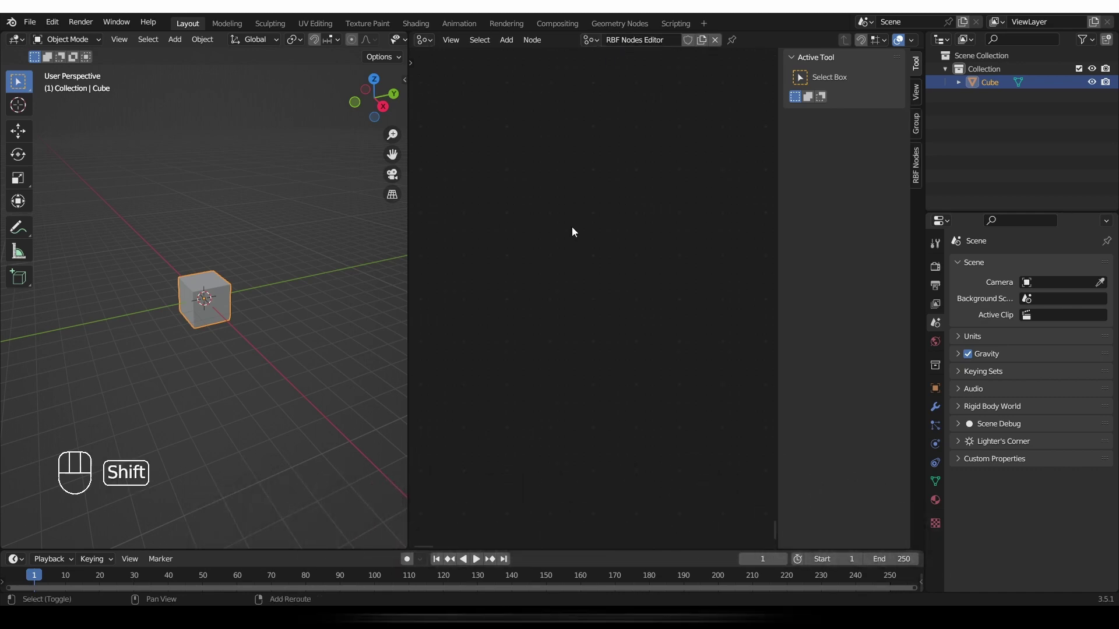
Step: Create a new RBF setup from the RBF Nodes sidebar after dismissing the add-node list
{"action": "key", "text": "shift+a"}
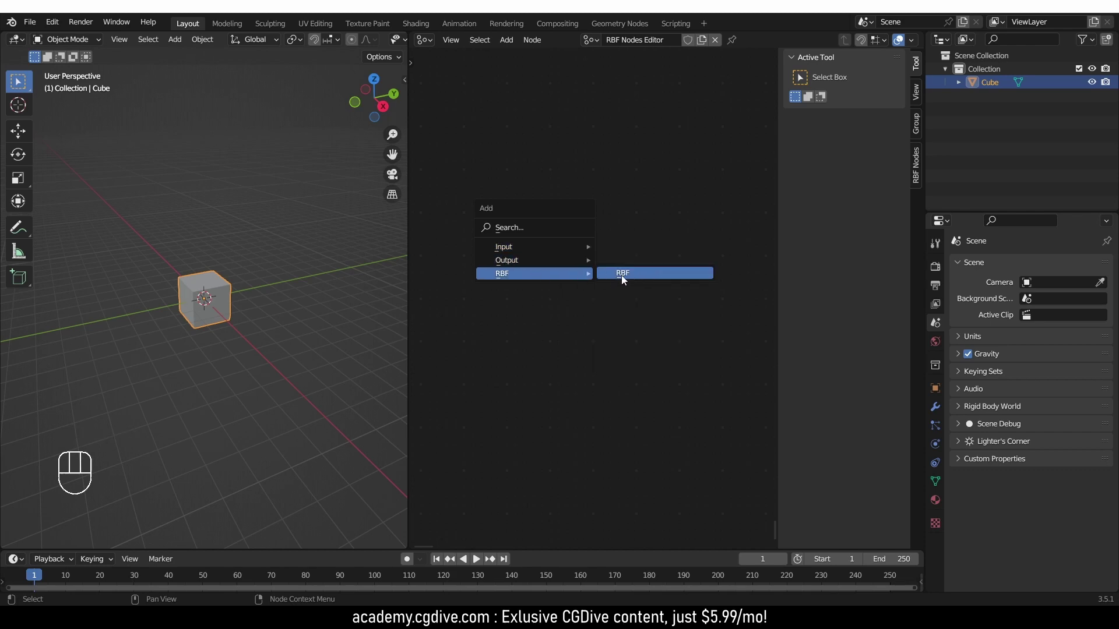
{"action": "key", "text": "ctrl+z"}
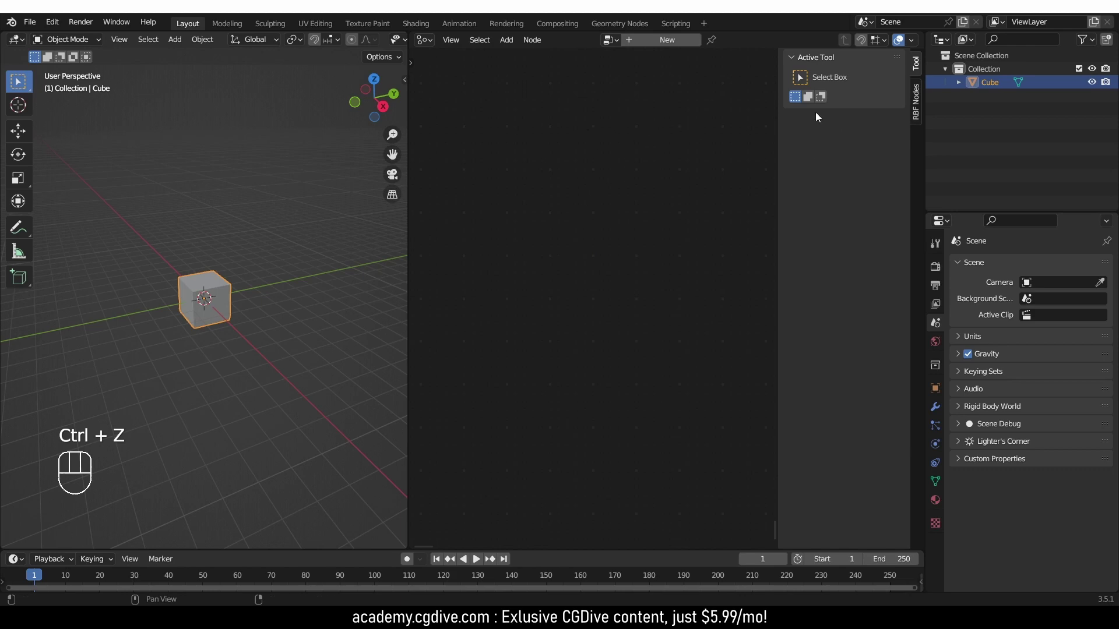
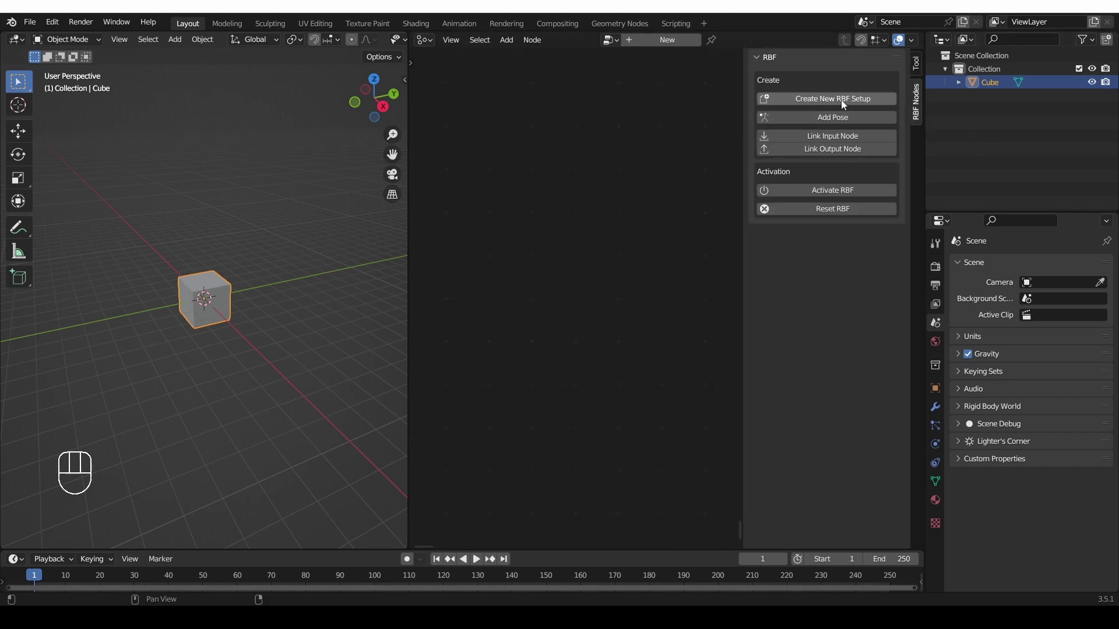
{"action": "left_click", "coordinate": [847, 106]}
Step: Frame the three linked RBF nodes and browse the add-node RBF category without adding anything
{"action": "left_click_drag", "start_coordinate": [676, 352], "coordinate": [677, 352]}
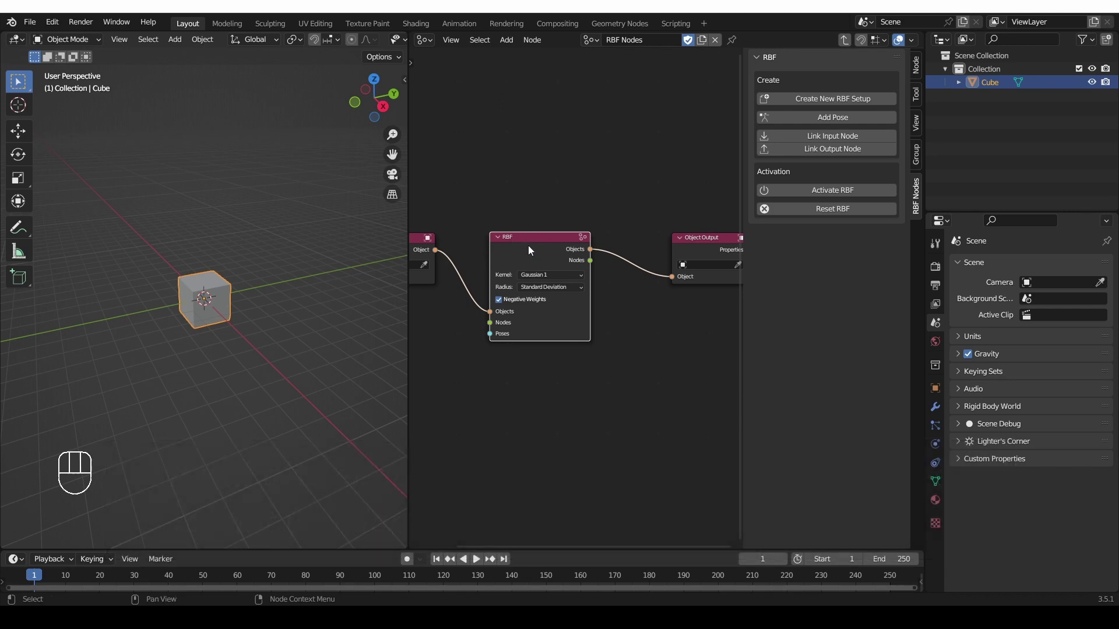
{"action": "key", "text": "shift+a"}
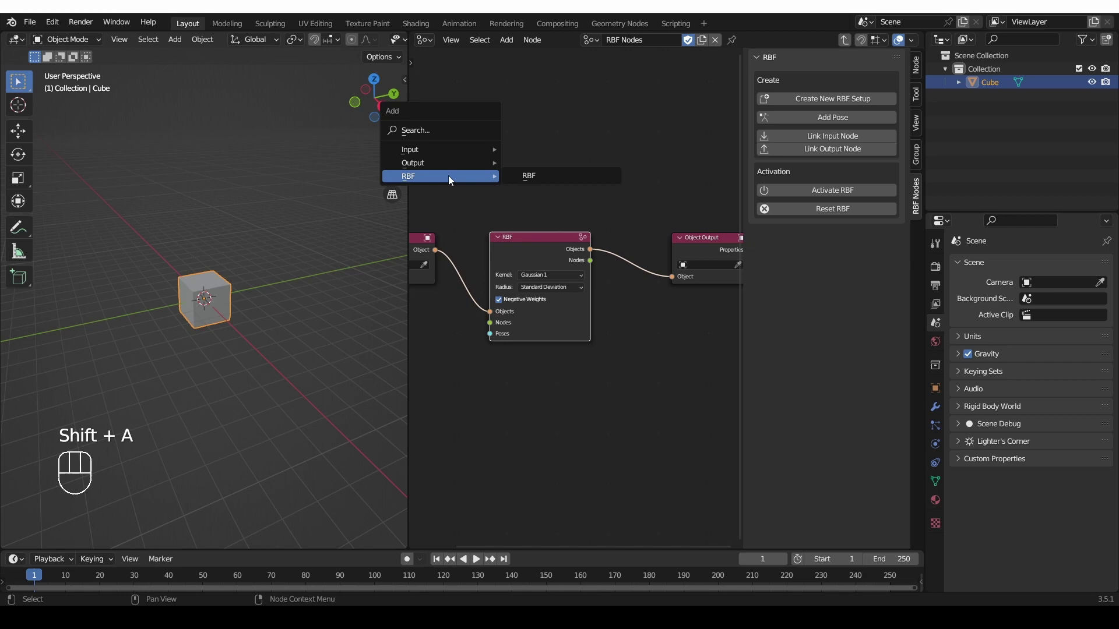
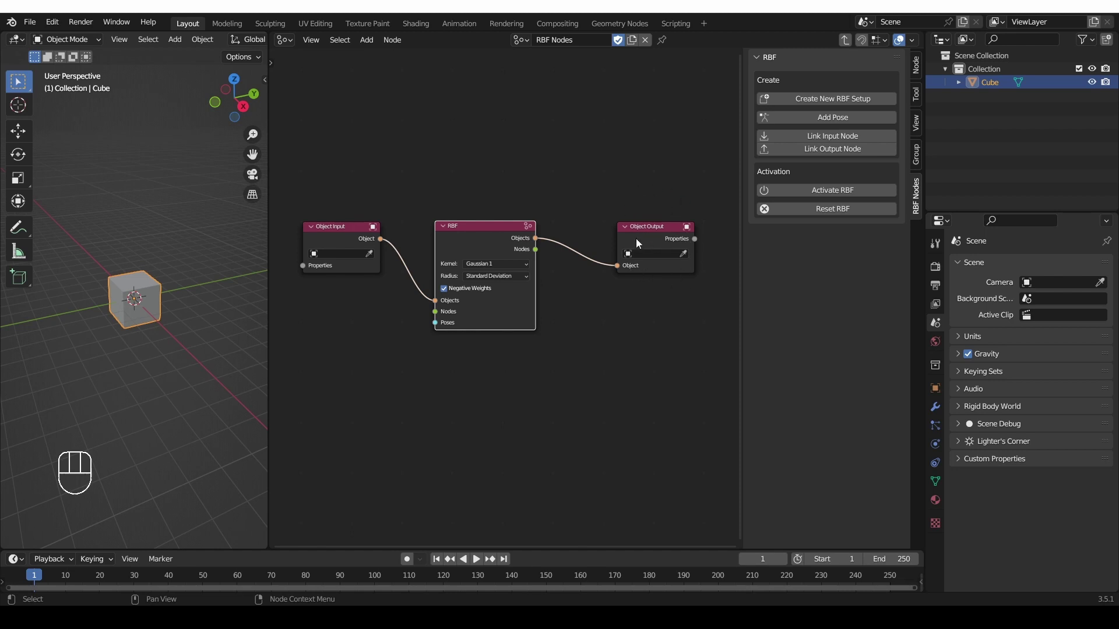
{"action": "left_click", "coordinate": [281, 385]}
{"action": "double_click", "coordinate": [270, 363]}
{"action": "middle_click", "coordinate": [263, 365]}
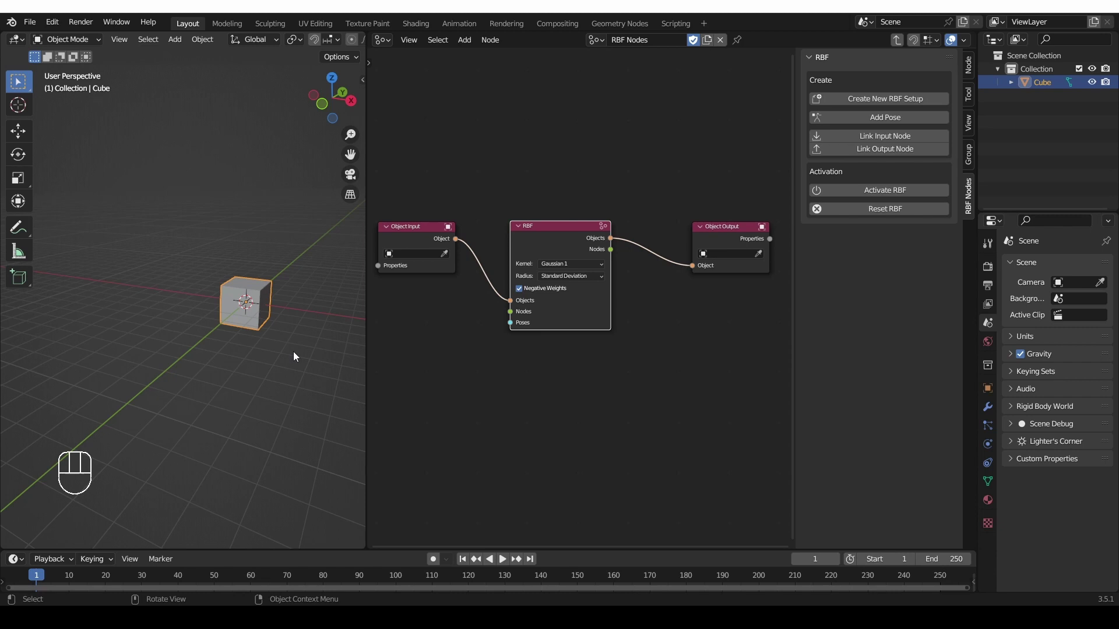
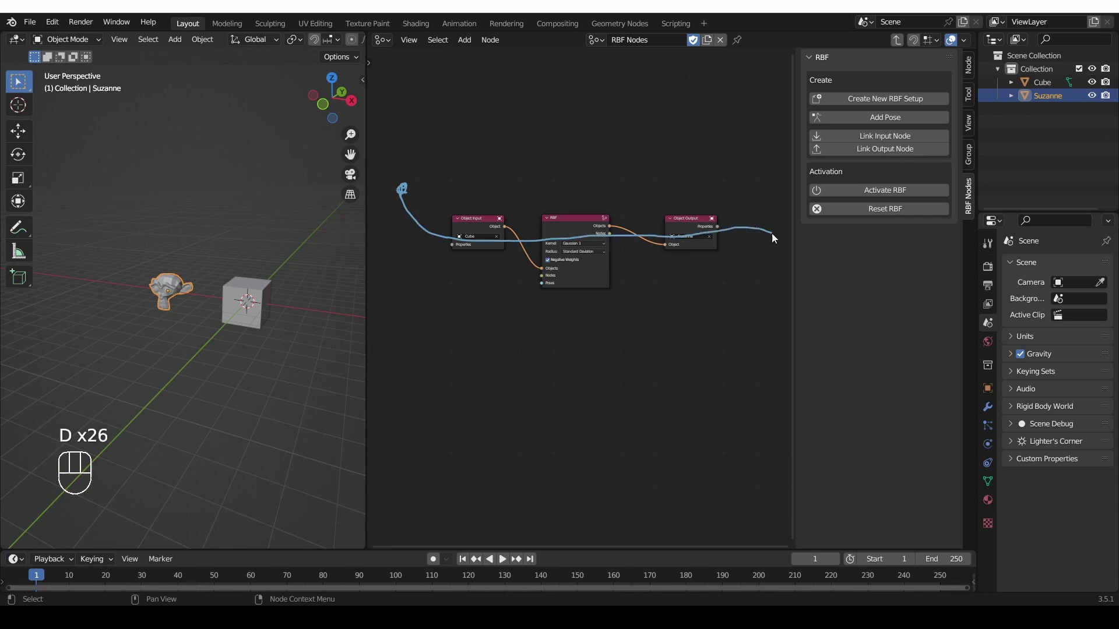
Step: Zoom into the node tree and add a second, empty Object Input node below the Cube input
{"action": "left_click", "coordinate": [780, 233]}
{"action": "key", "text": "d"}
{"action": "key", "text": "d"}
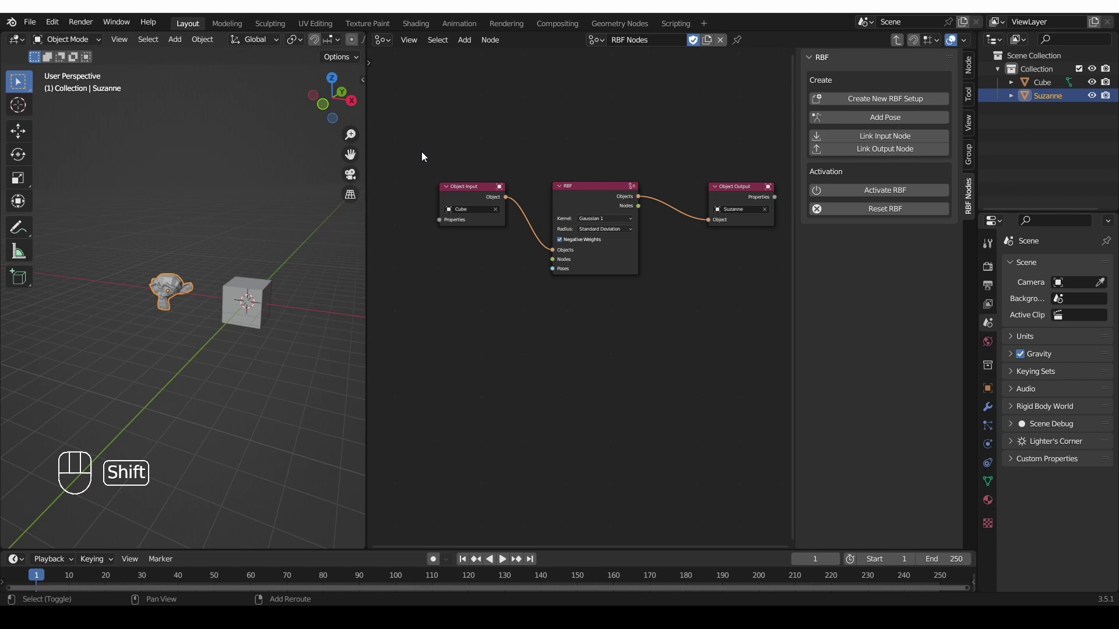
{"action": "key", "text": "shift+a"}
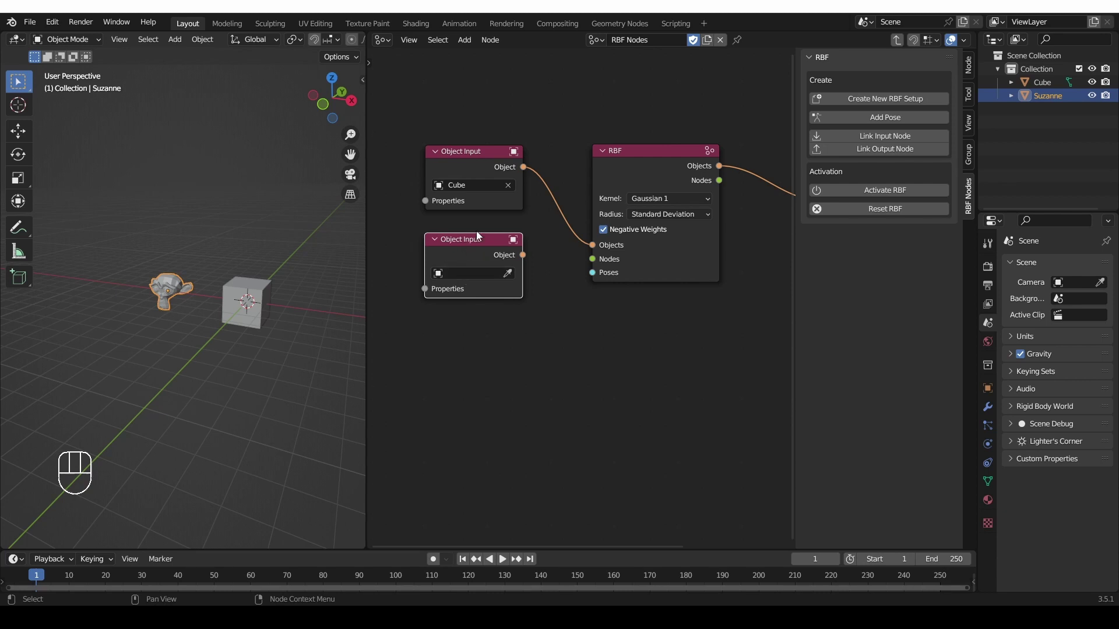
Step: Delete the extra empty Object Input node and bring up the Input node category
{"action": "key", "text": "x"}
{"action": "key", "text": "ctrl+z"}
{"action": "left_click", "coordinate": [489, 241]}
{"action": "key", "text": "x"}
{"action": "key", "text": "shift+a"}
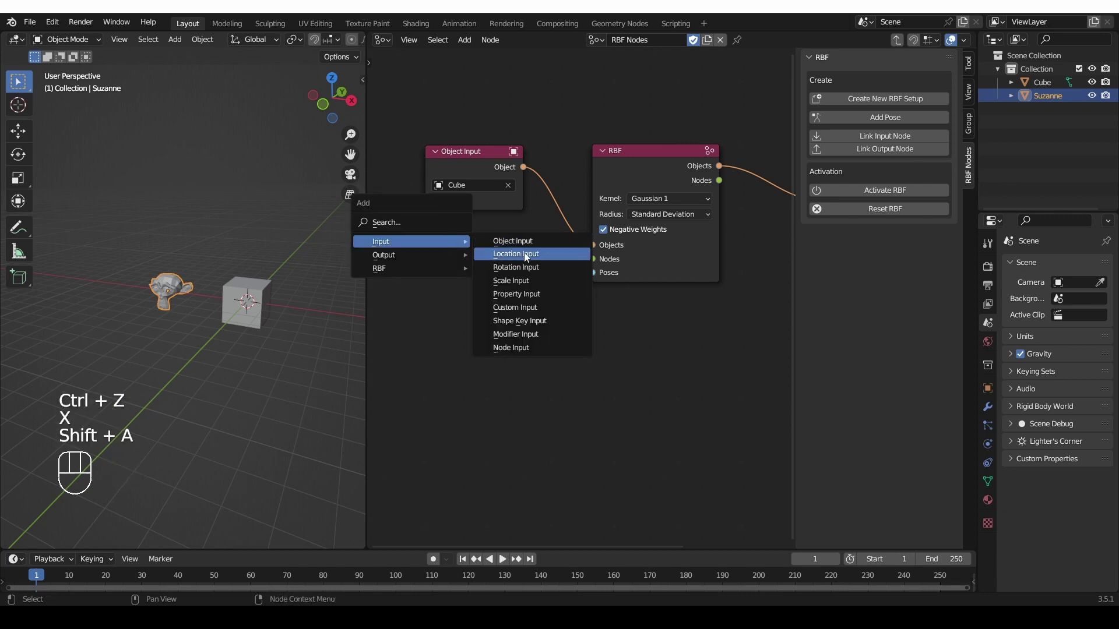
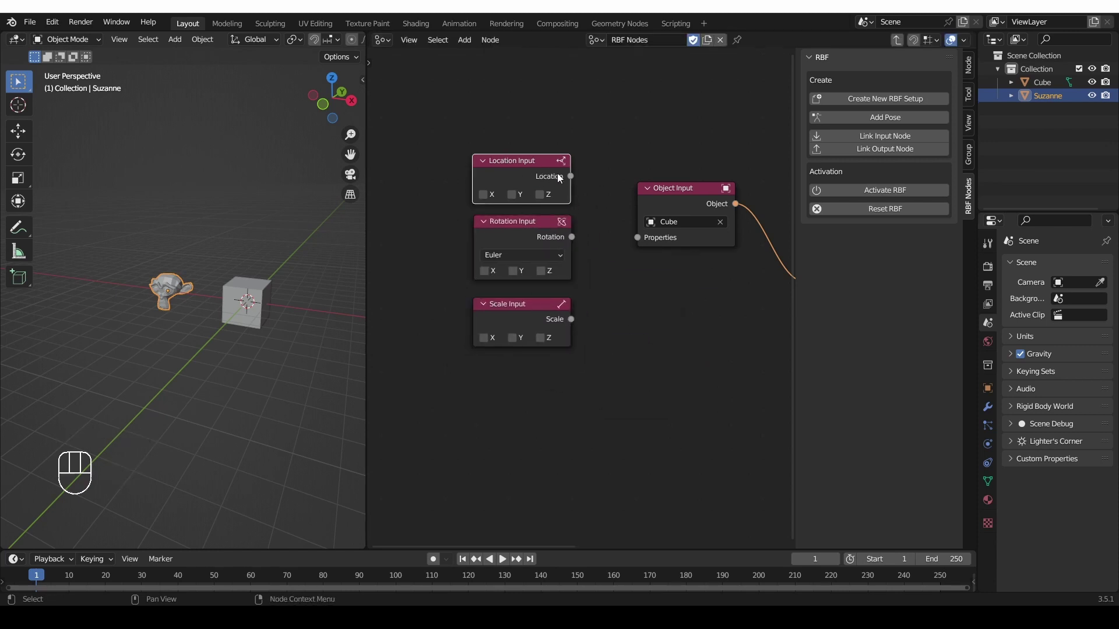
Step: Add Location, Scale and Rotation Input nodes linked to Cube's Properties, with Location X/Y/Z enabled
{"action": "left_click", "coordinate": [575, 181]}
{"action": "left_click_drag", "start_coordinate": [590, 213], "coordinate": [644, 246]}
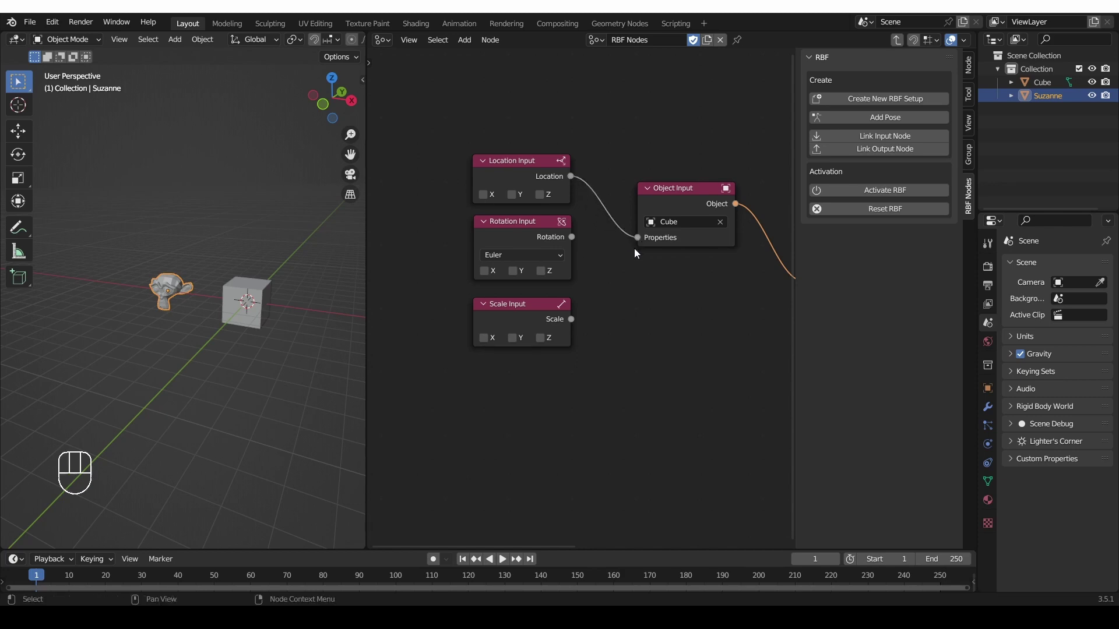
{"action": "left_click", "coordinate": [574, 242]}
{"action": "left_click_drag", "start_coordinate": [616, 240], "coordinate": [653, 241]}
{"action": "left_click_drag", "start_coordinate": [572, 321], "coordinate": [607, 280]}
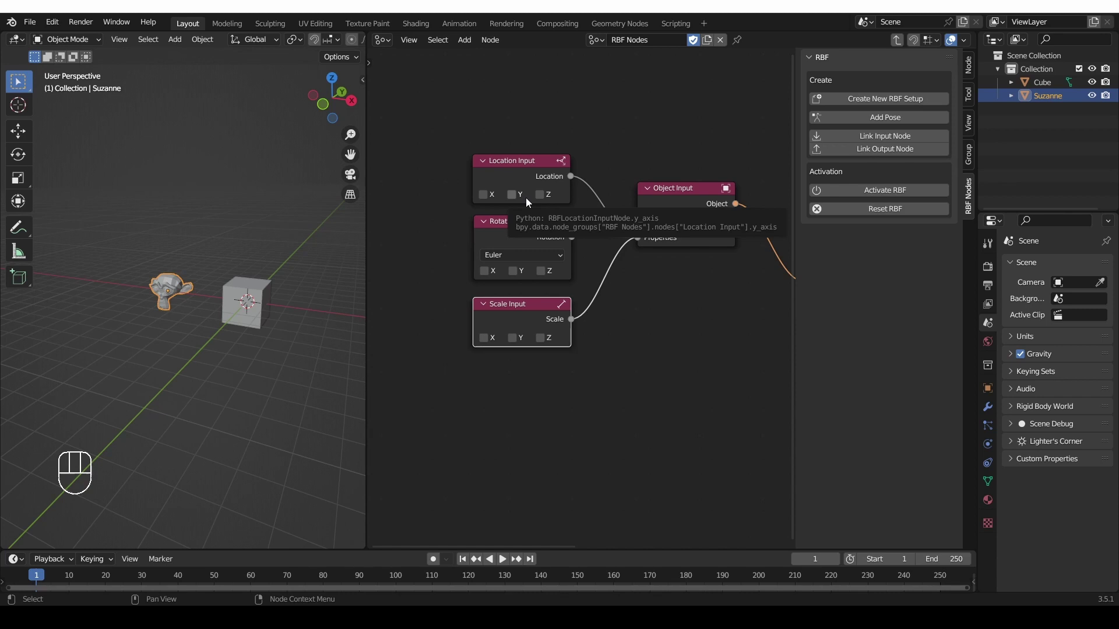
{"action": "left_click", "coordinate": [488, 201]}
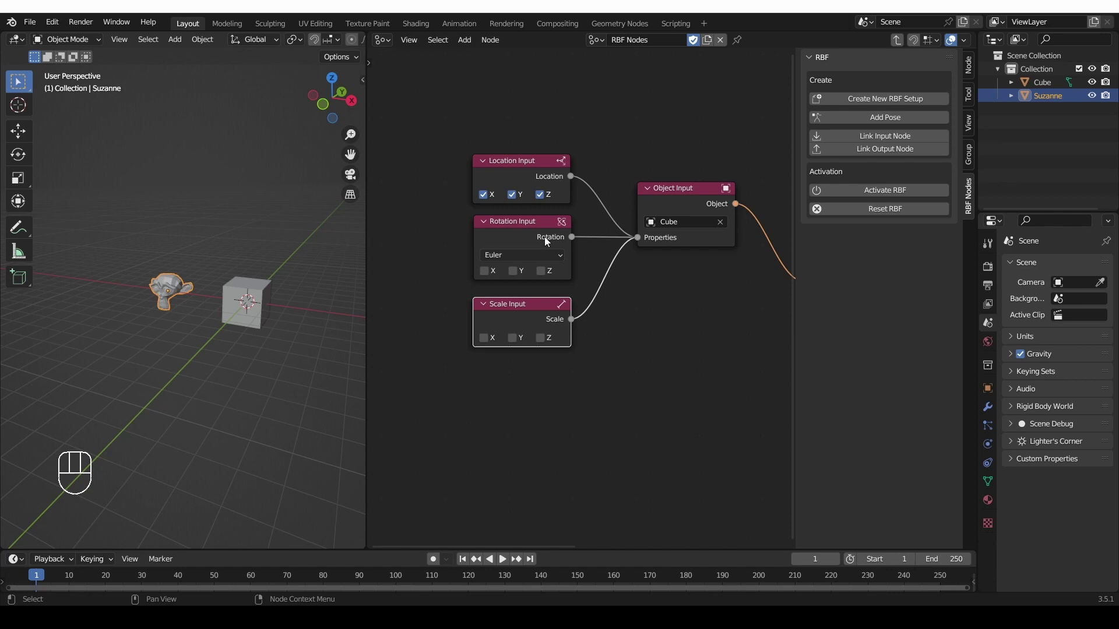
{"action": "left_click", "coordinate": [499, 228]}
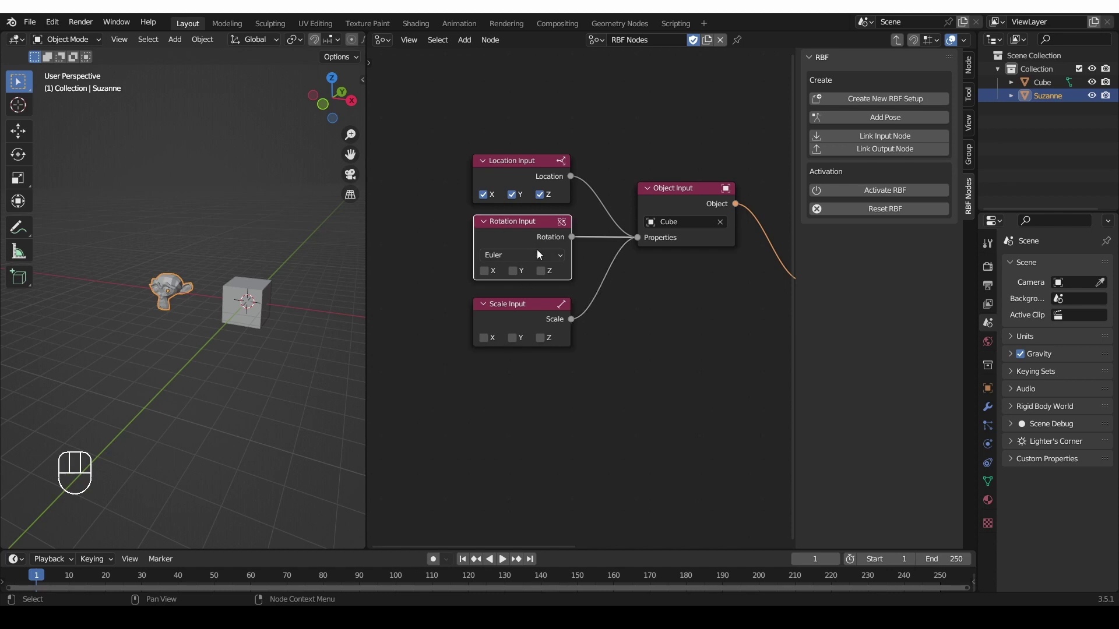
{"action": "left_click_drag", "start_coordinate": [537, 256], "coordinate": [418, 319]}
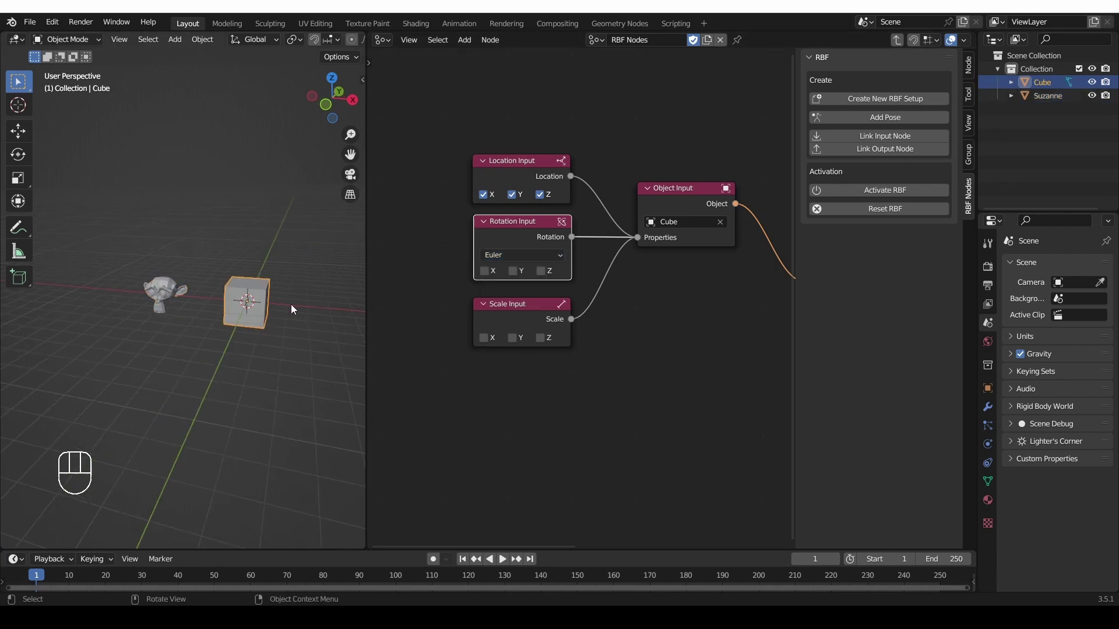
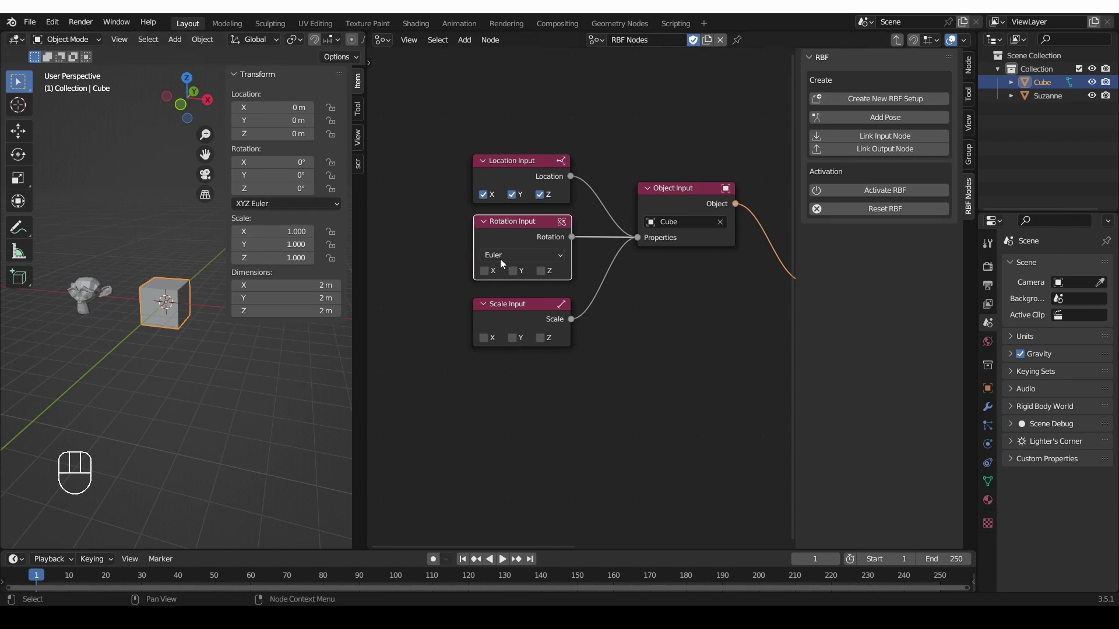
Step: Switch the Rotation Input to Quaternion, then delete the Rotation Input node entirely
{"action": "left_click", "coordinate": [493, 275]}
{"action": "left_click", "coordinate": [517, 275]}
{"action": "left_click", "coordinate": [546, 275]}
{"action": "left_click_drag", "start_coordinate": [525, 261], "coordinate": [530, 288]}
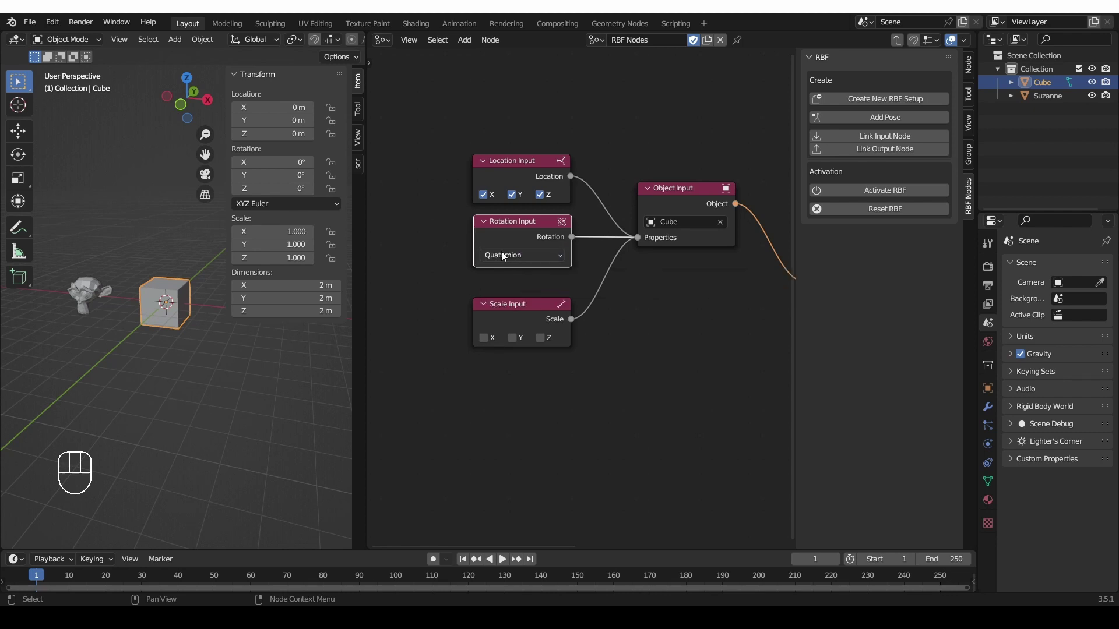
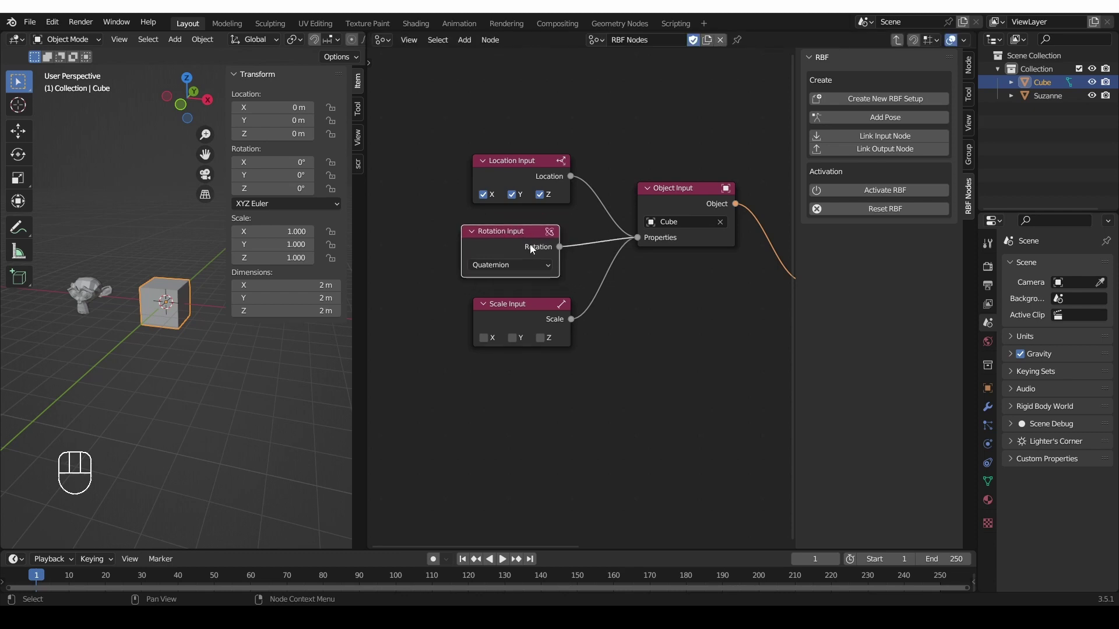
{"action": "key", "text": "Delete"}
Step: Enable the X, Y and Z axes on the Scale Input node
{"action": "double_click", "coordinate": [536, 310]}
{"action": "left_click", "coordinate": [488, 293]}
{"action": "left_click", "coordinate": [509, 293]}
{"action": "left_click", "coordinate": [547, 294]}
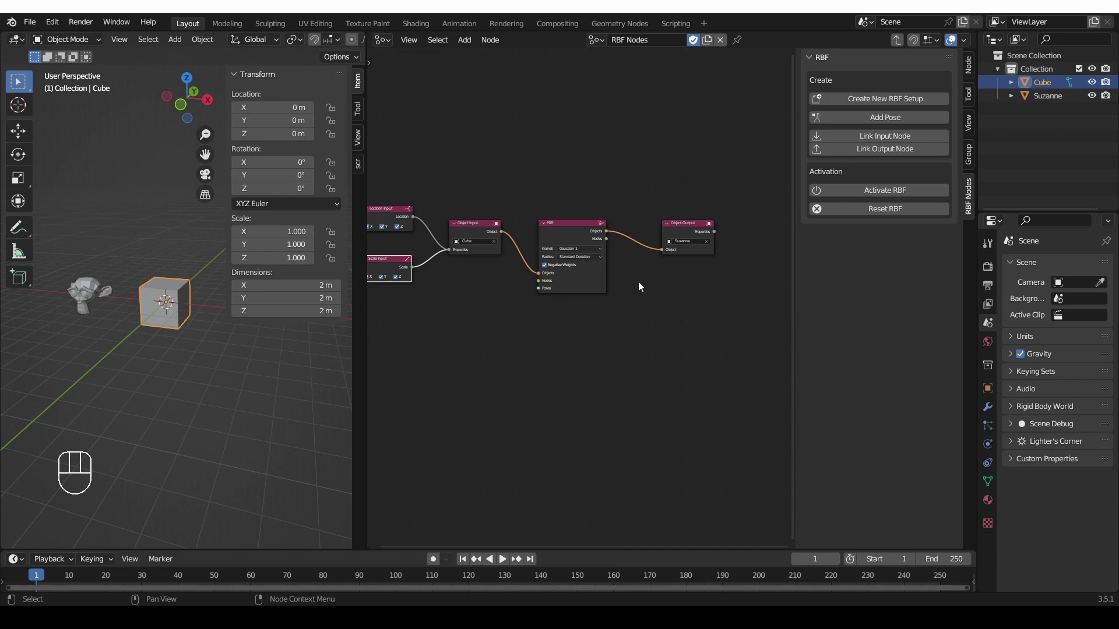
Step: Add a Rotation Output node linked to Suzanne's Object Output Properties, with X and Y axes enabled
{"action": "key", "text": "shift+a"}
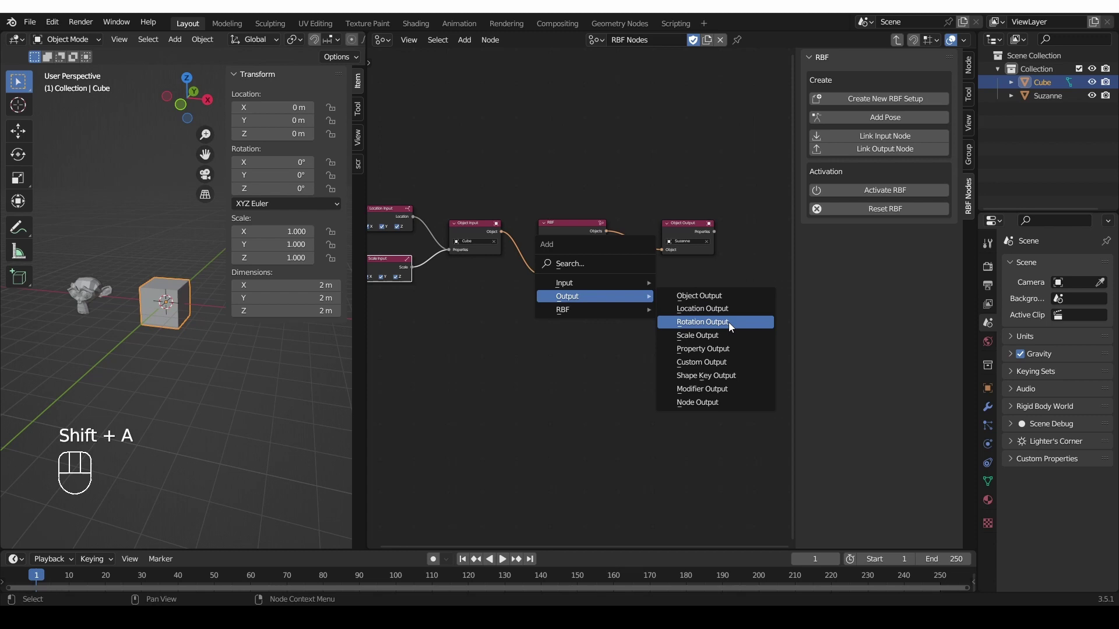
{"action": "left_click_drag", "start_coordinate": [717, 236], "coordinate": [741, 254]}
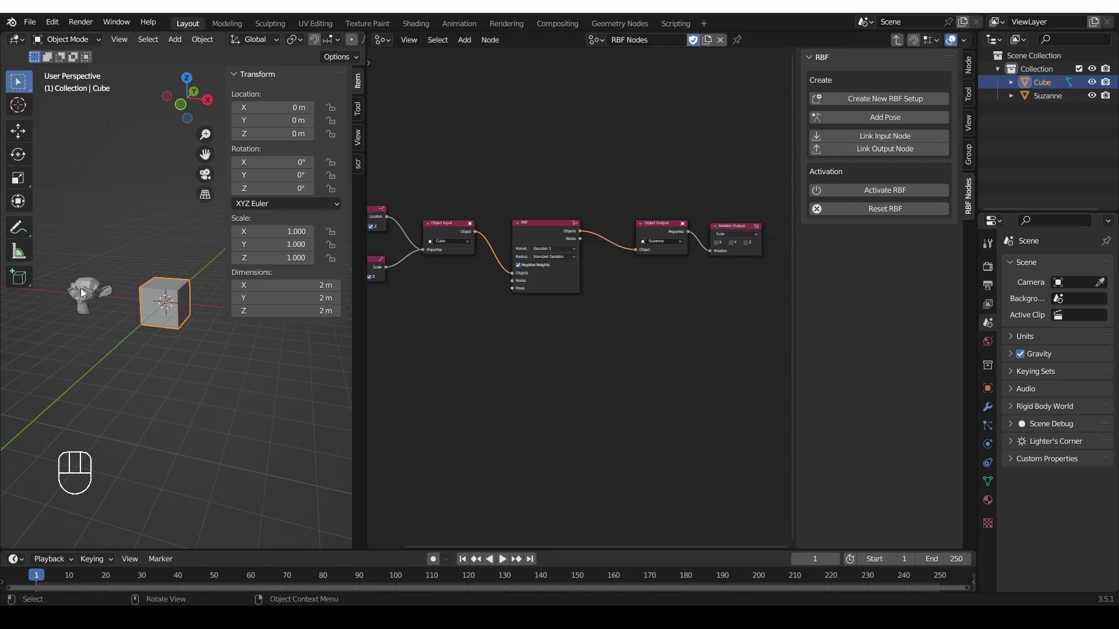
{"action": "middle_click", "coordinate": [754, 249]}
{"action": "left_click", "coordinate": [624, 247]}
{"action": "left_click", "coordinate": [664, 254]}
{"action": "left_click", "coordinate": [704, 254]}
{"action": "middle_click", "coordinate": [448, 357]}
{"action": "middle_click", "coordinate": [561, 314]}
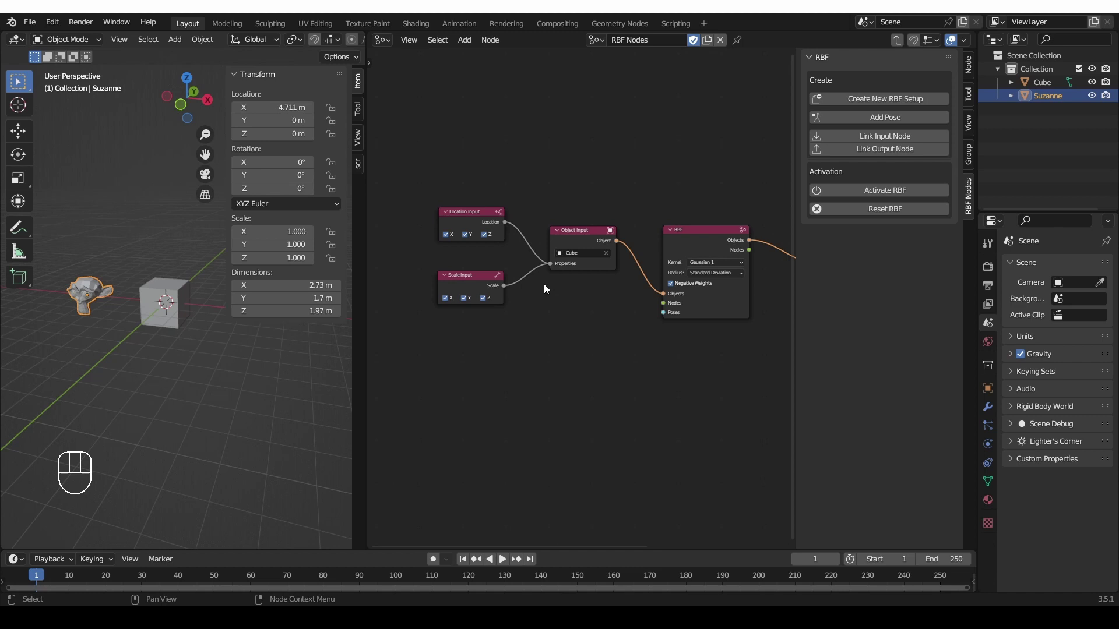
{"action": "key", "text": "shift+a"}
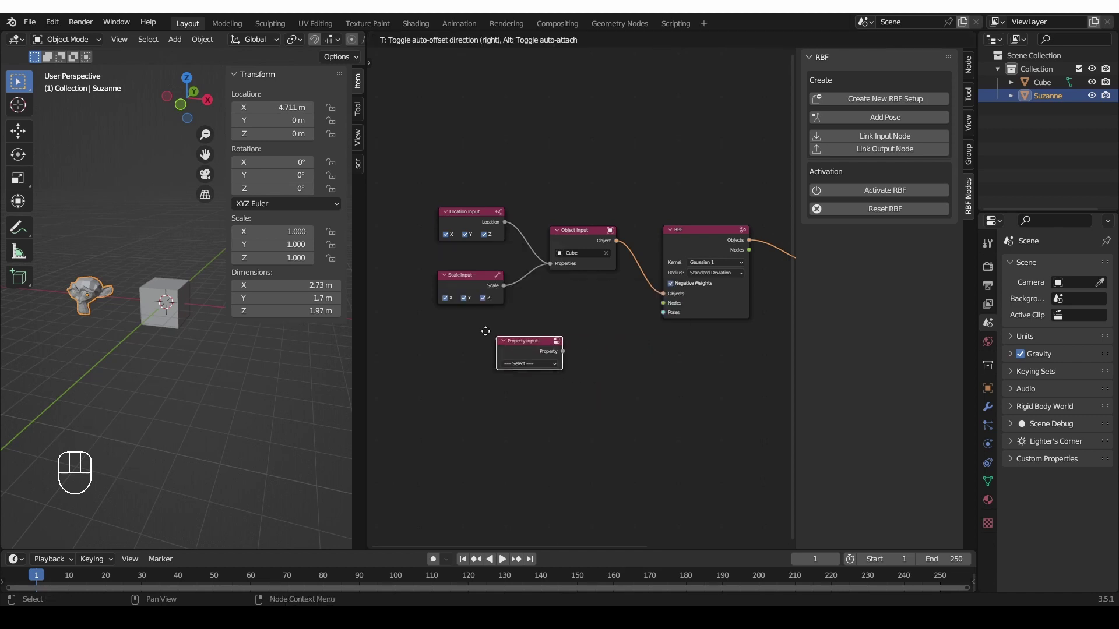
{"action": "left_click", "coordinate": [484, 349]}
{"action": "left_click_drag", "start_coordinate": [468, 349], "coordinate": [566, 360]}
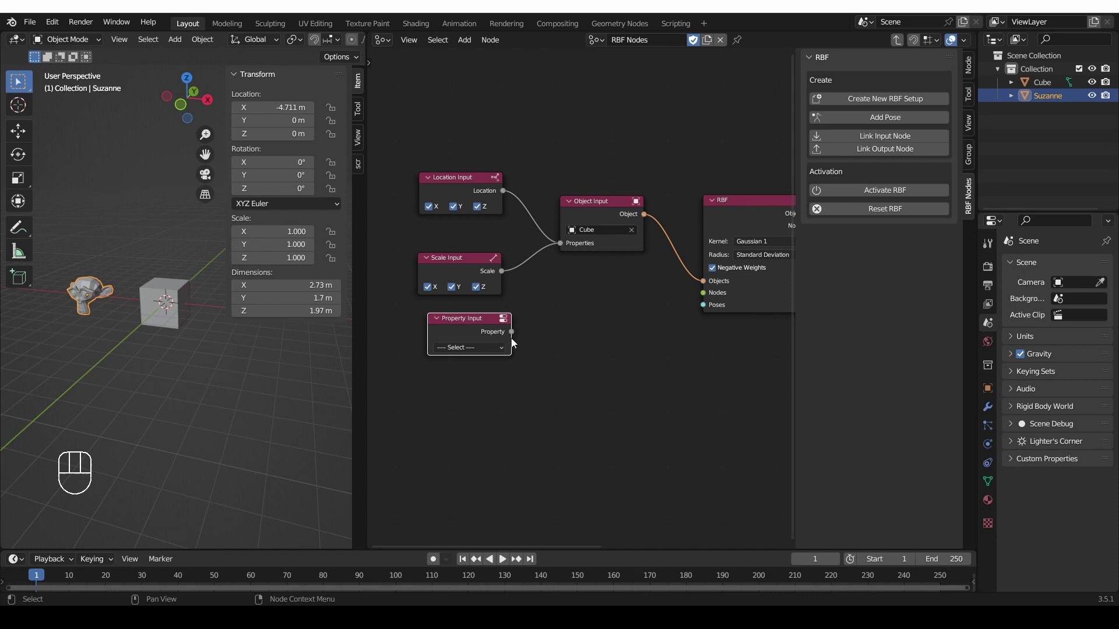
{"action": "left_click_drag", "start_coordinate": [526, 313], "coordinate": [577, 241]}
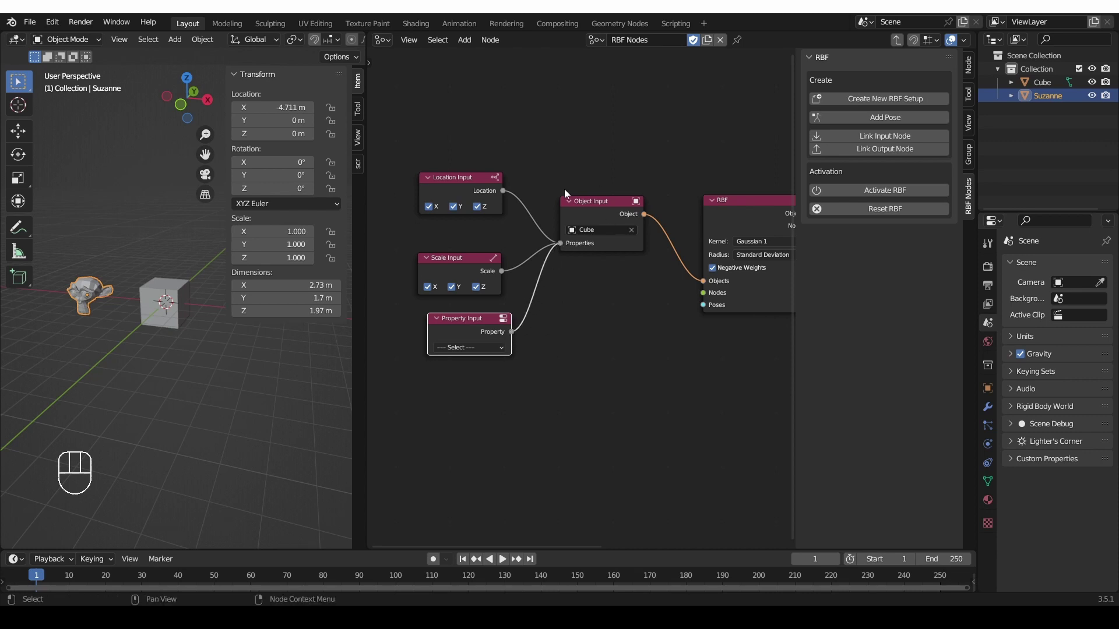
{"action": "left_click_drag", "start_coordinate": [472, 348], "coordinate": [445, 320]}
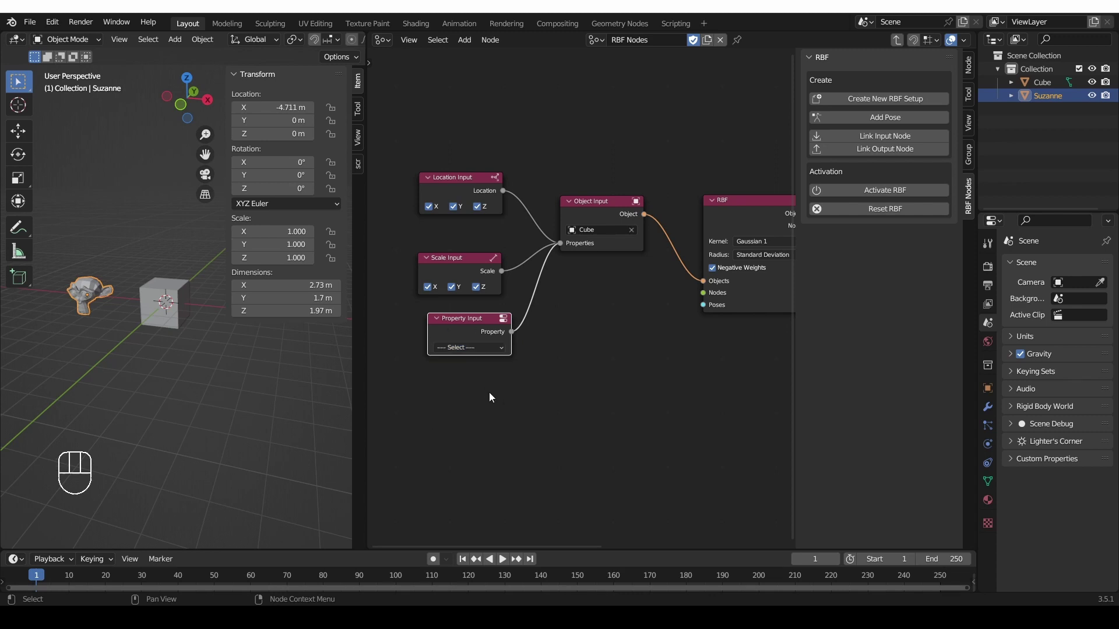
{"action": "left_click_drag", "start_coordinate": [471, 355], "coordinate": [514, 313]}
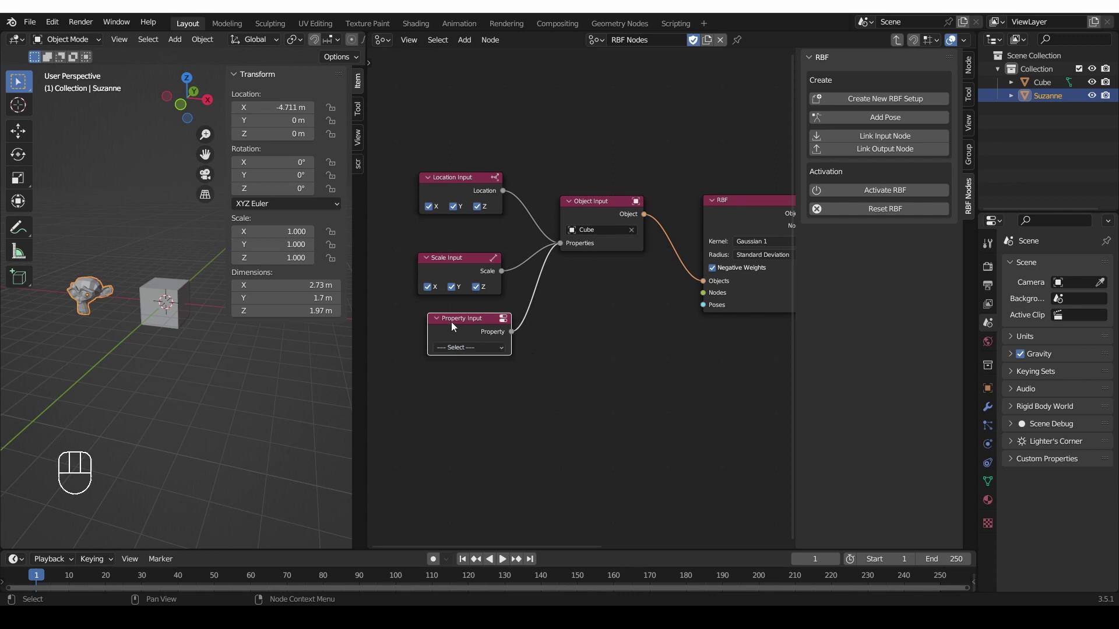
{"action": "key", "text": "x"}
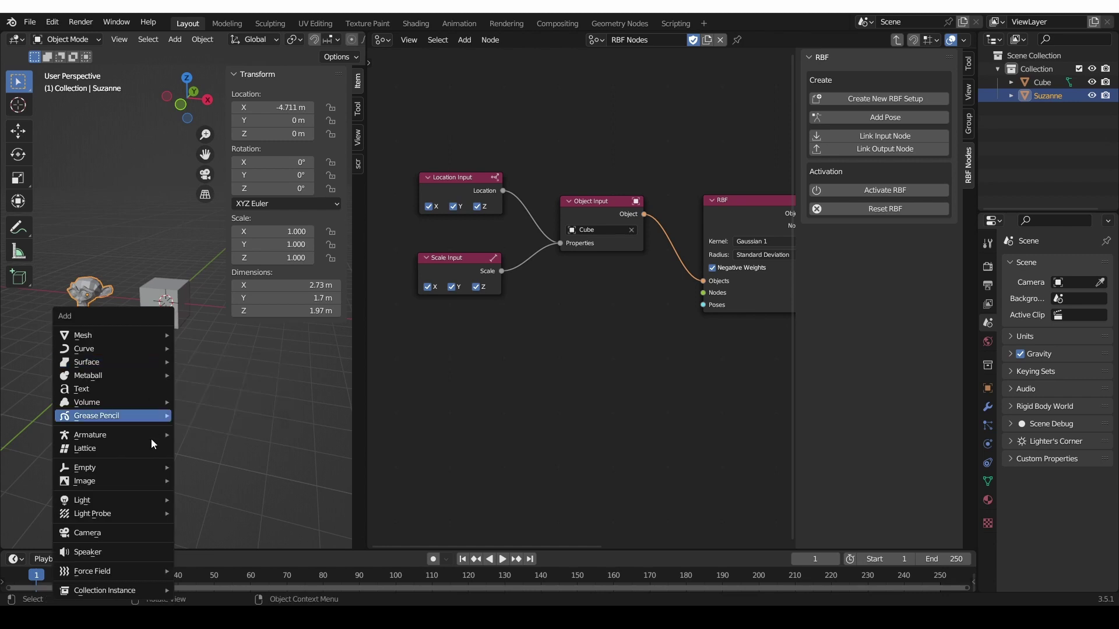
{"action": "key", "text": "shift+a"}
{"action": "key", "text": "g"}
{"action": "key", "text": "z"}
{"action": "key", "text": "shift+a"}
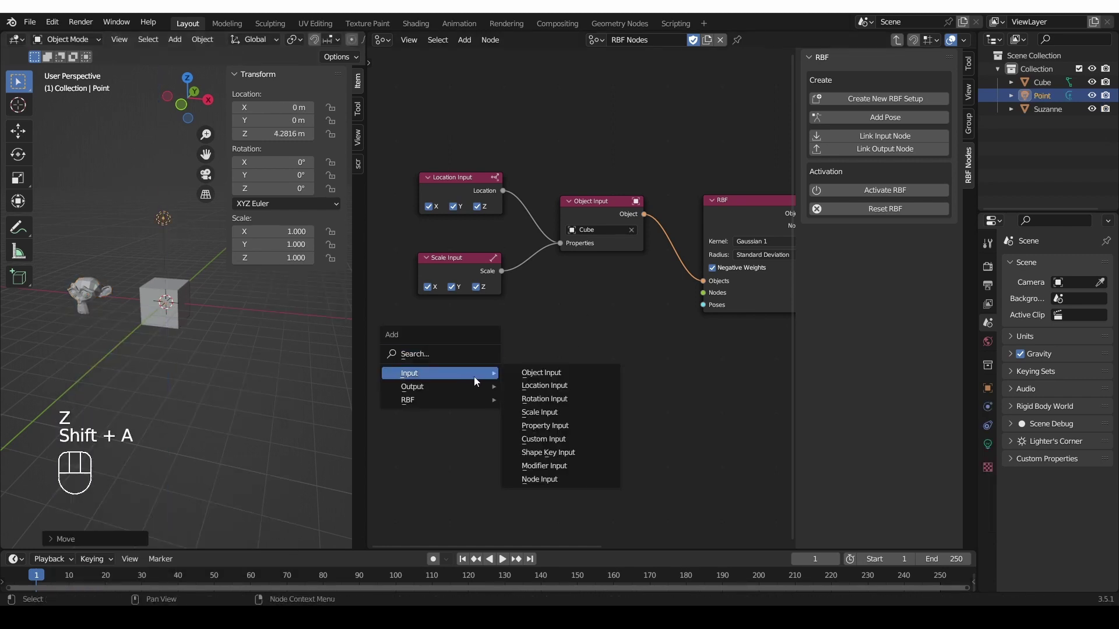
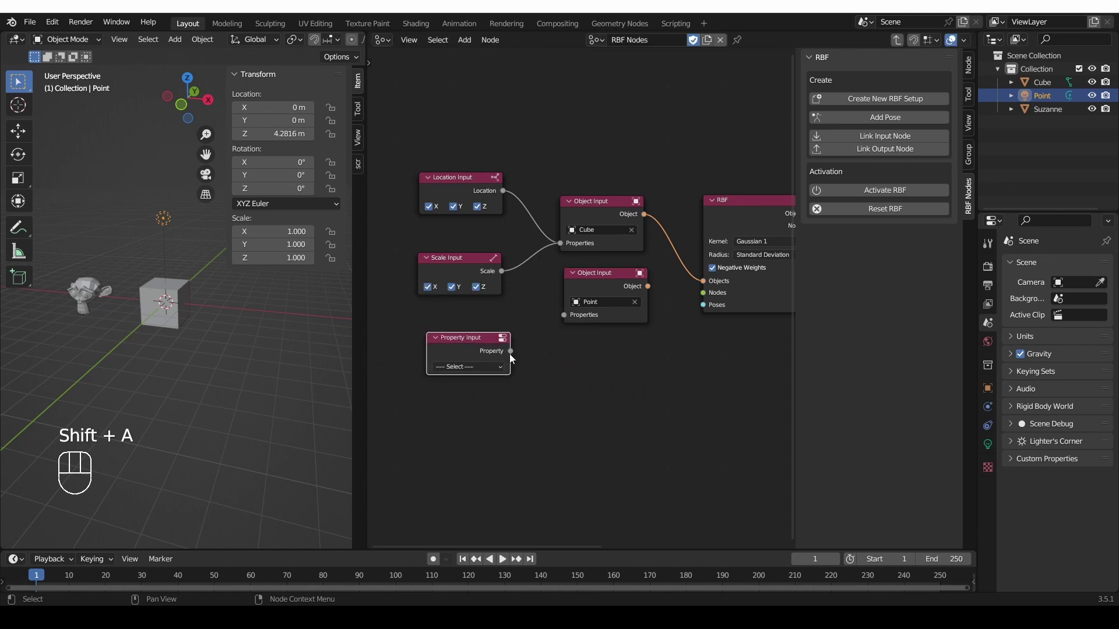
{"action": "left_click_drag", "start_coordinate": [521, 356], "coordinate": [574, 330]}
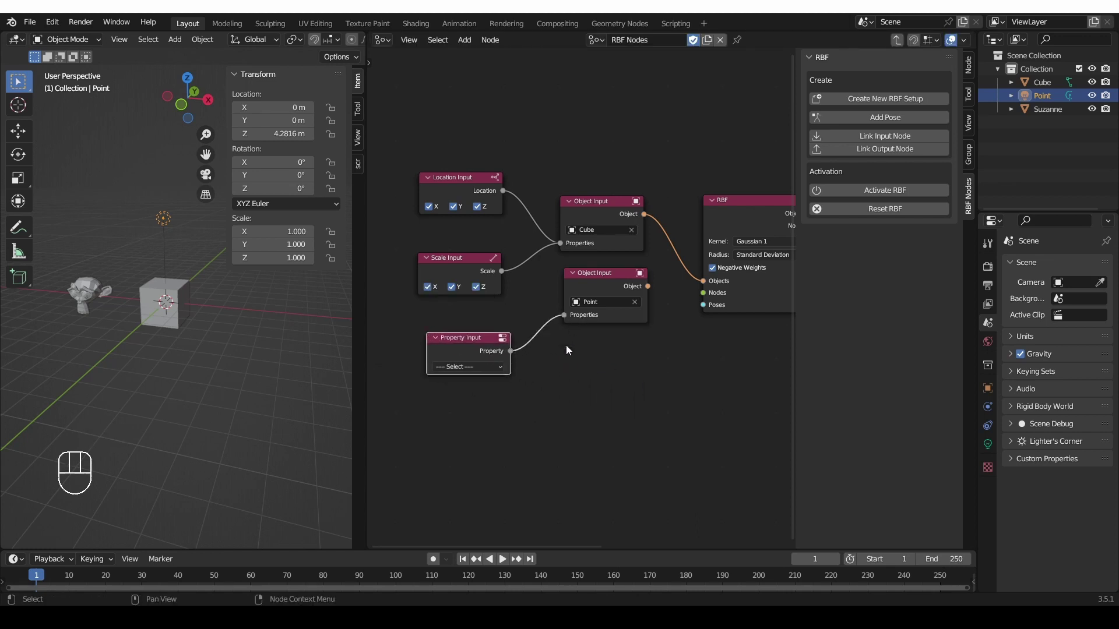
{"action": "left_click_drag", "start_coordinate": [476, 369], "coordinate": [671, 416]}
{"action": "left_click", "coordinate": [648, 289]}
{"action": "left_click_drag", "start_coordinate": [667, 287], "coordinate": [709, 289]}
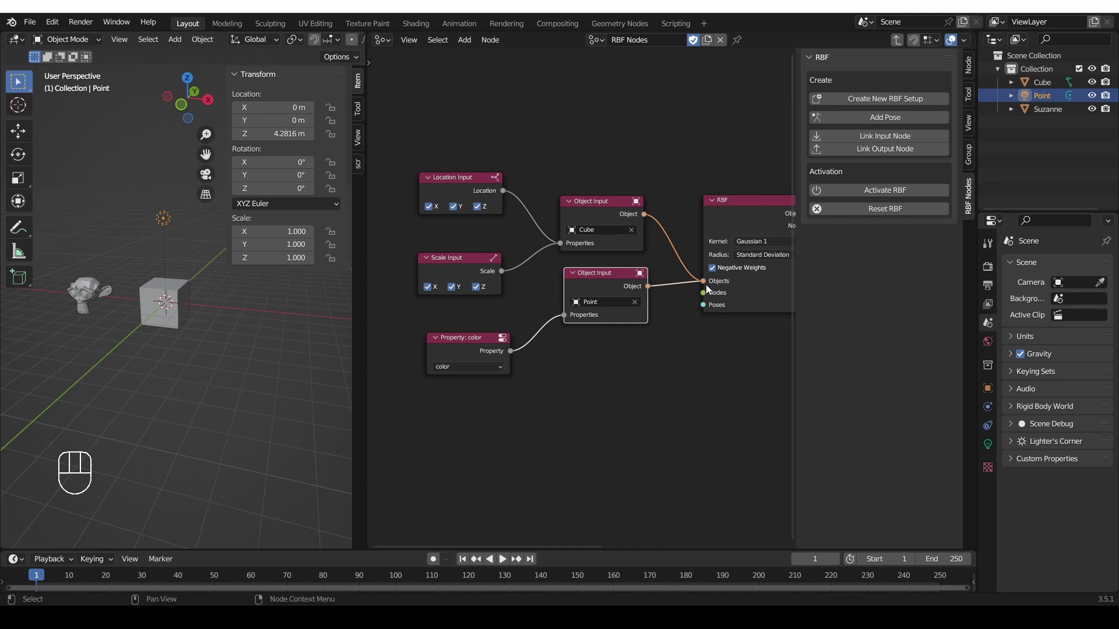
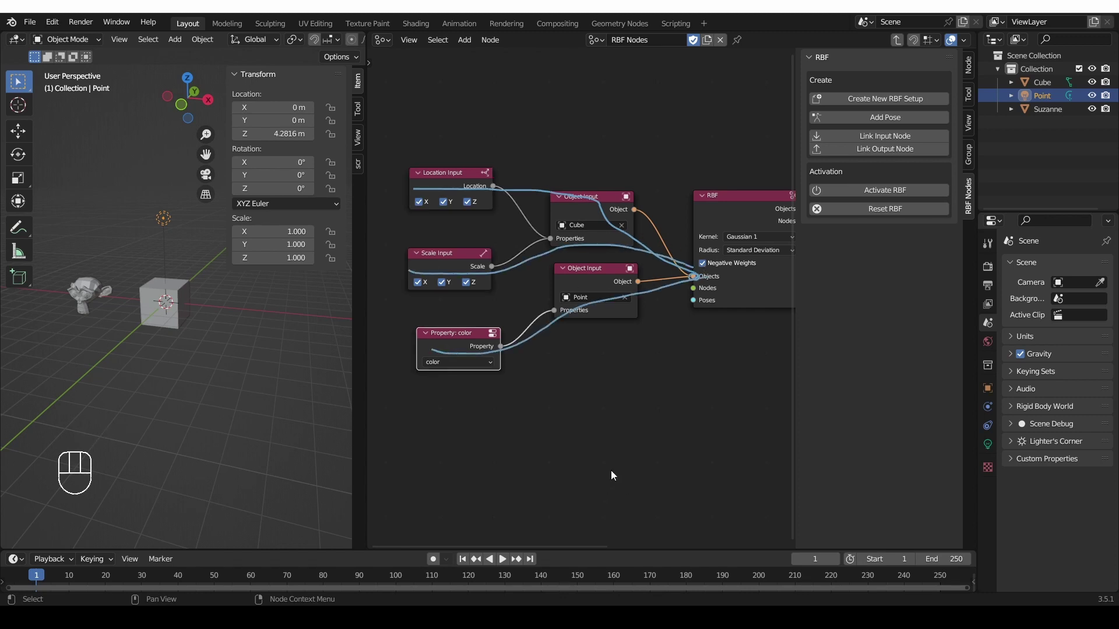
{"action": "key", "text": "d"}
{"action": "left_click_drag", "start_coordinate": [620, 292], "coordinate": [738, 198]}
{"action": "key", "text": "d"}
{"action": "left_click_drag", "start_coordinate": [547, 369], "coordinate": [613, 335]}
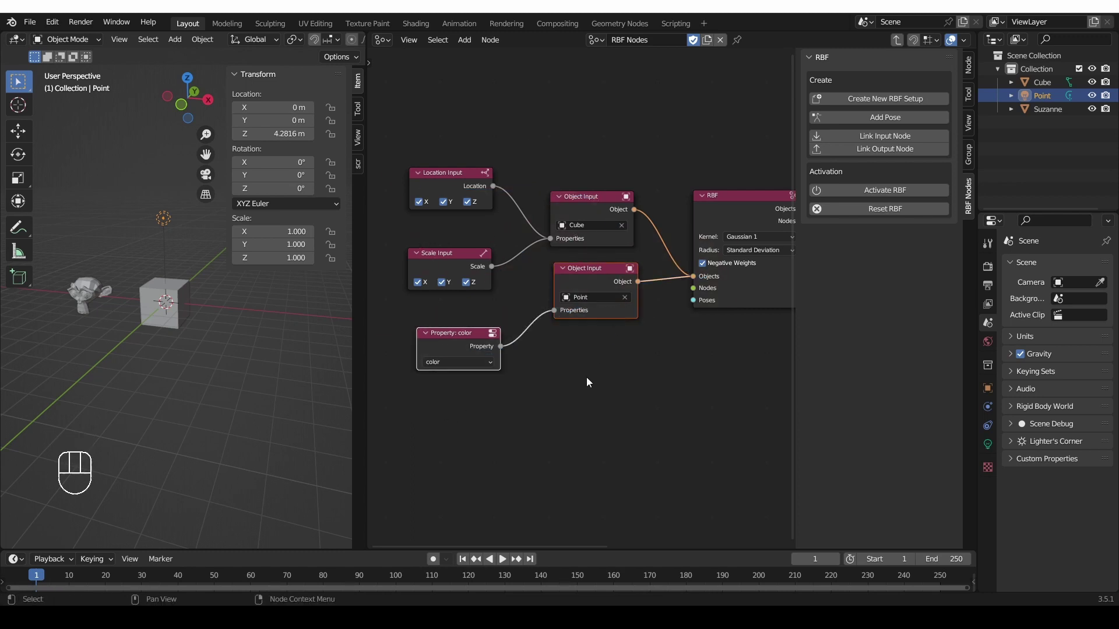
{"action": "key", "text": "Delete"}
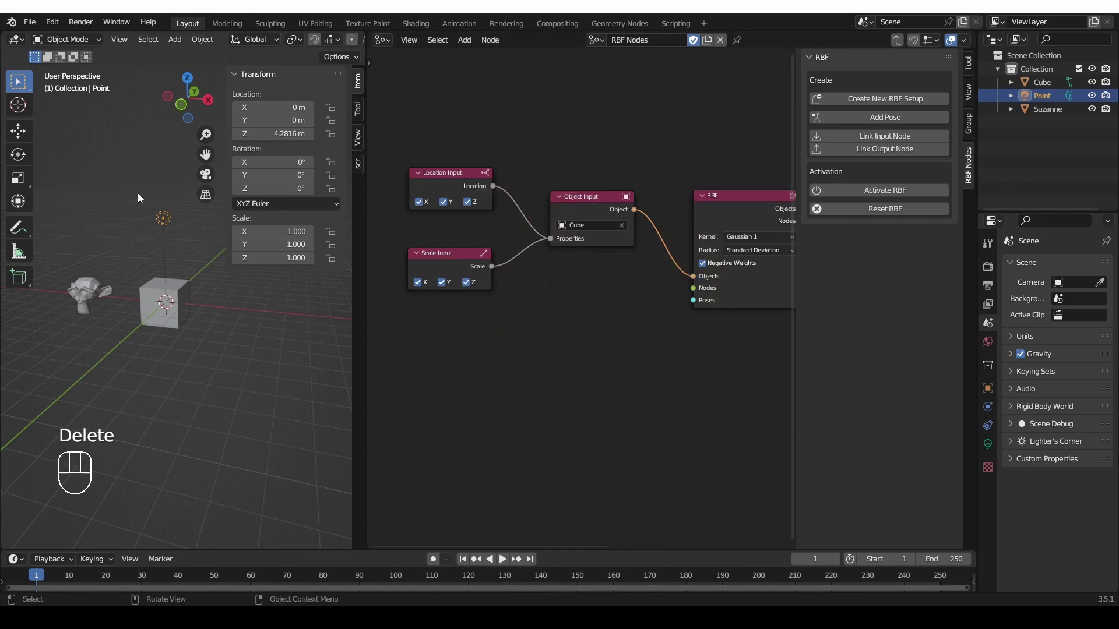
Step: Delete the Point object and add a Custom Input node linked to Cube's Object Input Properties
{"action": "left_click", "coordinate": [207, 252]}
{"action": "key", "text": "Delete"}
{"action": "key", "text": "shift+a"}
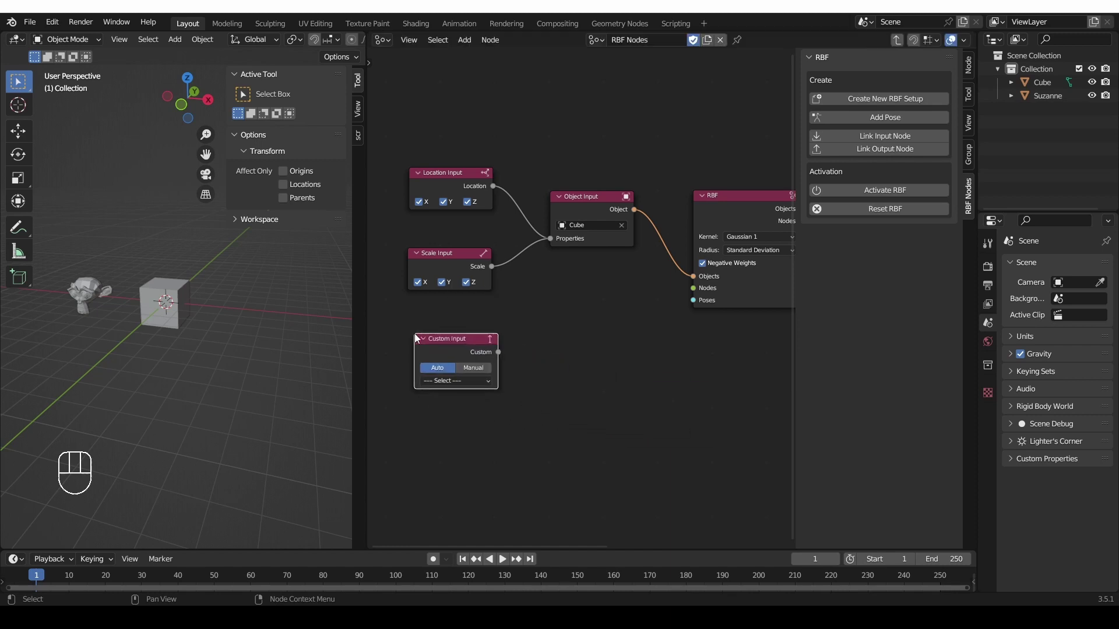
{"action": "left_click_drag", "start_coordinate": [485, 385], "coordinate": [568, 360]}
{"action": "left_click", "coordinate": [551, 349]}
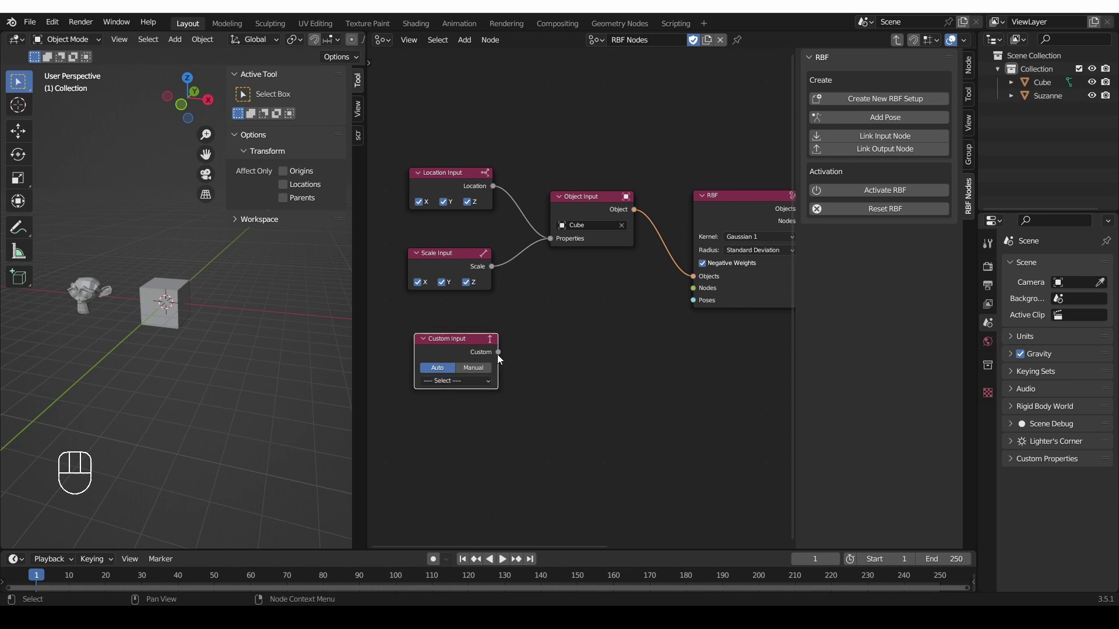
{"action": "left_click_drag", "start_coordinate": [502, 360], "coordinate": [562, 289]}
Step: Give Cube a new custom property and set the Custom Input node to read prop
{"action": "left_click_drag", "start_coordinate": [474, 384], "coordinate": [292, 375]}
{"action": "left_click", "coordinate": [168, 286]}
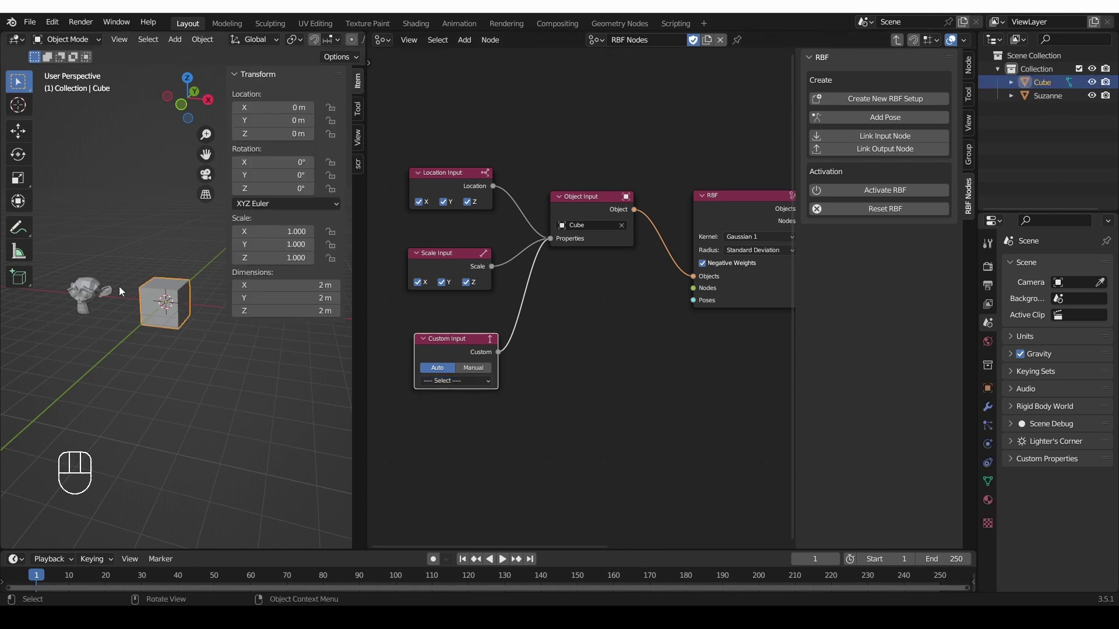
{"action": "left_click", "coordinate": [994, 390]}
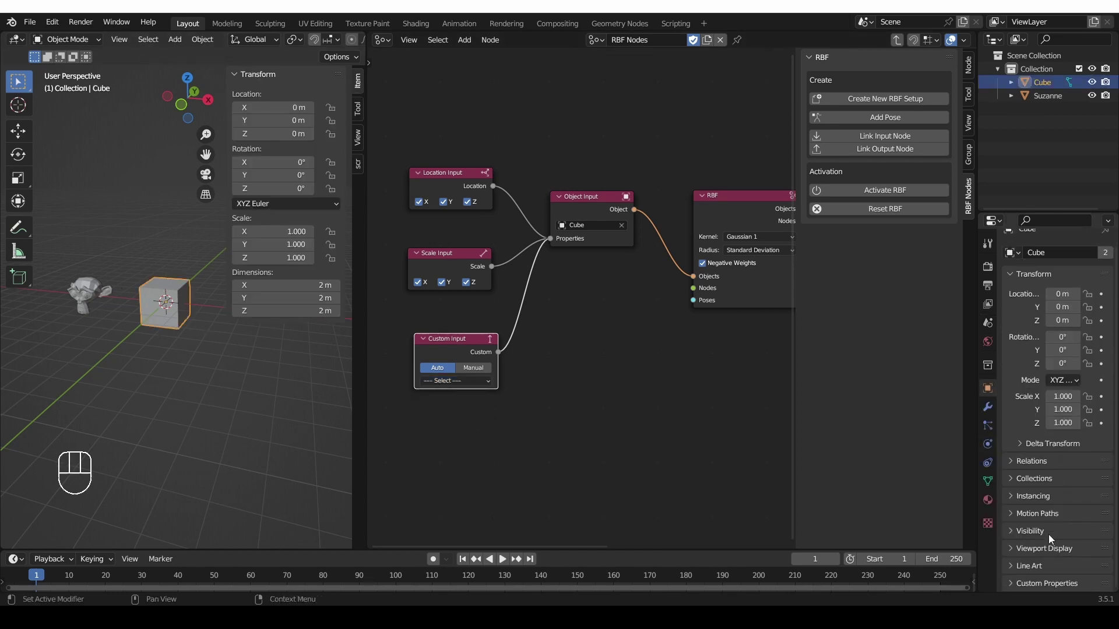
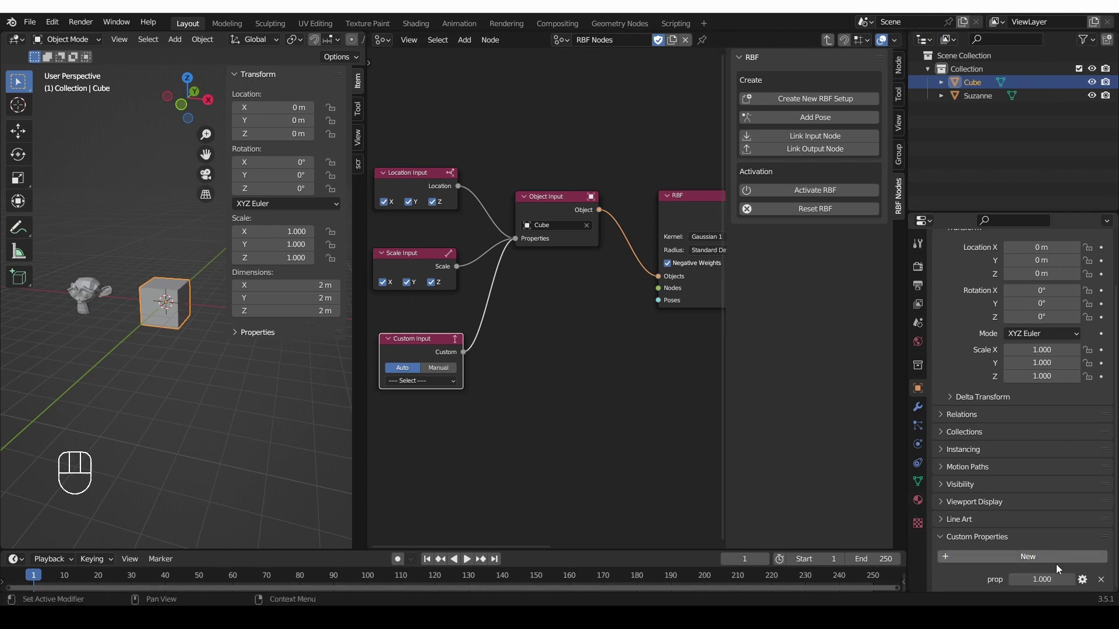
{"action": "left_click_drag", "start_coordinate": [420, 389], "coordinate": [423, 408]}
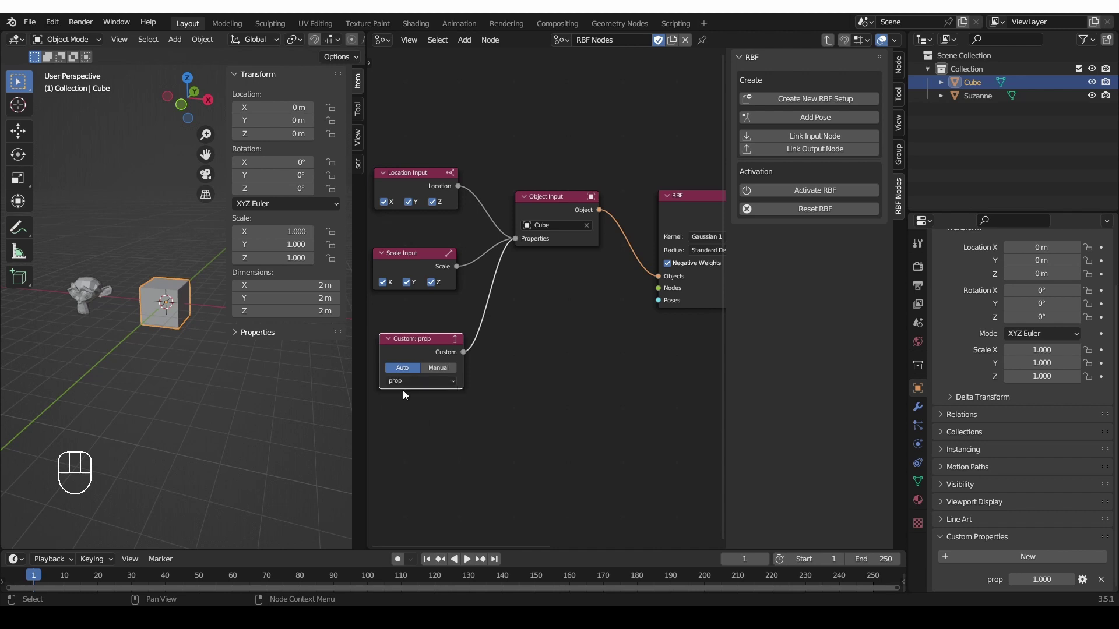
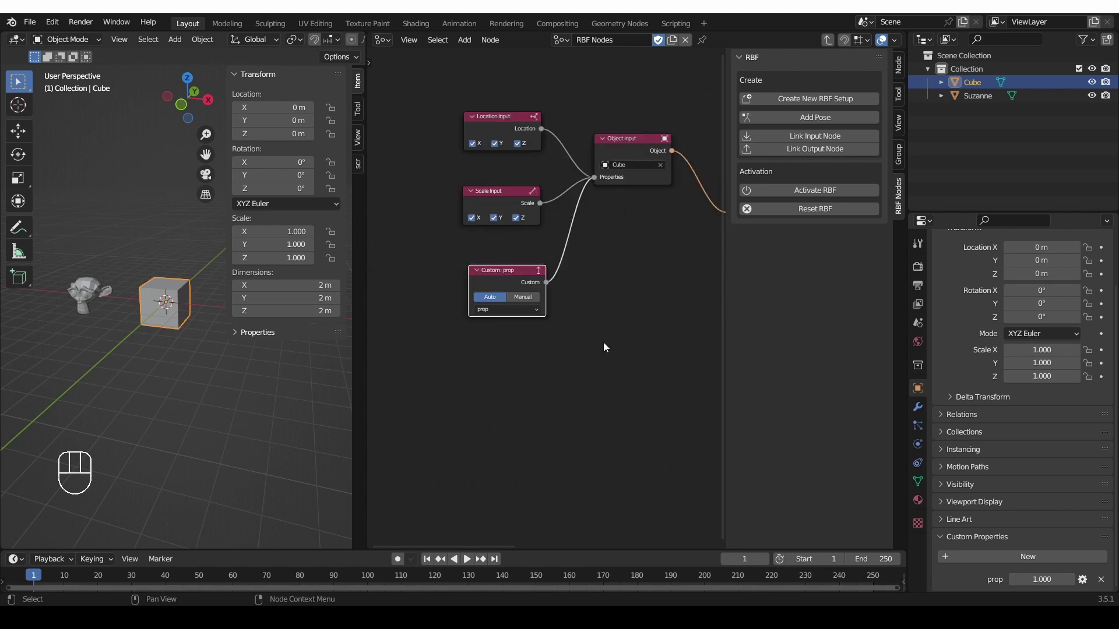
Step: Remove the Custom Input node and the prop property, then add a Modifier Input node
{"action": "key", "text": "Delete"}
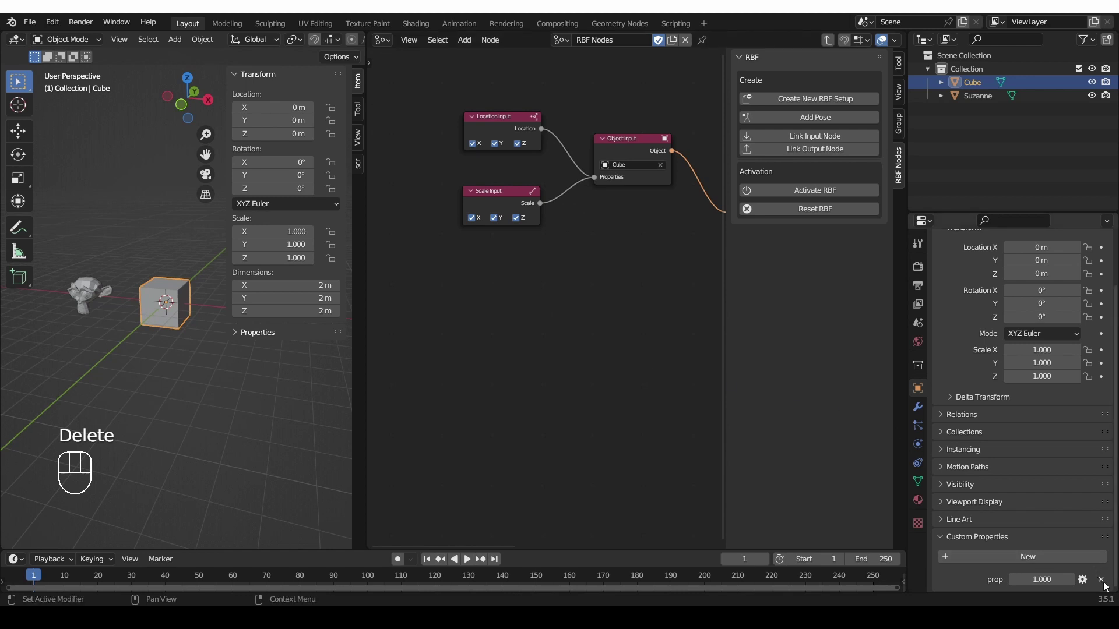
{"action": "middle_click", "coordinate": [544, 363]}
{"action": "key", "text": "shift+a"}
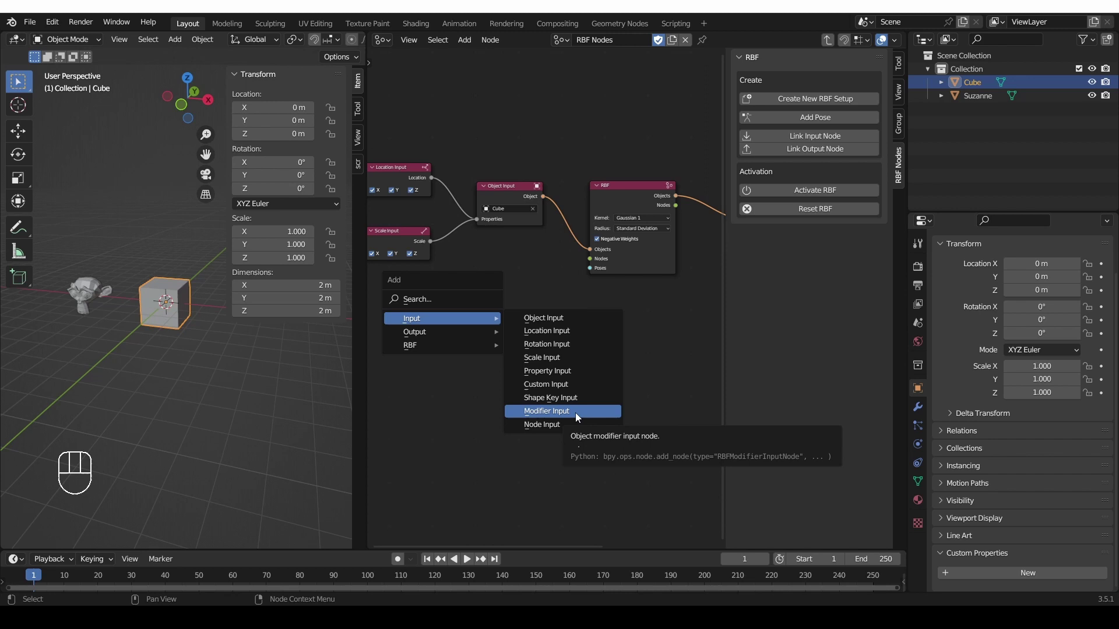
{"action": "middle_click", "coordinate": [462, 323]}
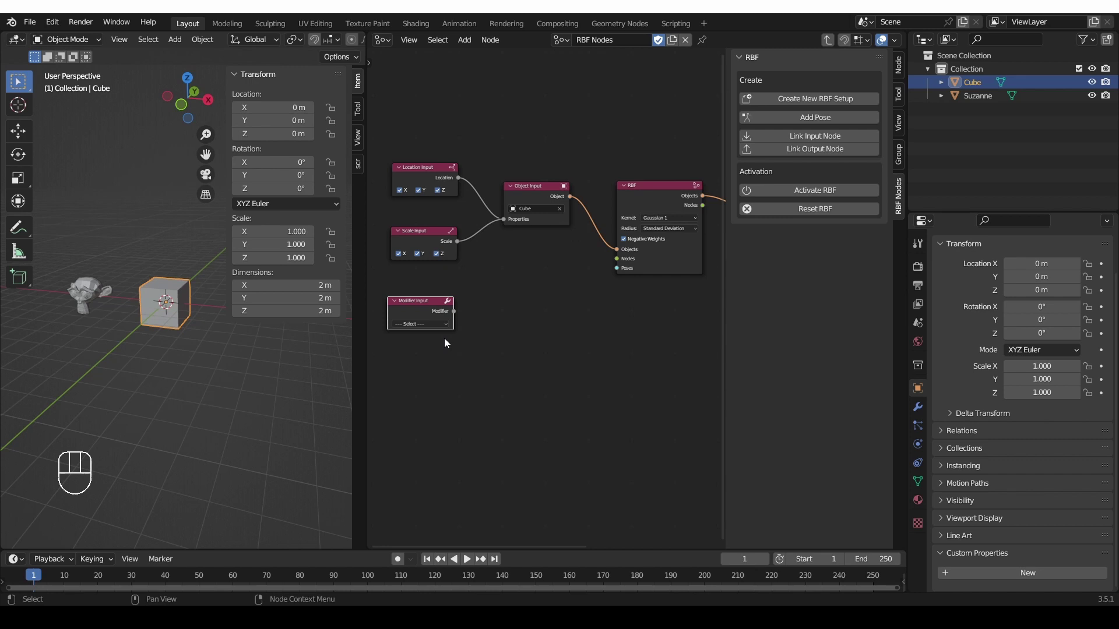
{"action": "left_click", "coordinate": [154, 296]}
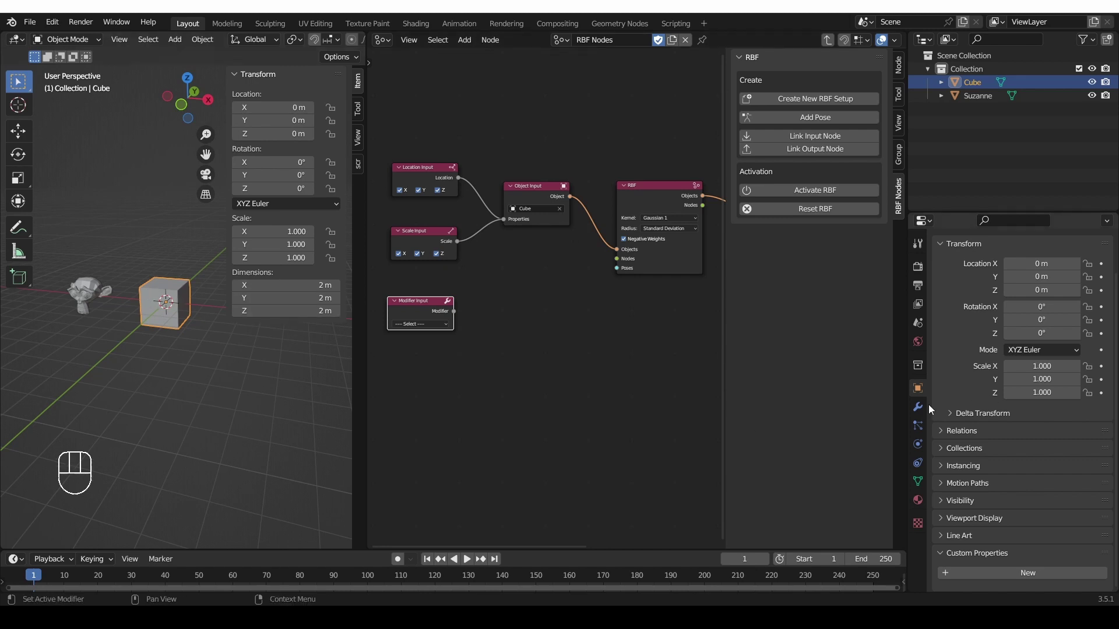
Step: Add a Remesh modifier to Cube and have the linked Modifier Input read its voxel_size
{"action": "left_click_drag", "start_coordinate": [982, 273], "coordinate": [873, 451]}
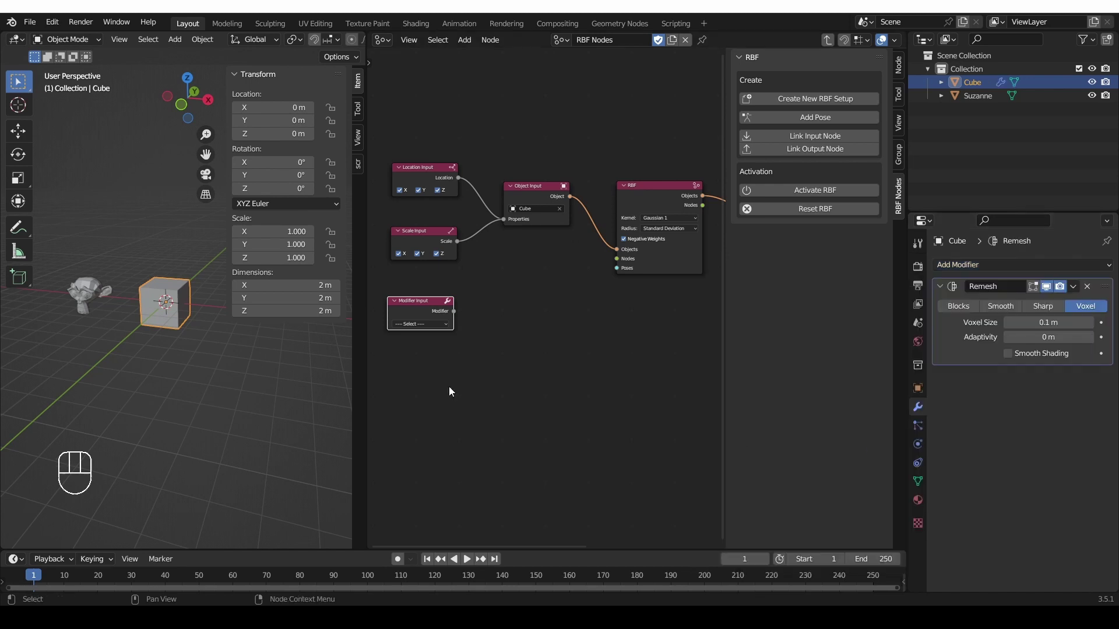
{"action": "left_click", "coordinate": [457, 316]}
{"action": "left_click_drag", "start_coordinate": [473, 298], "coordinate": [506, 223]}
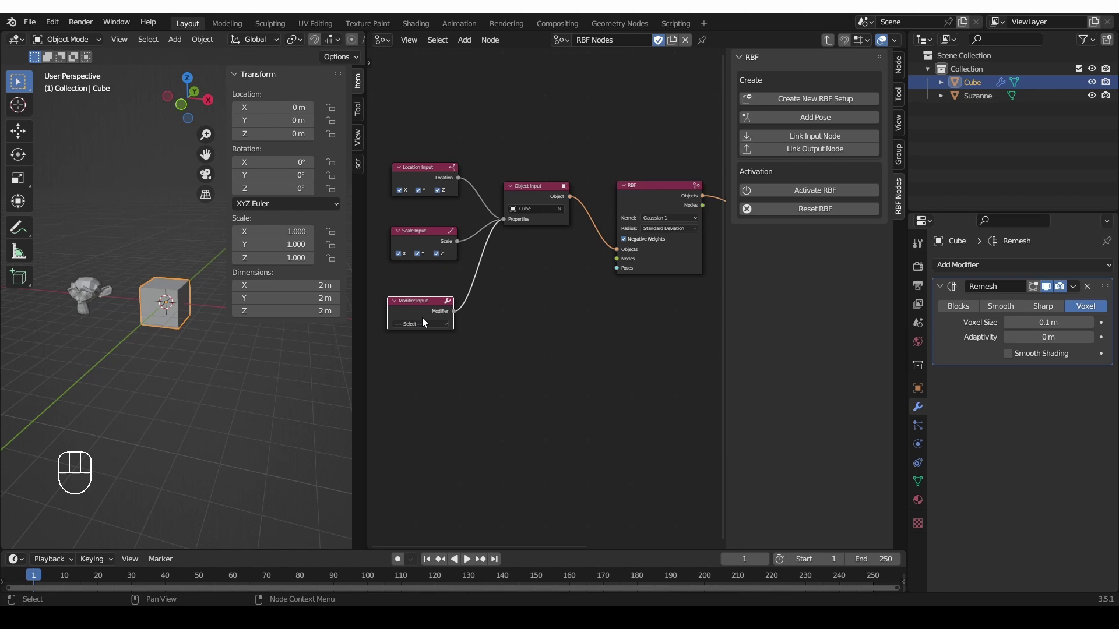
{"action": "left_click_drag", "start_coordinate": [427, 326], "coordinate": [421, 349]}
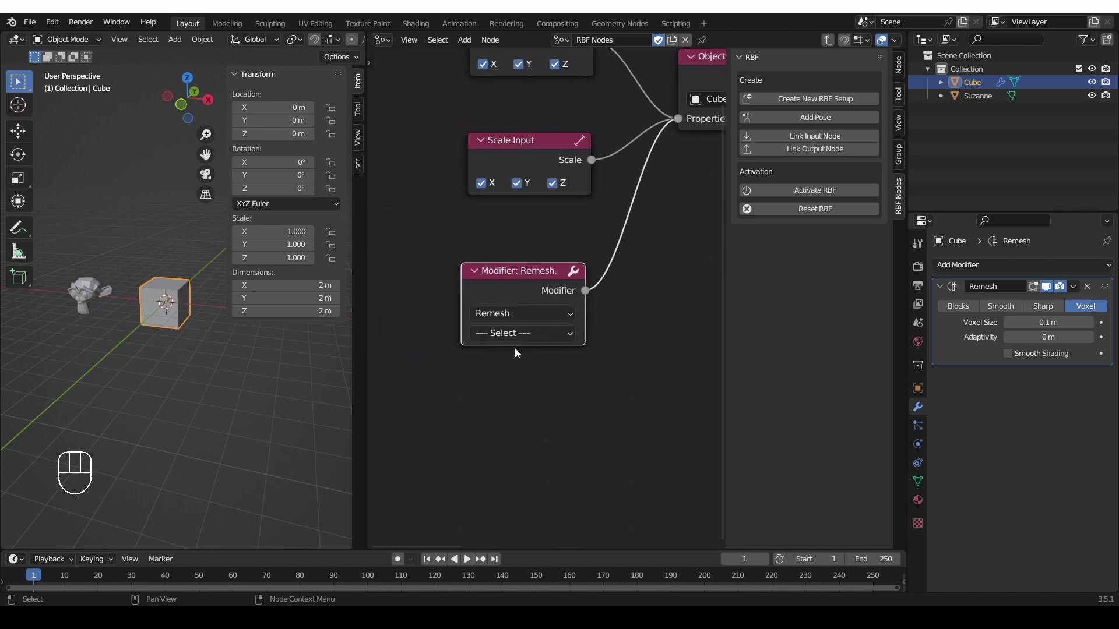
{"action": "left_click_drag", "start_coordinate": [517, 337], "coordinate": [547, 338]}
{"action": "left_click_drag", "start_coordinate": [550, 339], "coordinate": [536, 443]}
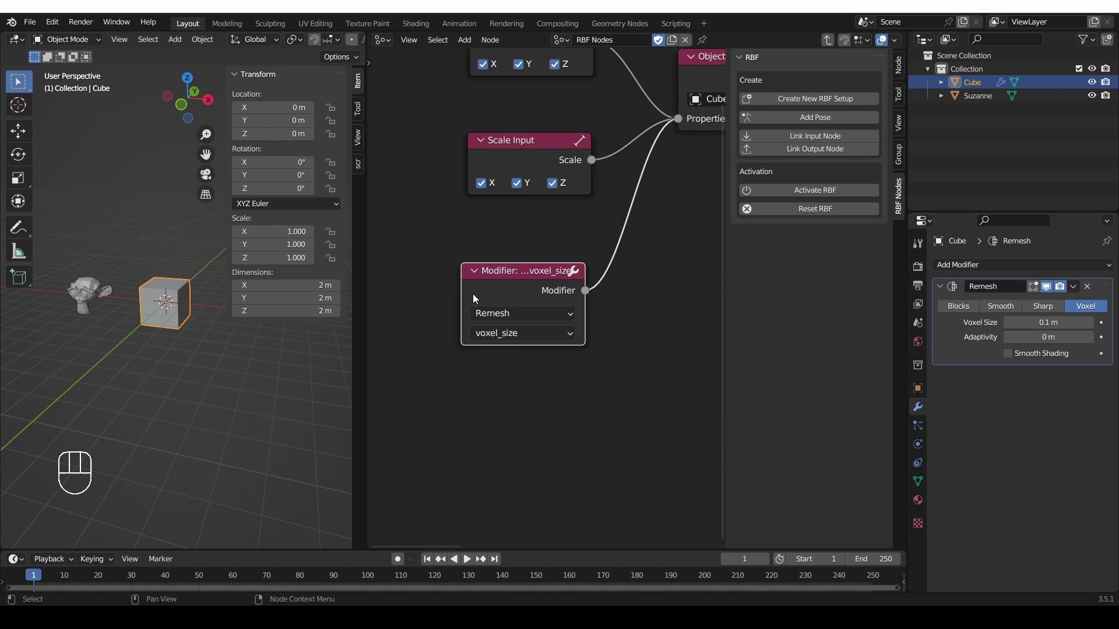
Step: Delete the Modifier Input node, briefly add a Node Input node, then remove it again
{"action": "left_click", "coordinate": [530, 348]}
{"action": "key", "text": "Delete"}
{"action": "middle_click", "coordinate": [626, 279]}
{"action": "middle_click", "coordinate": [529, 317]}
{"action": "key", "text": "shift+a"}
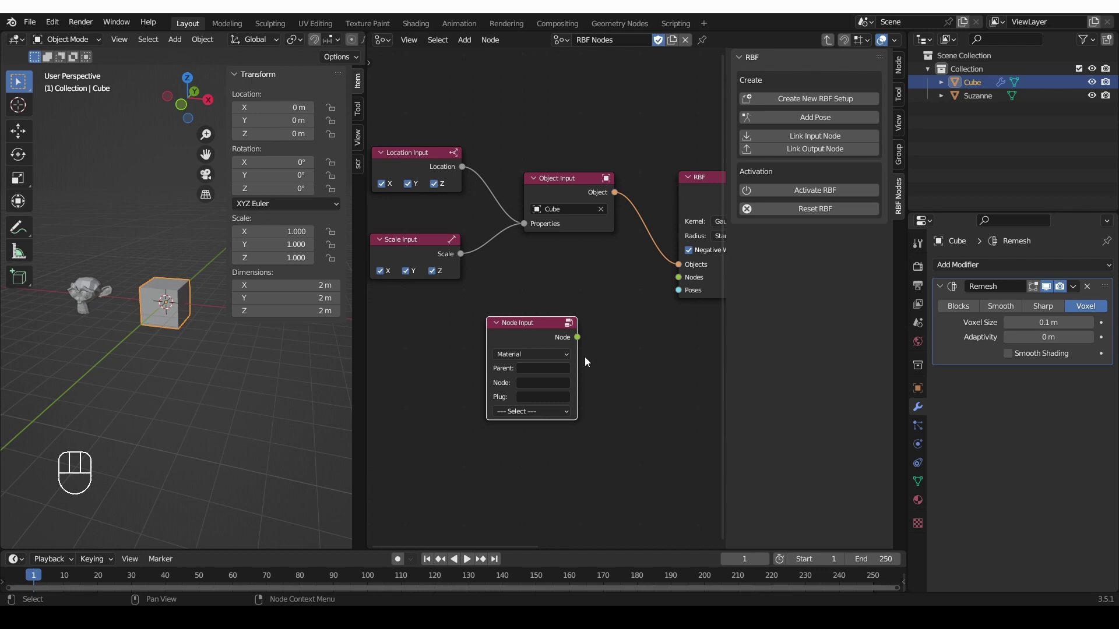
{"action": "left_click_drag", "start_coordinate": [523, 347], "coordinate": [564, 365]}
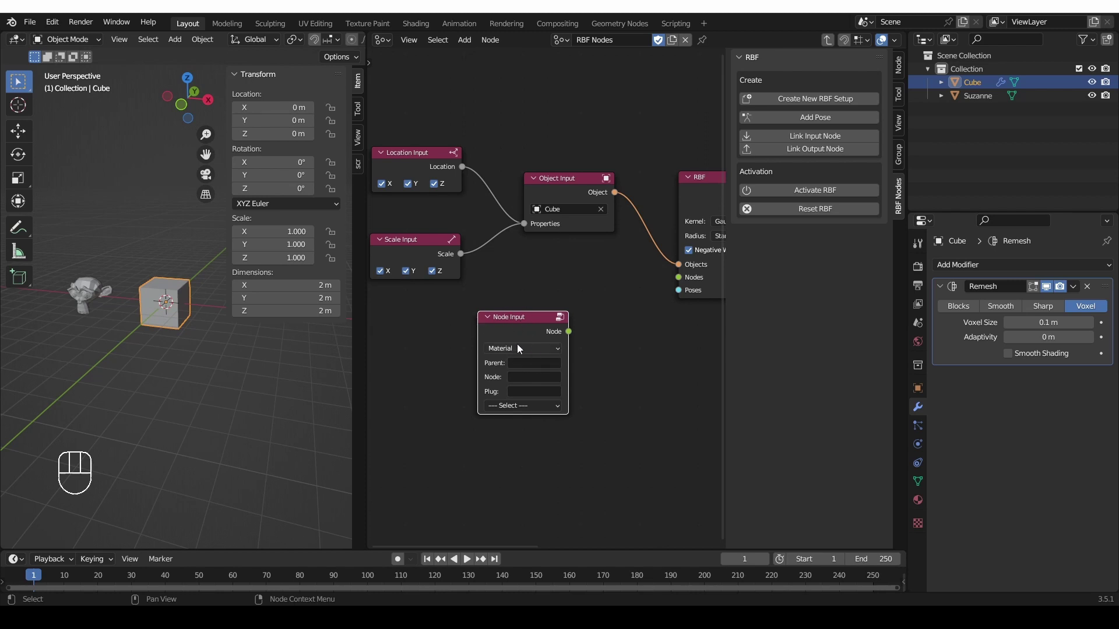
{"action": "key", "text": "Delete"}
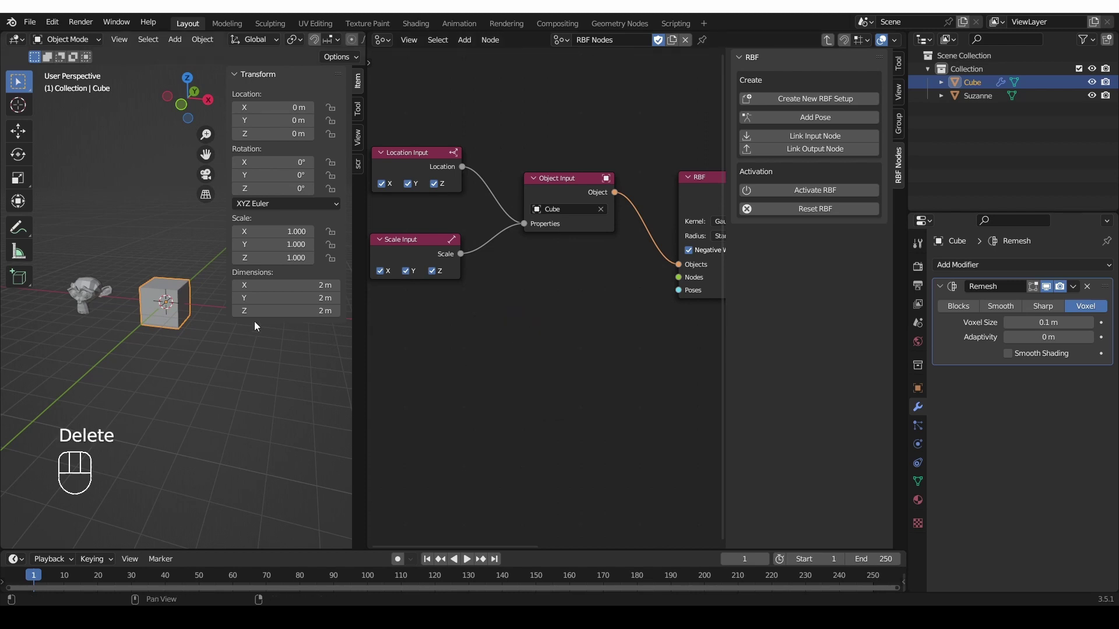
Step: Give Cube a material and link a Node Input reading its Principled BSDF Base Color into the RBF inputs
{"action": "left_click", "coordinate": [915, 506]}
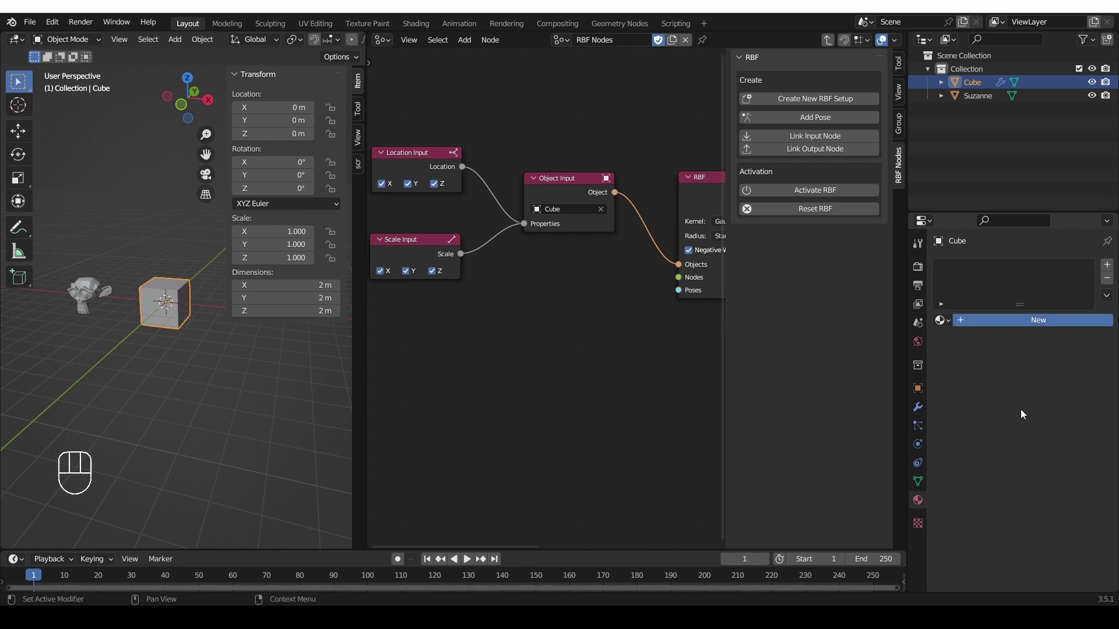
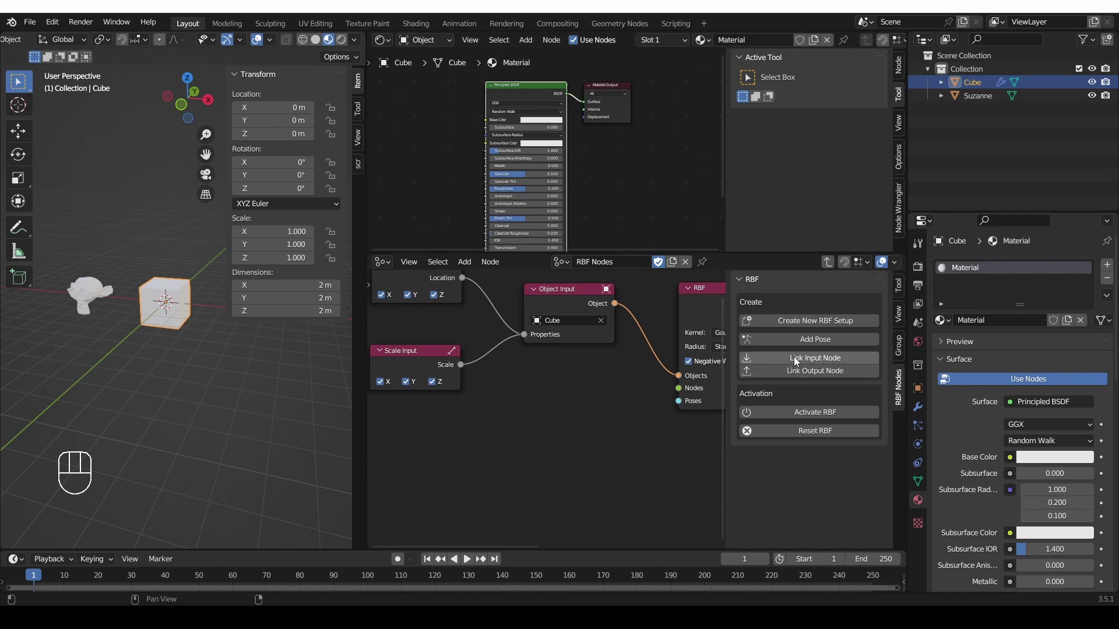
{"action": "left_click", "coordinate": [838, 363]}
{"action": "middle_click", "coordinate": [570, 430]}
{"action": "left_click", "coordinate": [669, 459]}
{"action": "left_click", "coordinate": [567, 309]}
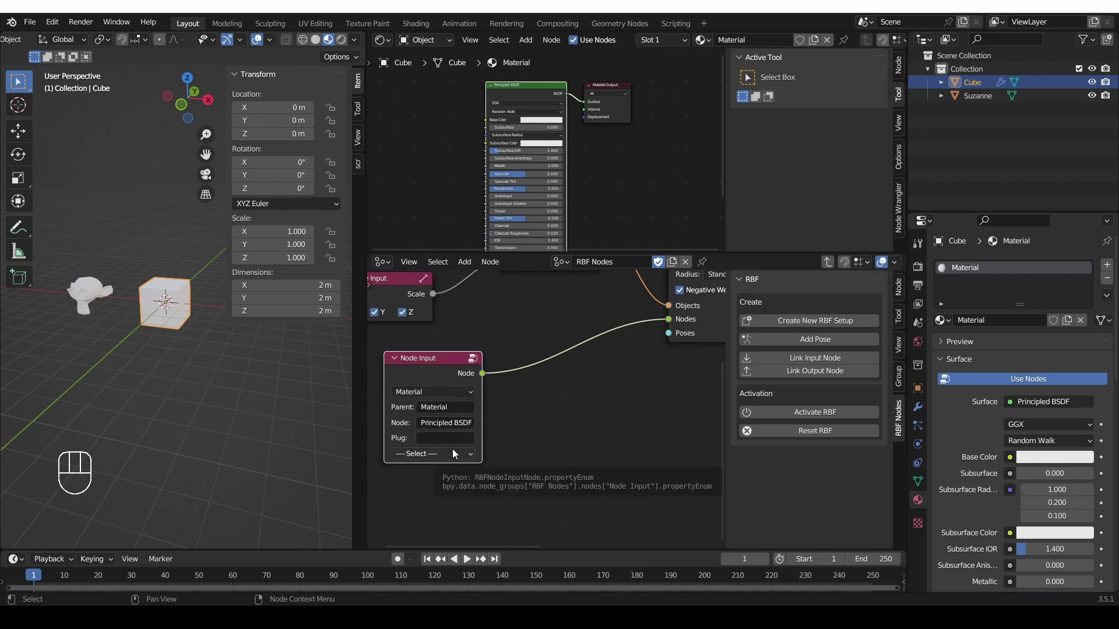
{"action": "left_click_drag", "start_coordinate": [440, 459], "coordinate": [428, 431]}
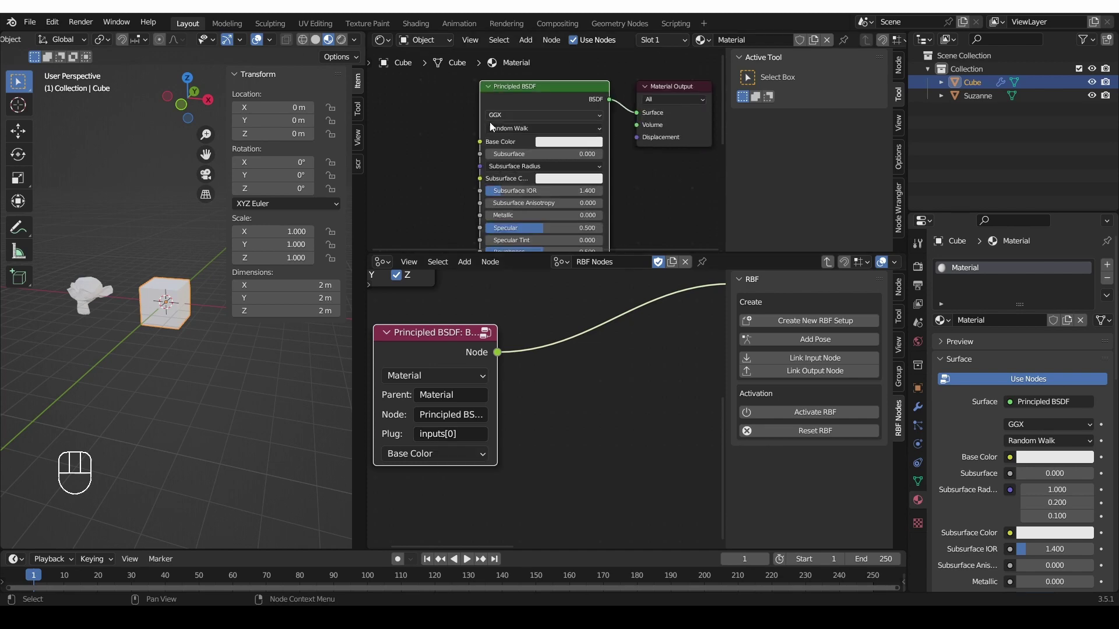
Step: Circle the Base Color socket with a freehand annotation and enlarge the RBF node editor
{"action": "middle_click", "coordinate": [481, 146]}
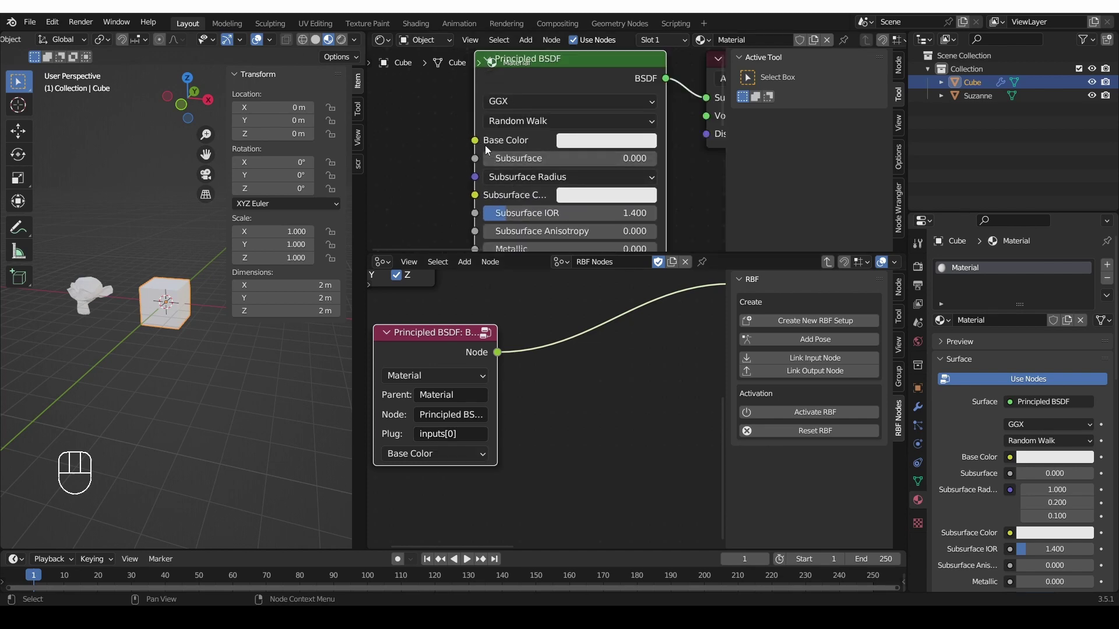
{"action": "key", "text": "d"}
{"action": "key", "text": "d"}
{"action": "key", "text": "d"}
{"action": "left_click", "coordinate": [438, 116]}
{"action": "left_click_drag", "start_coordinate": [448, 131], "coordinate": [473, 152]}
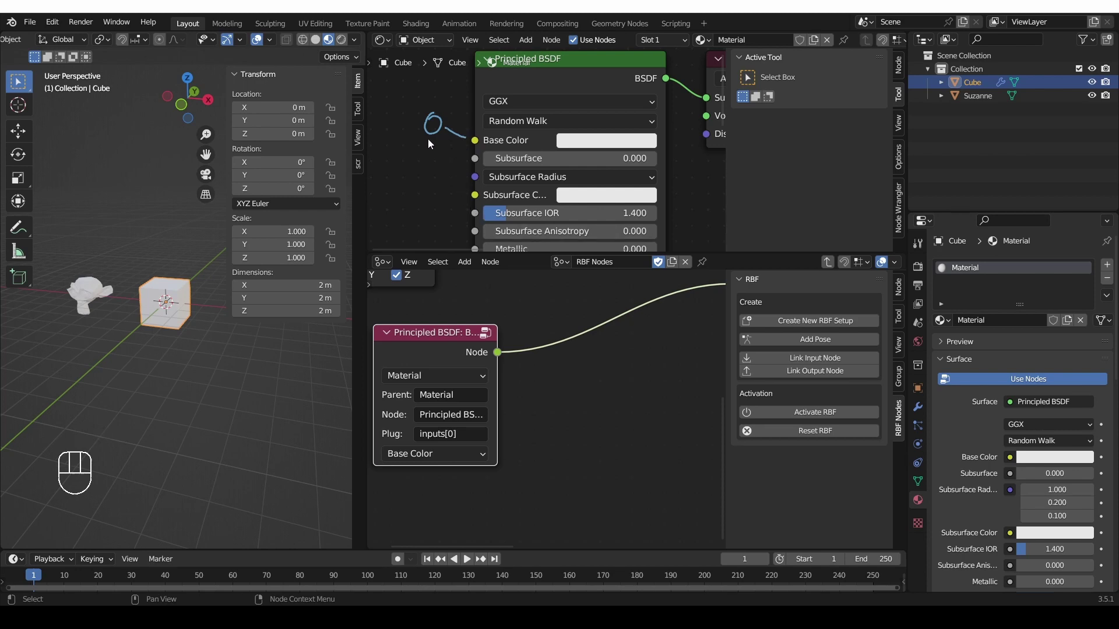
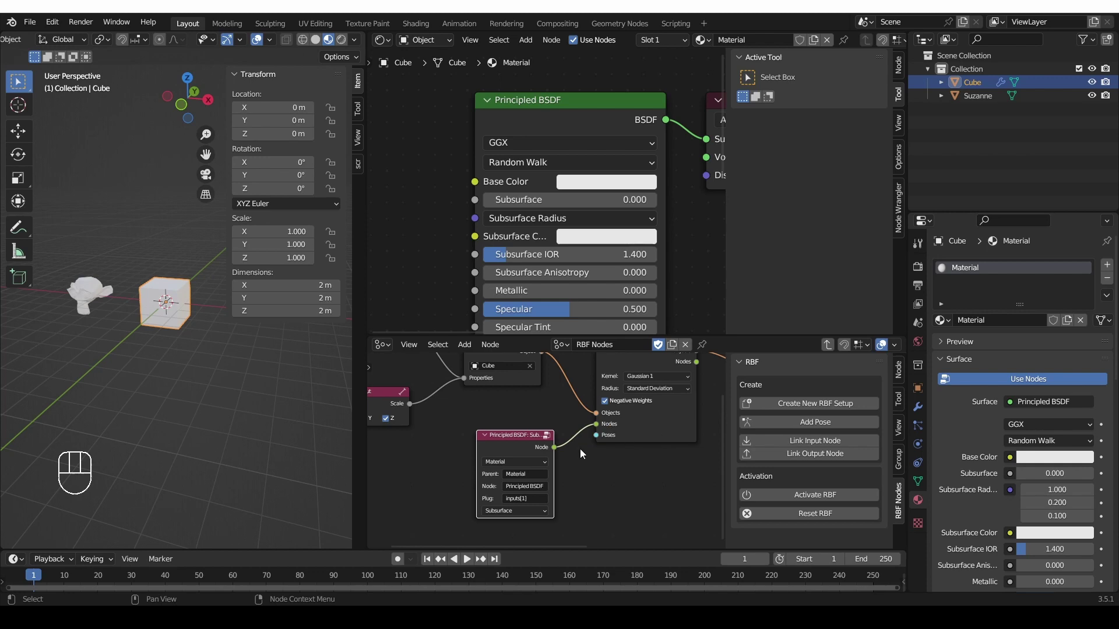
{"action": "left_click_drag", "start_coordinate": [527, 454], "coordinate": [511, 444]}
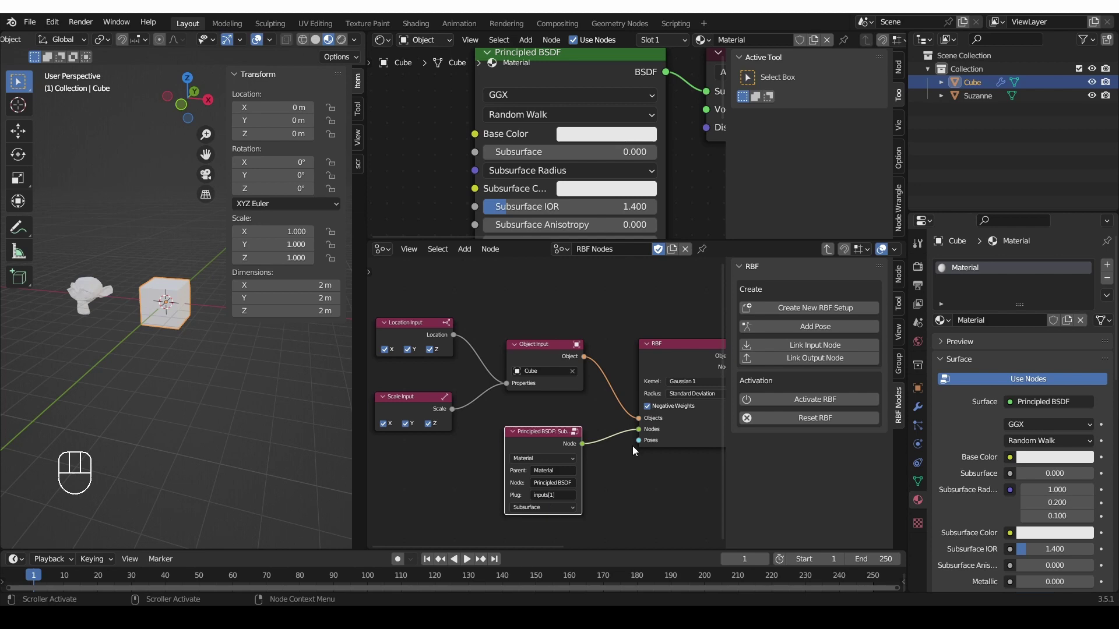
Step: Give the Cube a Geometry Nodes tree with a Subdivision Surface node on the mesh link
{"action": "left_click_drag", "start_coordinate": [388, 46], "coordinate": [465, 170]}
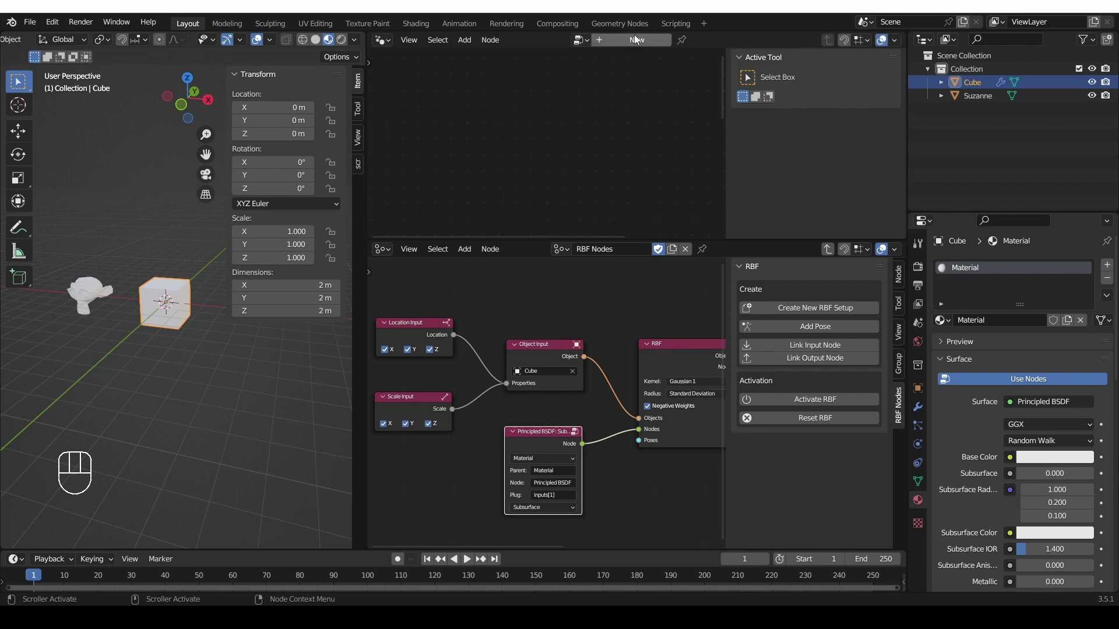
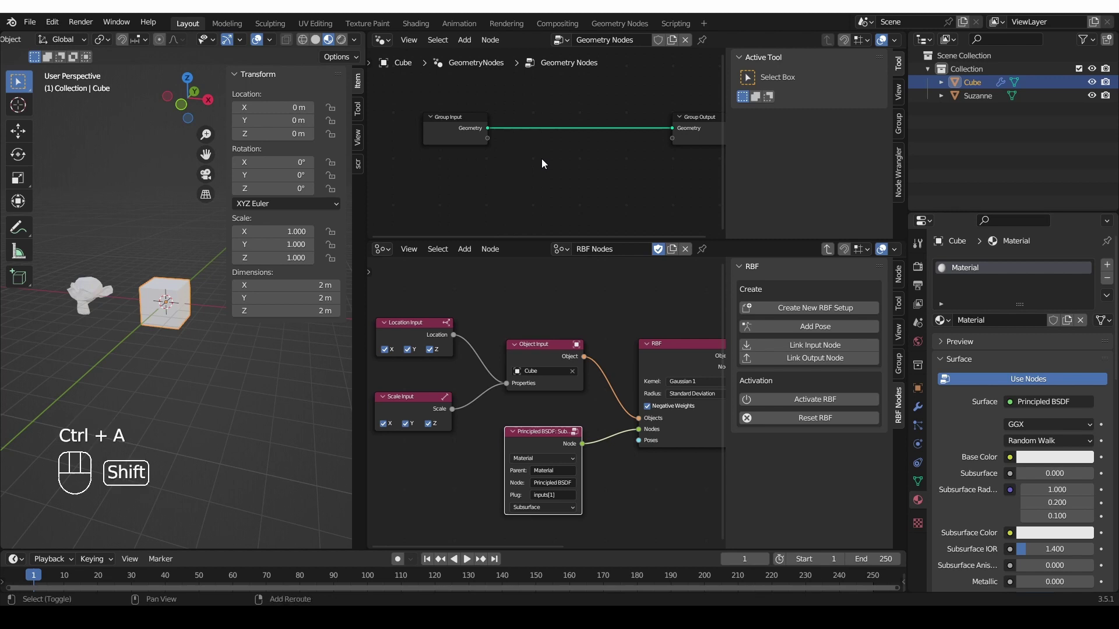
{"action": "key", "text": "shift+a"}
{"action": "left_click_drag", "start_coordinate": [559, 109], "coordinate": [559, 109]}
{"action": "middle_click", "coordinate": [596, 188]}
{"action": "left_click", "coordinate": [551, 197]}
{"action": "left_click", "coordinate": [425, 117]}
Step: Add a second RBF Node Input reading the Subdivision Surface node's inputs[2] plug
{"action": "left_click", "coordinate": [549, 91]}
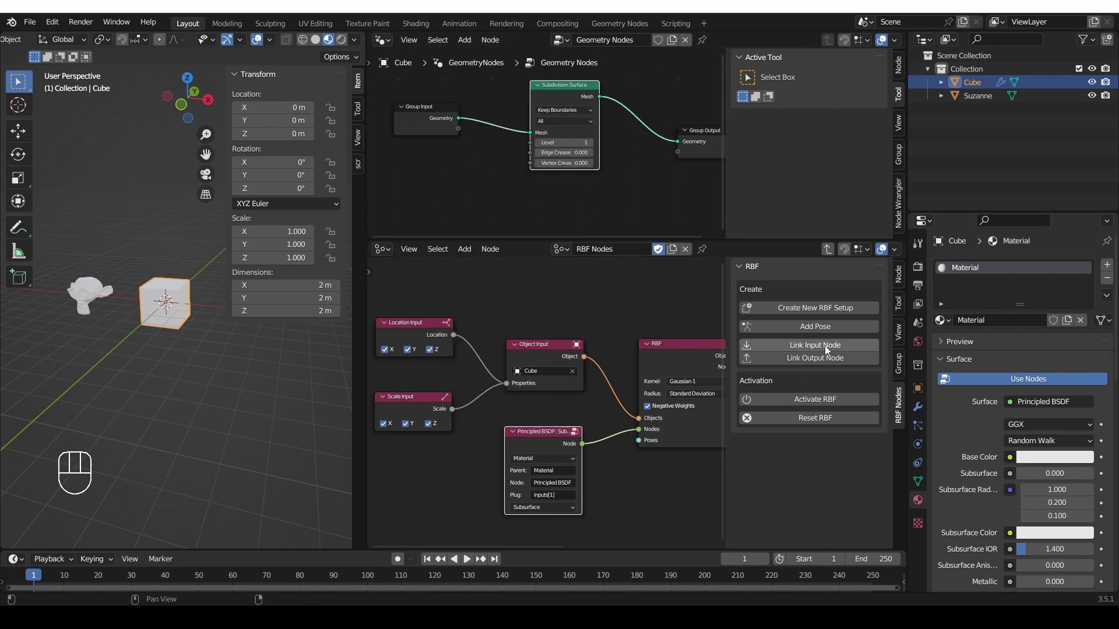
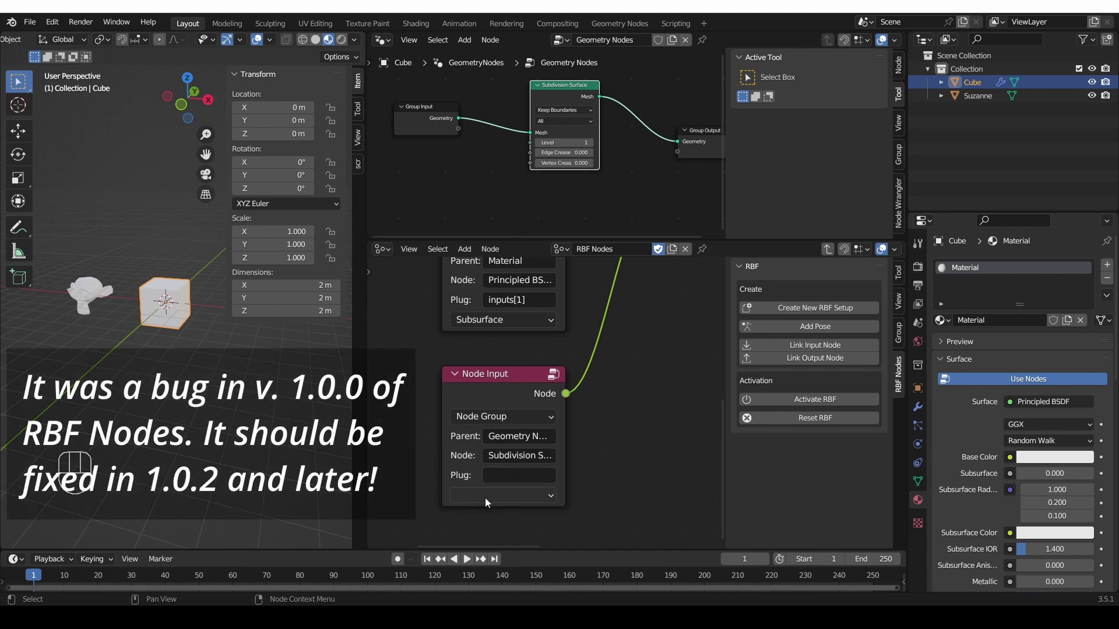
{"action": "left_click", "coordinate": [488, 502]}
{"action": "left_click", "coordinate": [623, 476]}
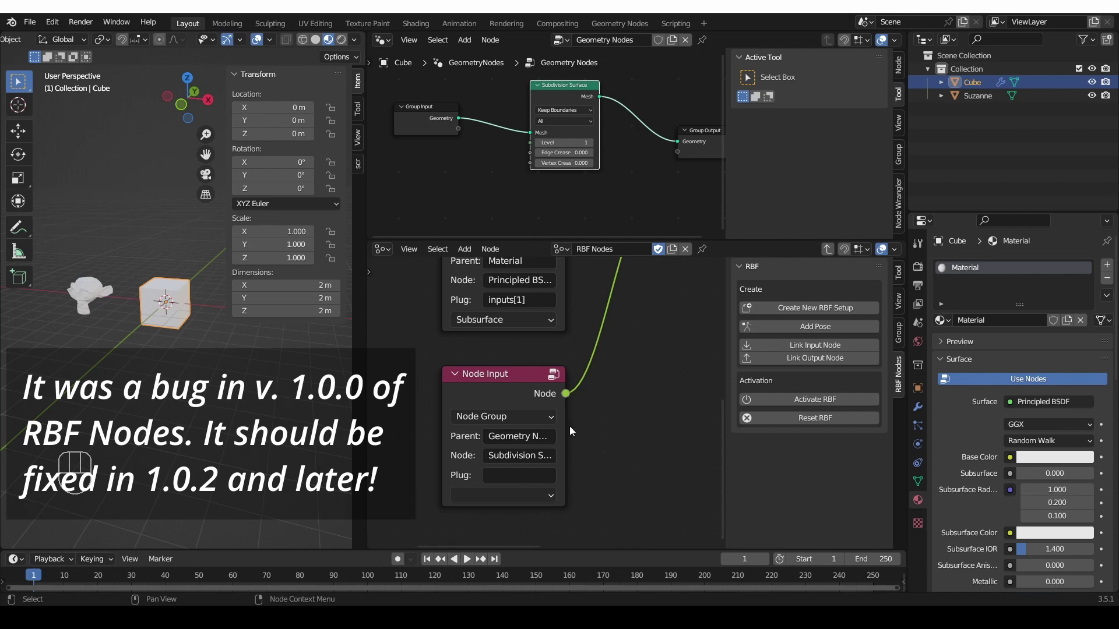
{"action": "left_click_drag", "start_coordinate": [533, 366], "coordinate": [536, 380]}
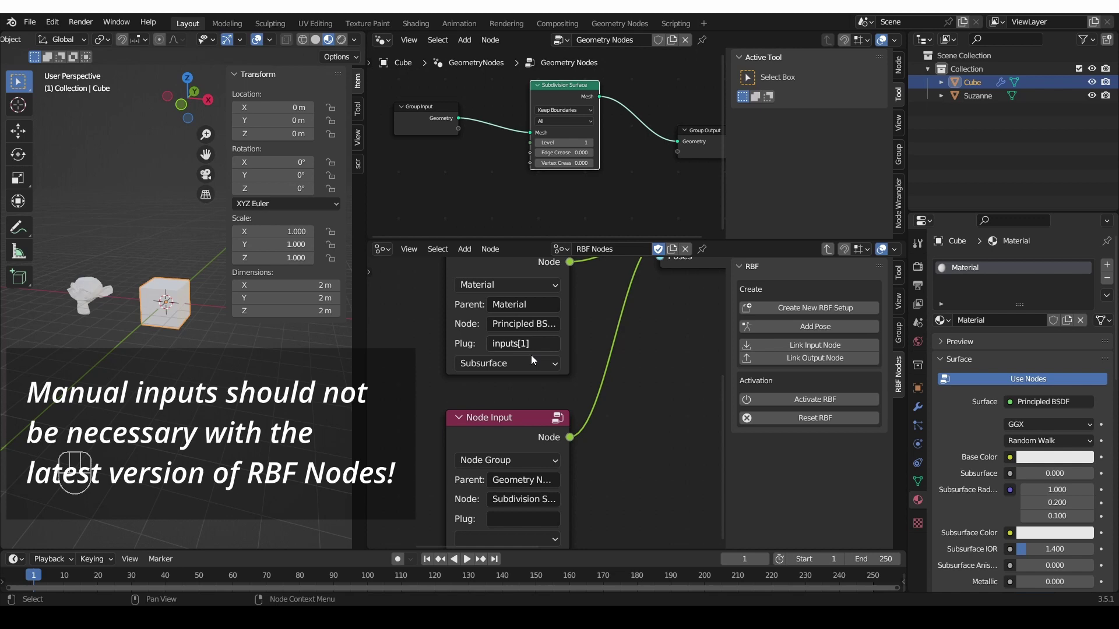
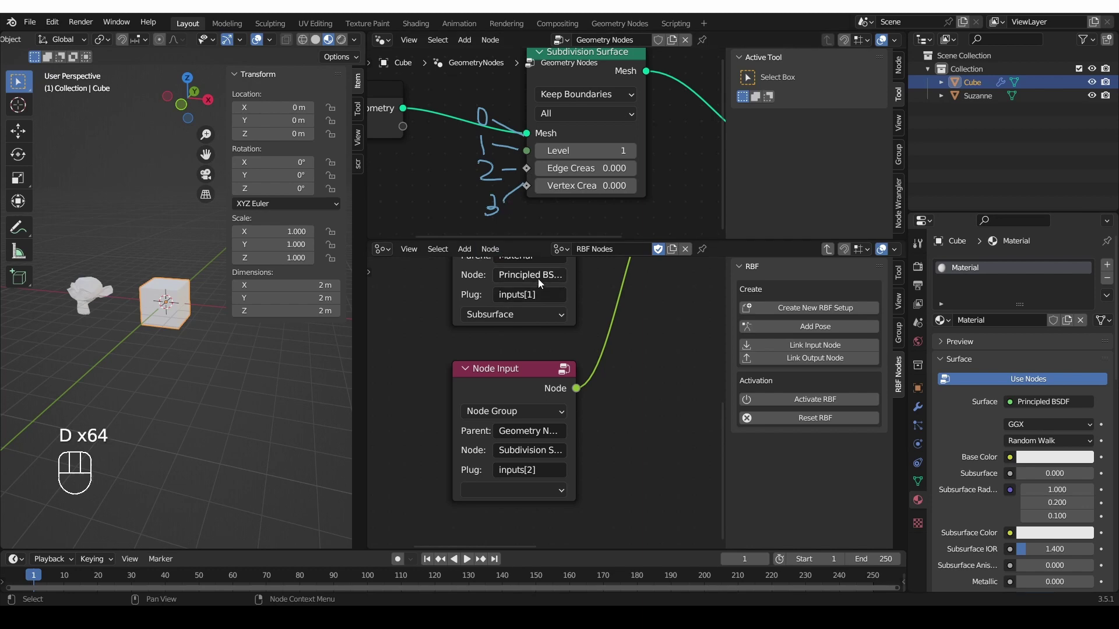
{"action": "key", "text": "d"}
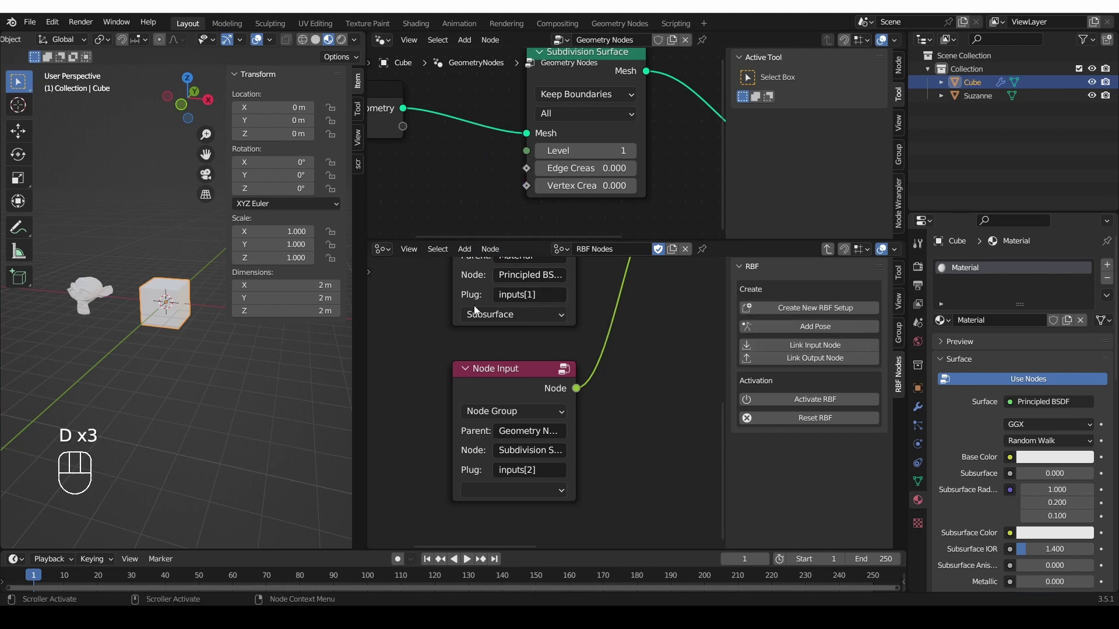
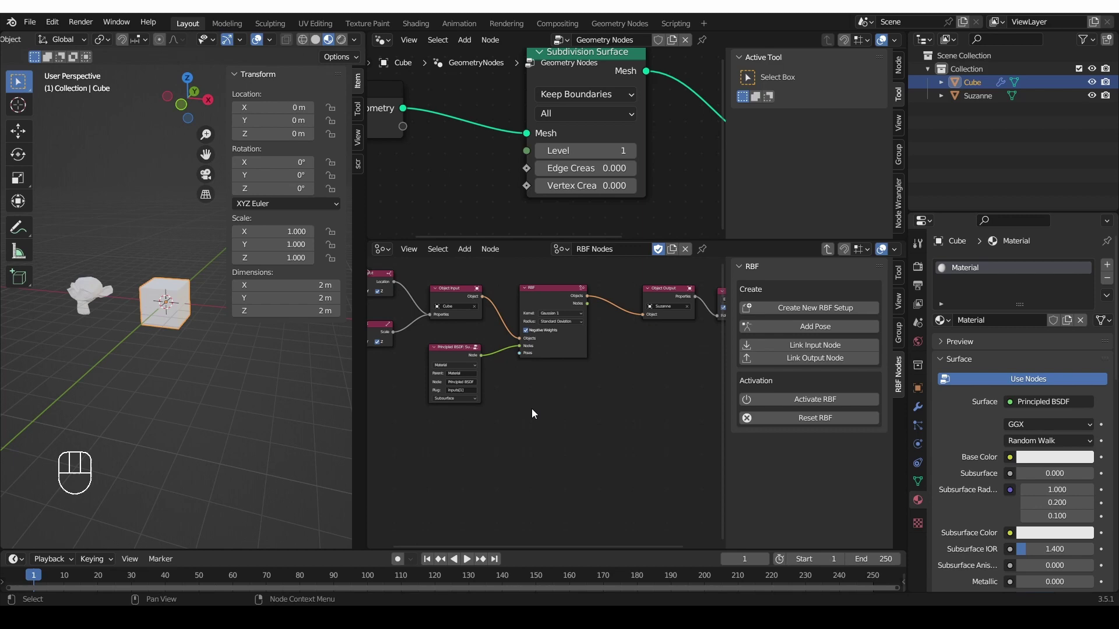
Step: Feed a Shape Key Input into the Cube's Object Input and add Basis and Key 1 shape keys
{"action": "key", "text": "shift+a"}
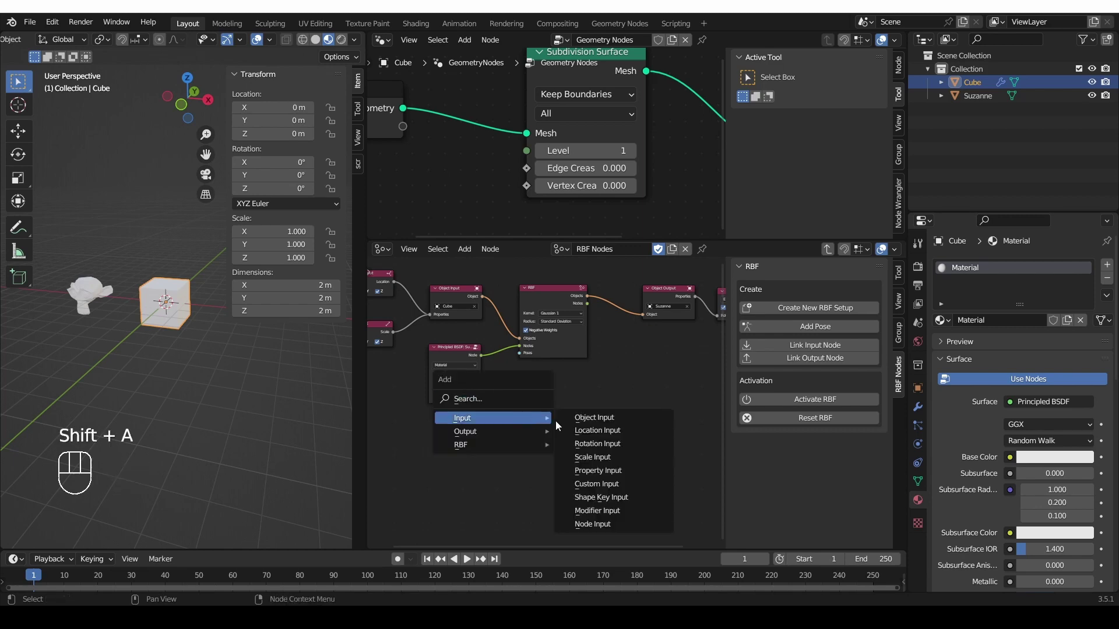
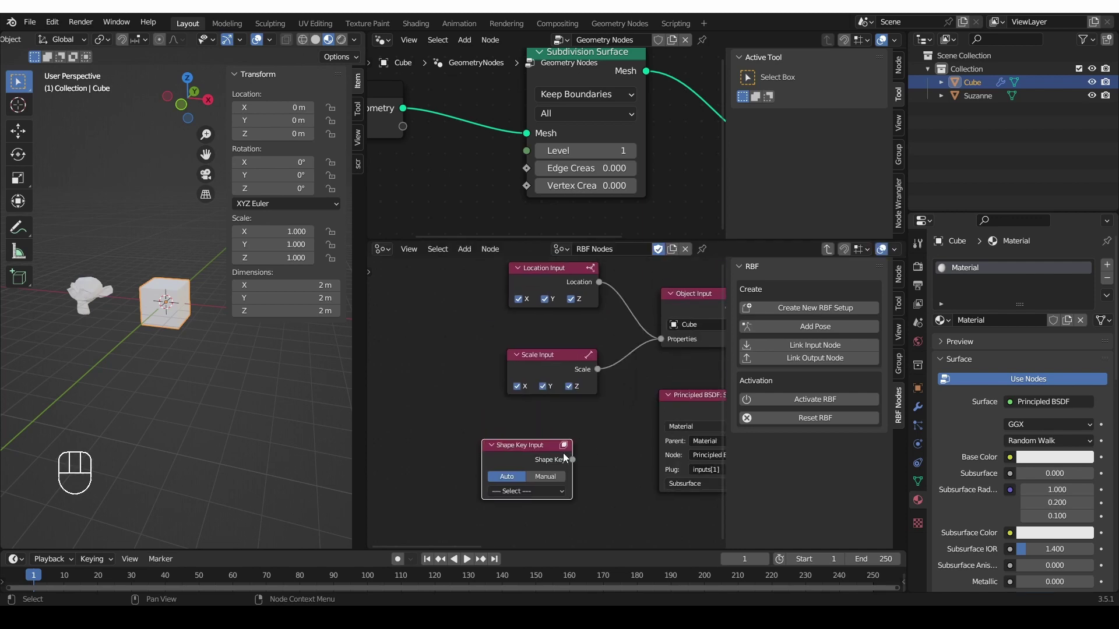
{"action": "left_click_drag", "start_coordinate": [610, 400], "coordinate": [662, 372]}
{"action": "left_click", "coordinate": [539, 496]}
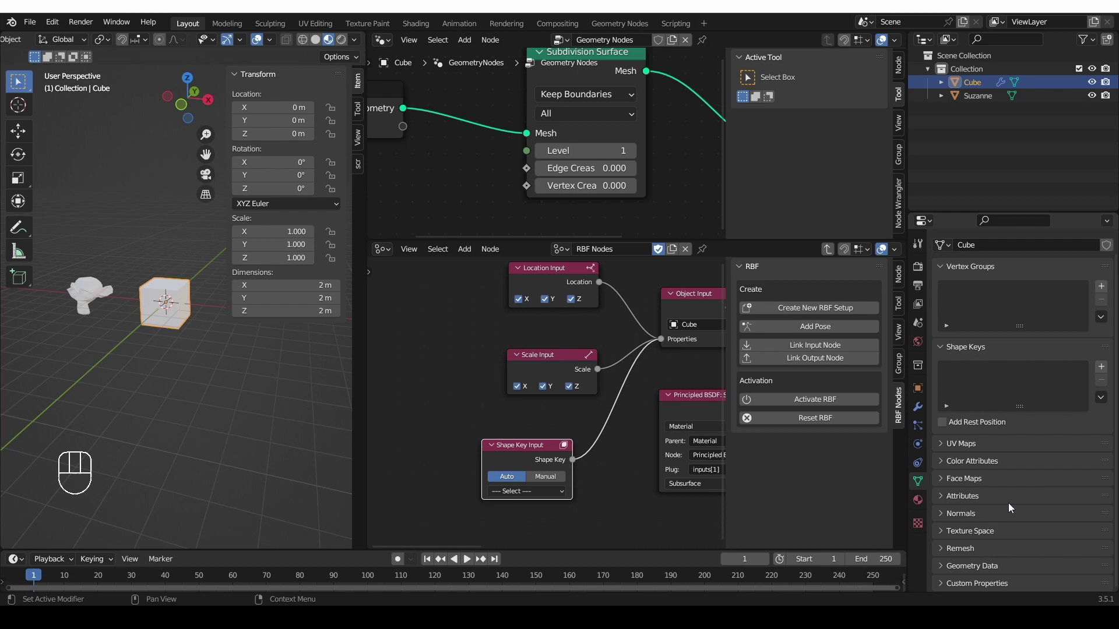
{"action": "double_click", "coordinate": [1100, 370]}
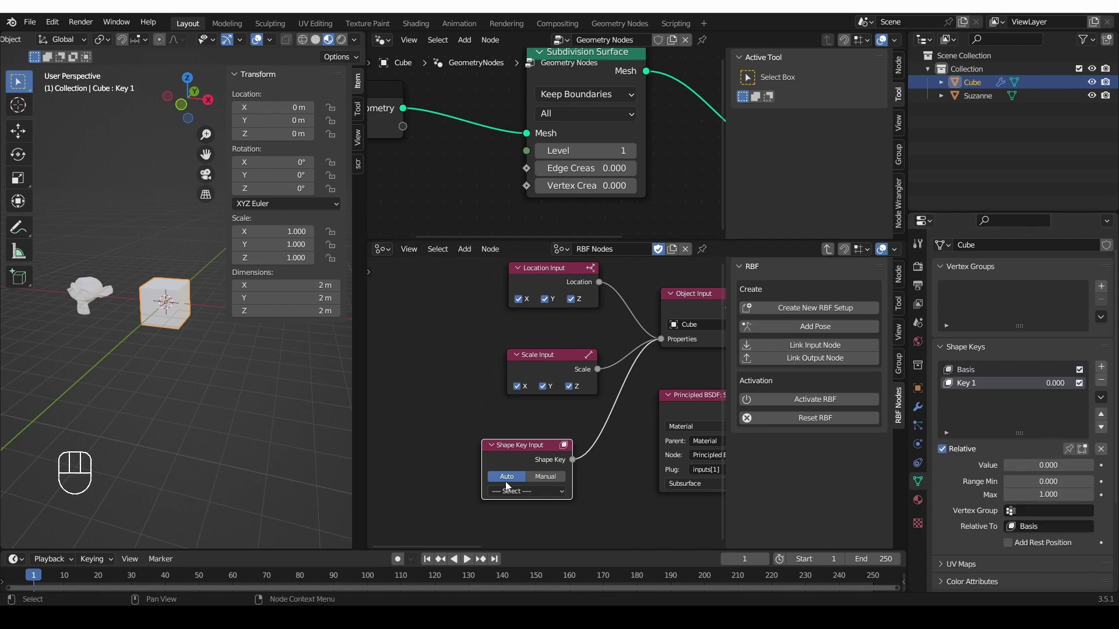
Step: Move the node view over toward the RBF node and Suzanne's output nodes
{"action": "left_click_drag", "start_coordinate": [515, 496], "coordinate": [620, 491]}
{"action": "left_click", "coordinate": [619, 485]}
{"action": "left_click_drag", "start_coordinate": [489, 452], "coordinate": [552, 521]}
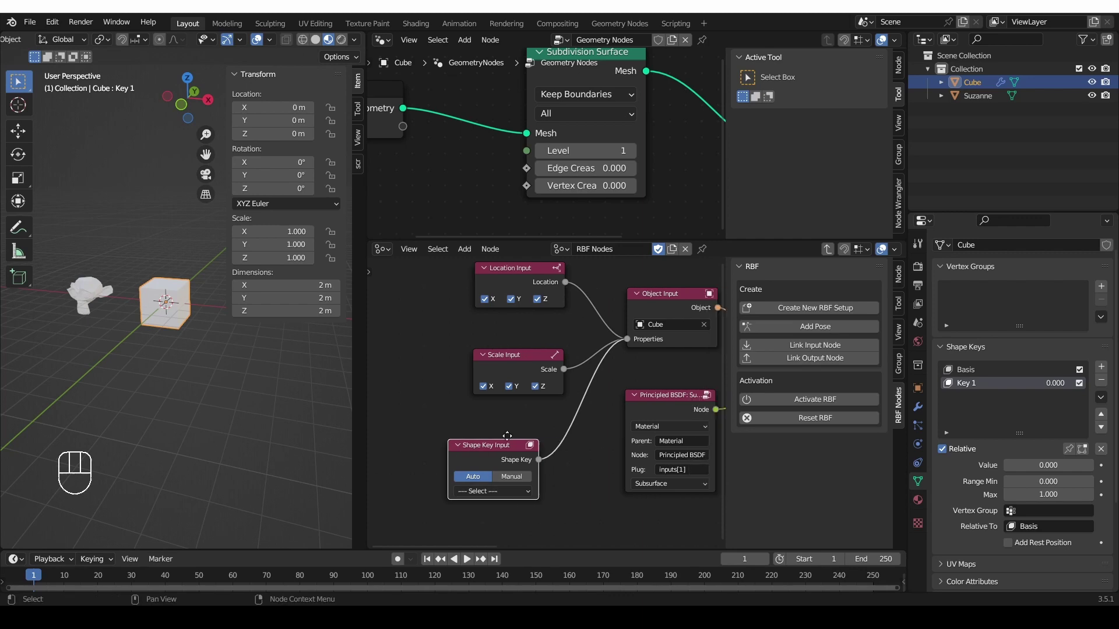
{"action": "left_click_drag", "start_coordinate": [495, 443], "coordinate": [455, 424]}
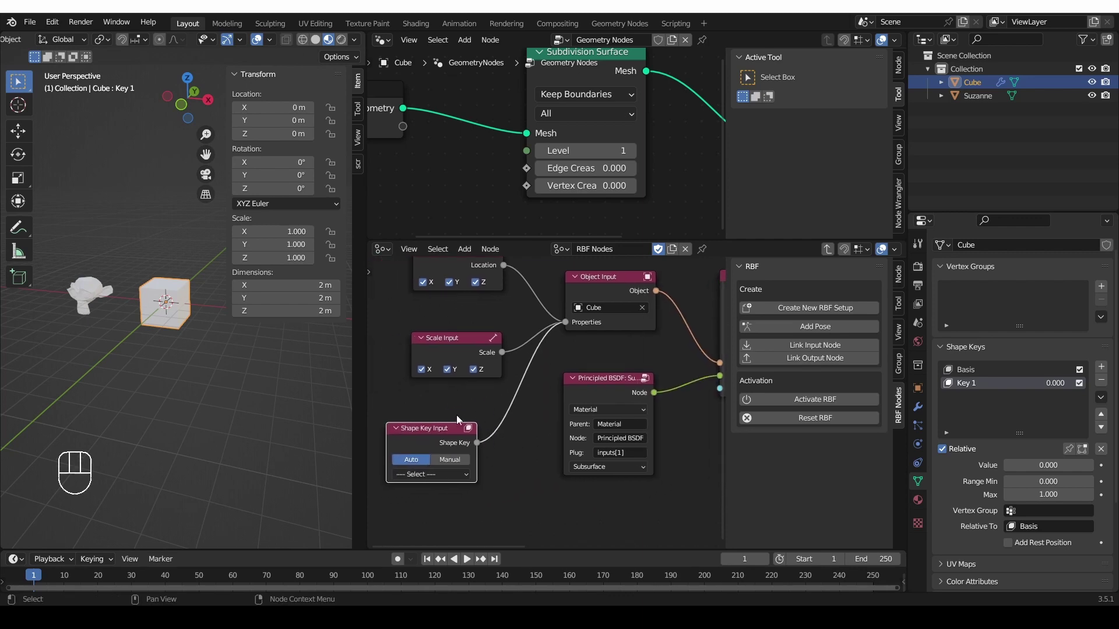
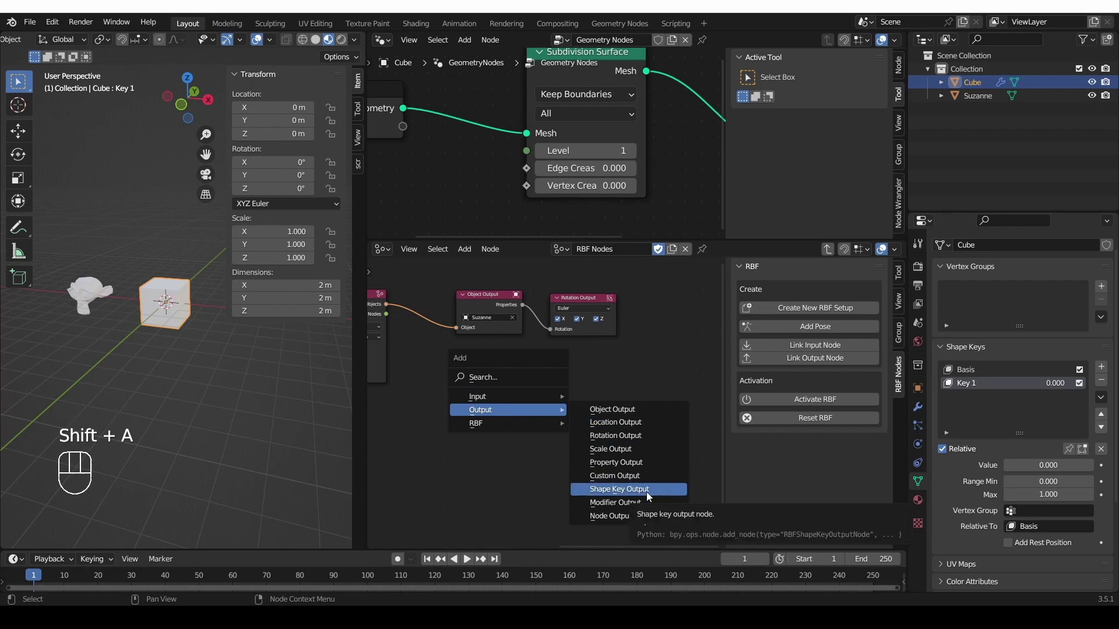
Step: Link a Shape Key Output to Suzanne's Object Output and make Suzanne active
{"action": "left_click", "coordinate": [527, 307]}
{"action": "left_click_drag", "start_coordinate": [546, 342], "coordinate": [571, 421]}
{"action": "left_click_drag", "start_coordinate": [525, 310], "coordinate": [588, 422]}
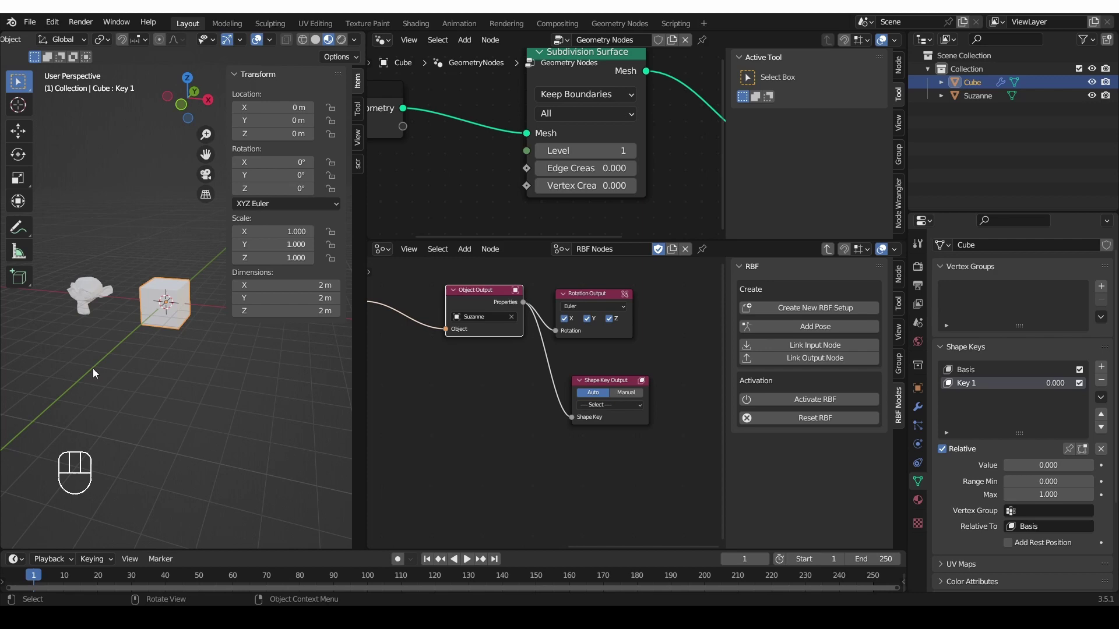
{"action": "left_click", "coordinate": [86, 301]}
{"action": "middle_click", "coordinate": [115, 343]}
Step: Give Suzanne Basis and Key 1 shape keys, set the output to Key 1, and create a second RBF node
{"action": "double_click", "coordinate": [1105, 375]}
{"action": "left_click_drag", "start_coordinate": [138, 406], "coordinate": [188, 404]}
{"action": "left_click_drag", "start_coordinate": [199, 426], "coordinate": [151, 459]}
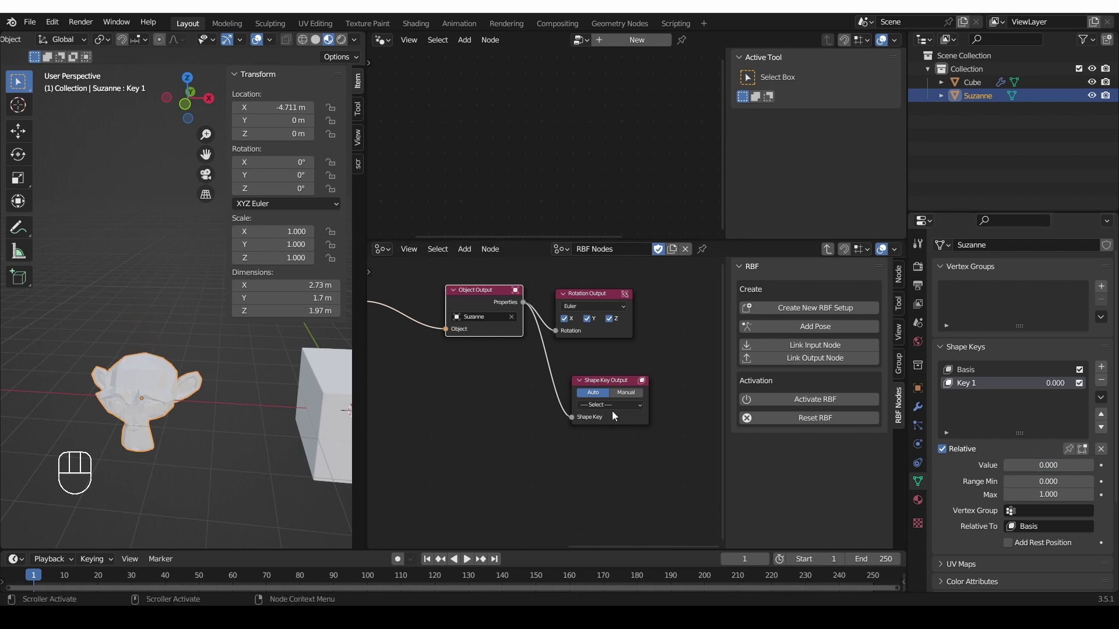
{"action": "left_click_drag", "start_coordinate": [613, 408], "coordinate": [615, 444]}
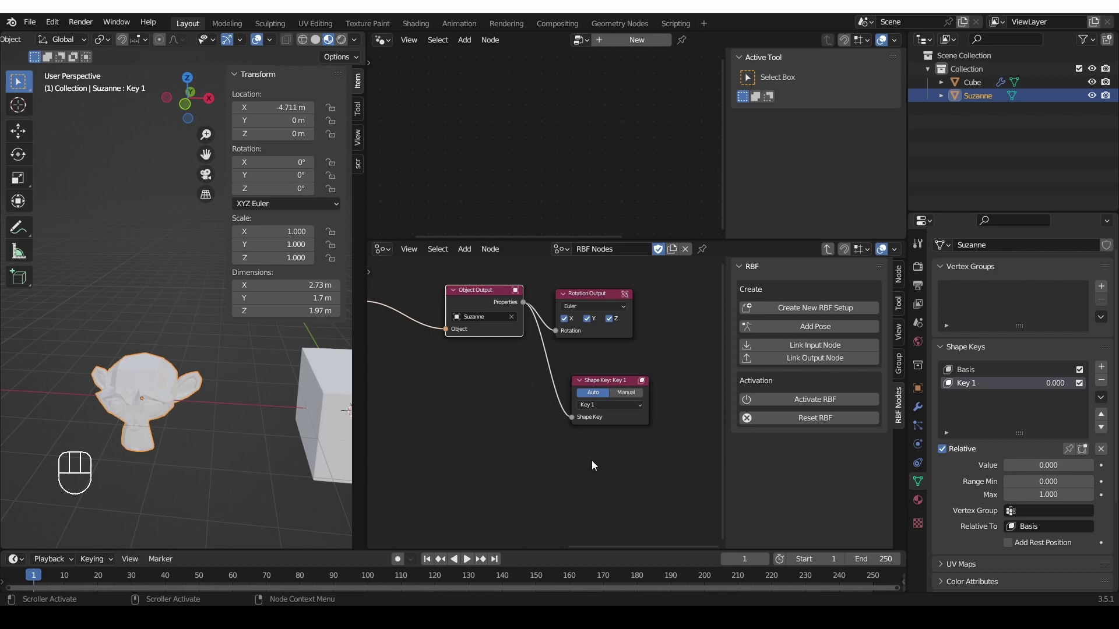
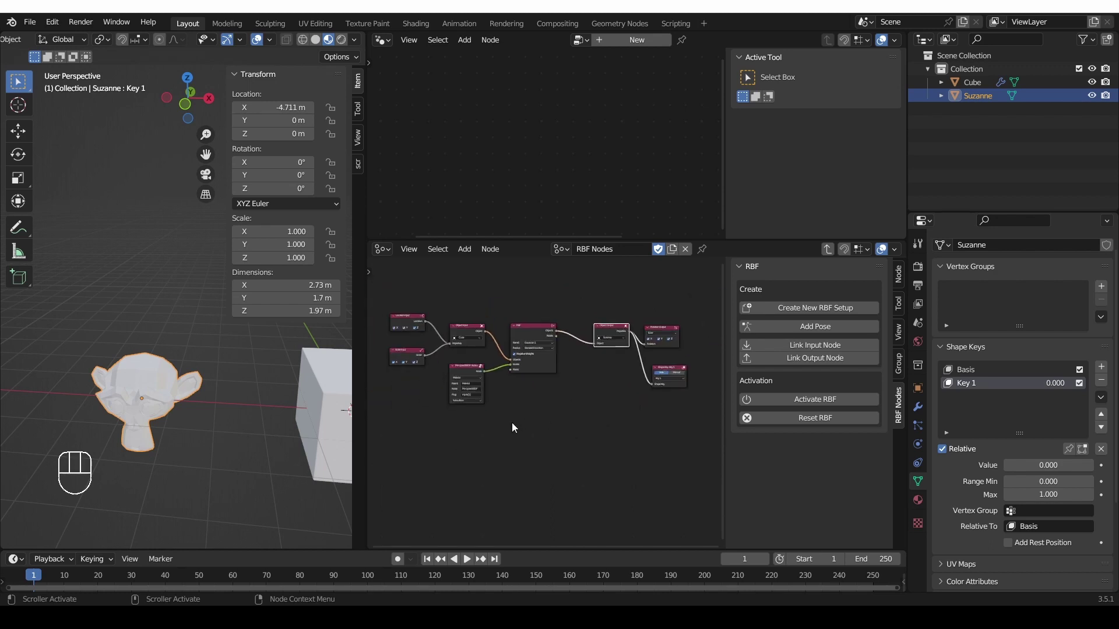
{"action": "key", "text": "shift+a"}
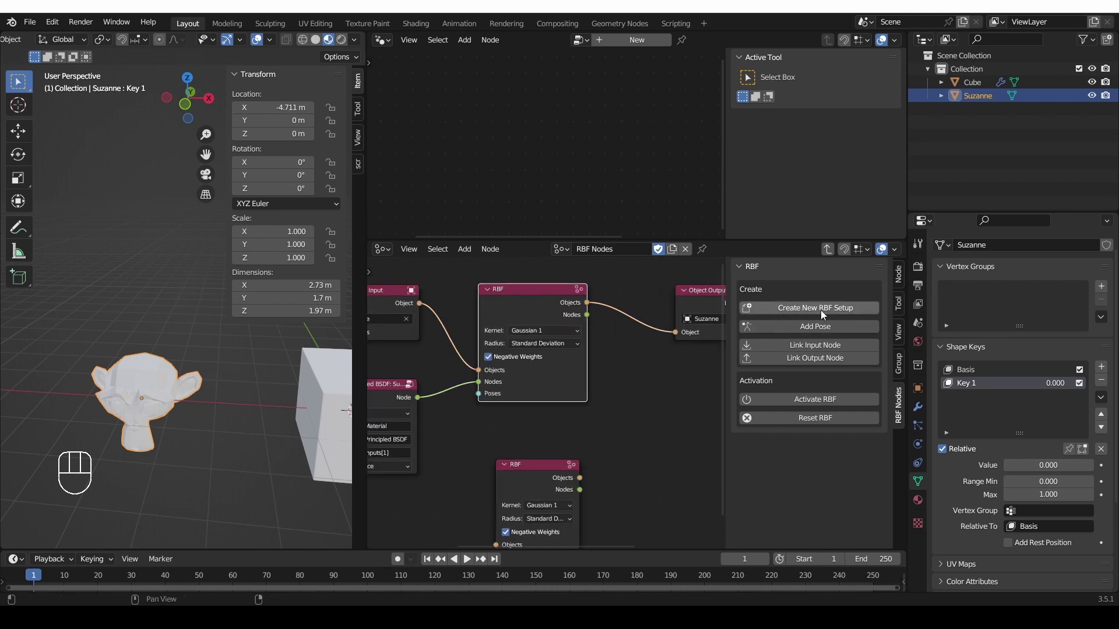
Step: Draw freehand annotation strokes across the second, unconnected RBF node to explain it
{"action": "middle_click", "coordinate": [572, 413]}
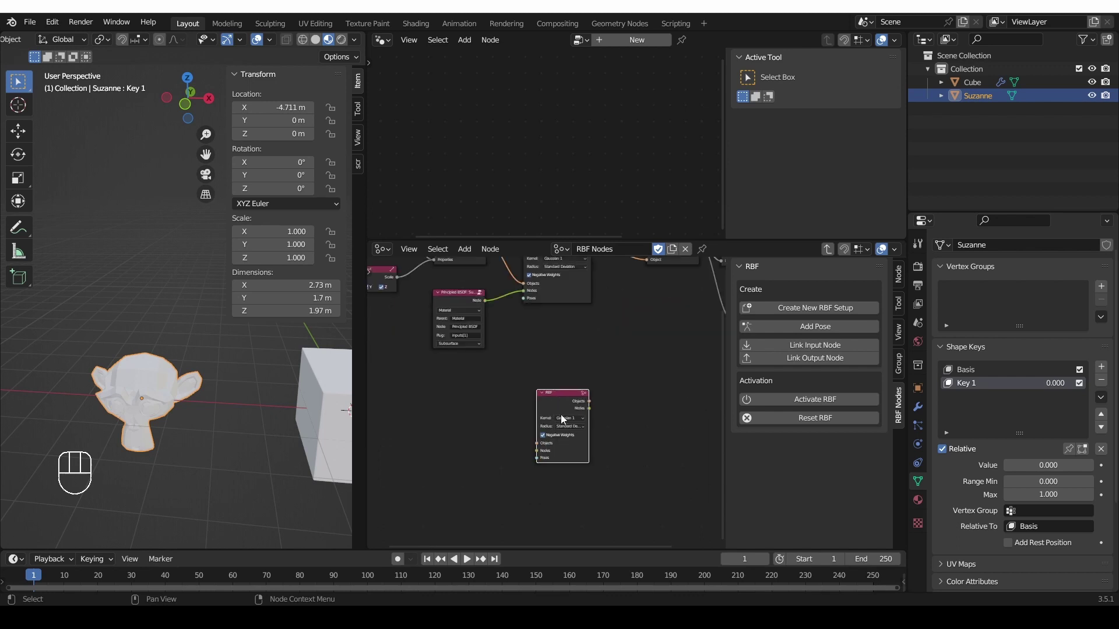
{"action": "key", "text": "d"}
{"action": "key", "text": "d"}
{"action": "key", "text": "d"}
{"action": "left_click_drag", "start_coordinate": [540, 450], "coordinate": [448, 444]}
{"action": "left_click_drag", "start_coordinate": [586, 413], "coordinate": [702, 434]}
{"action": "key", "text": "d"}
{"action": "key", "text": "d"}
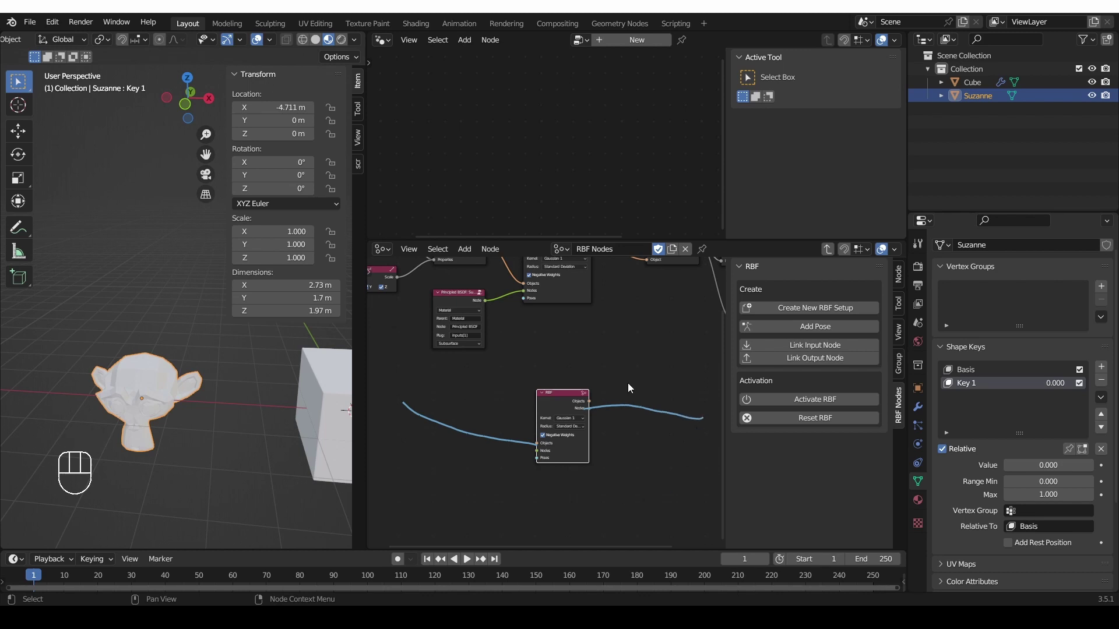
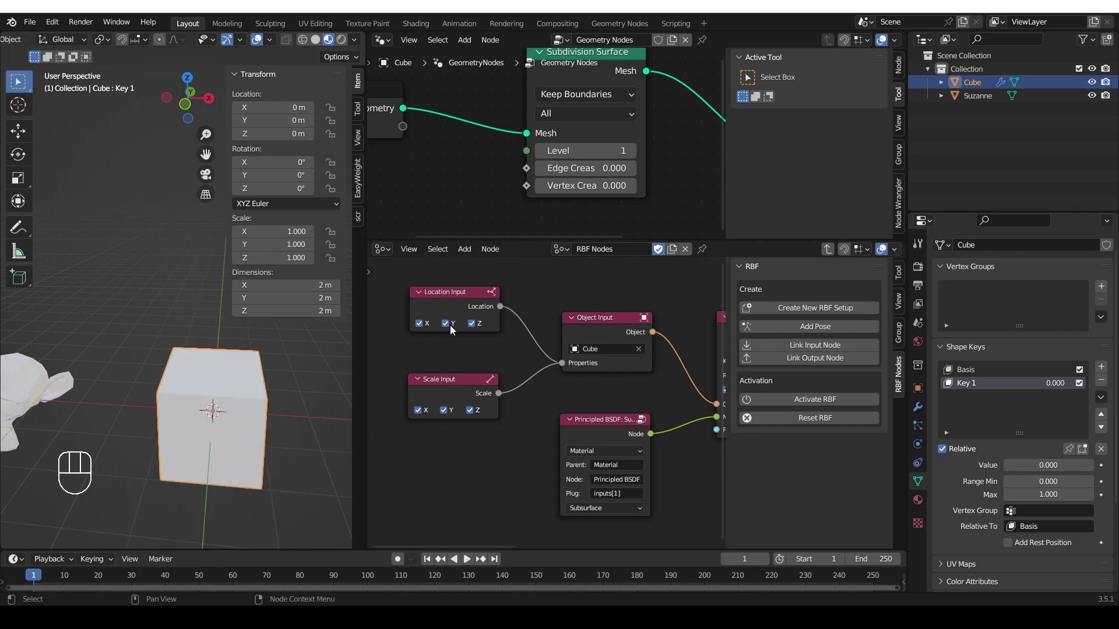
Step: Uncheck Y on the Location Input and set the Principled BSDF node input to Base Color
{"action": "left_click", "coordinate": [452, 332]}
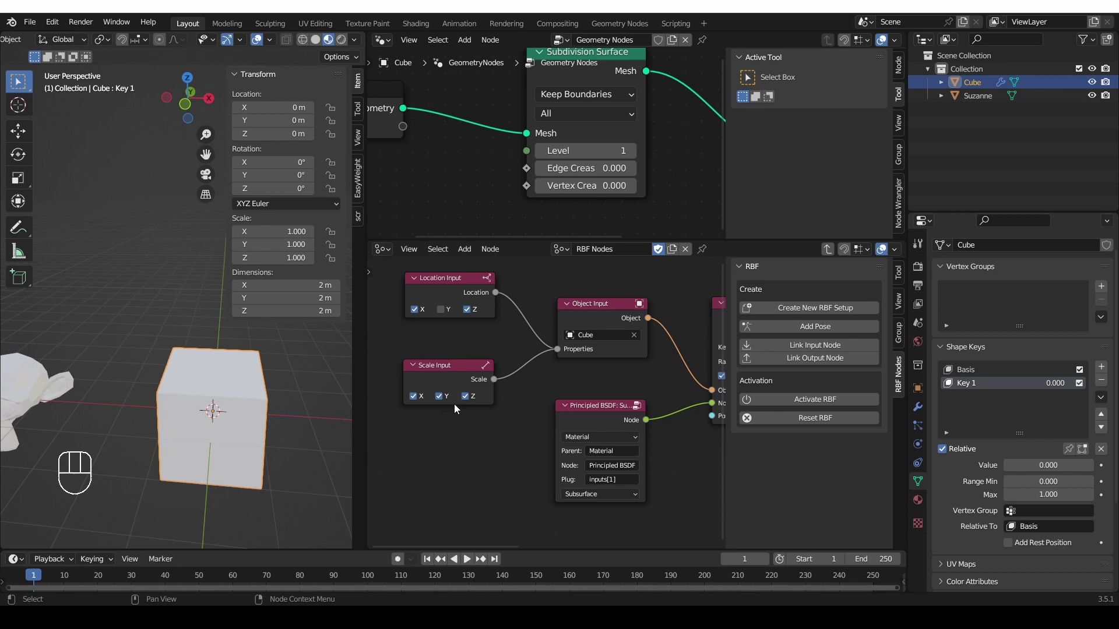
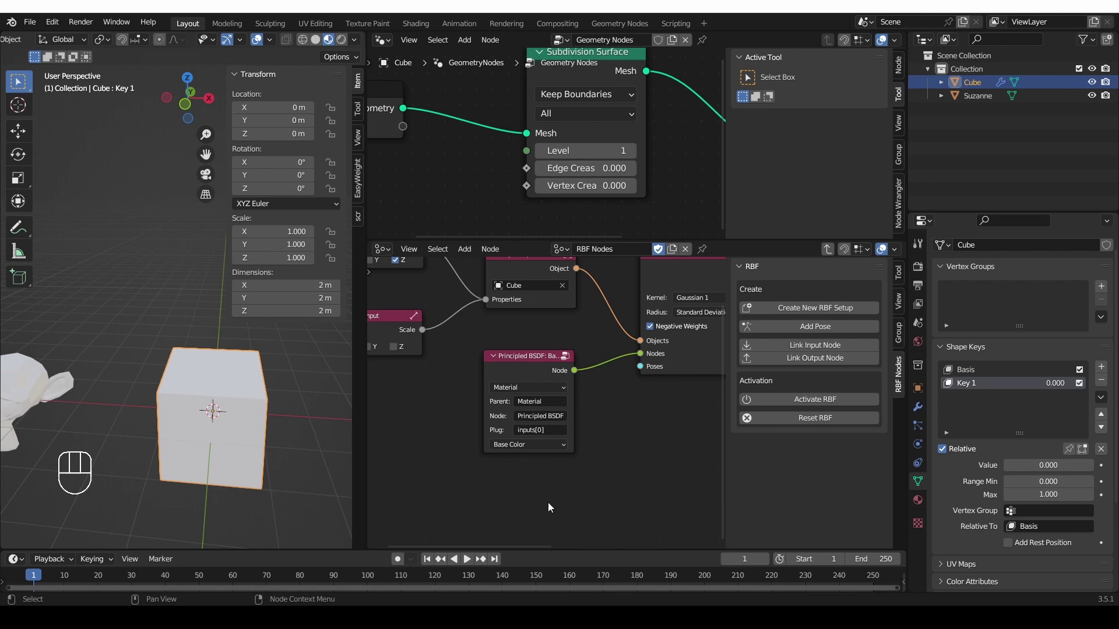
{"action": "middle_click", "coordinate": [635, 469]}
{"action": "middle_click", "coordinate": [550, 451]}
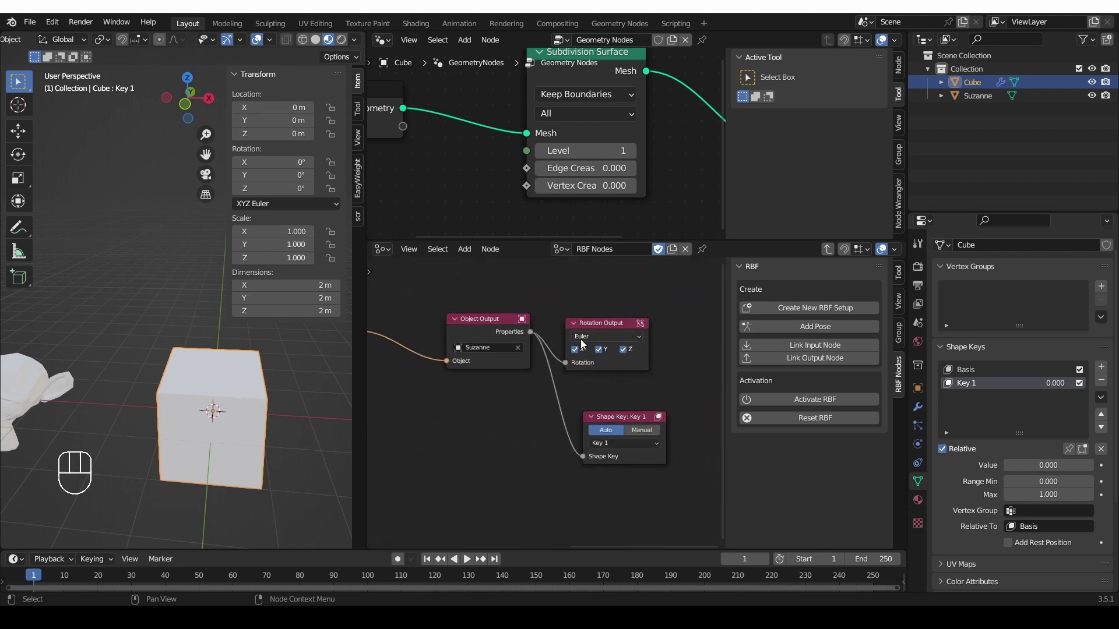
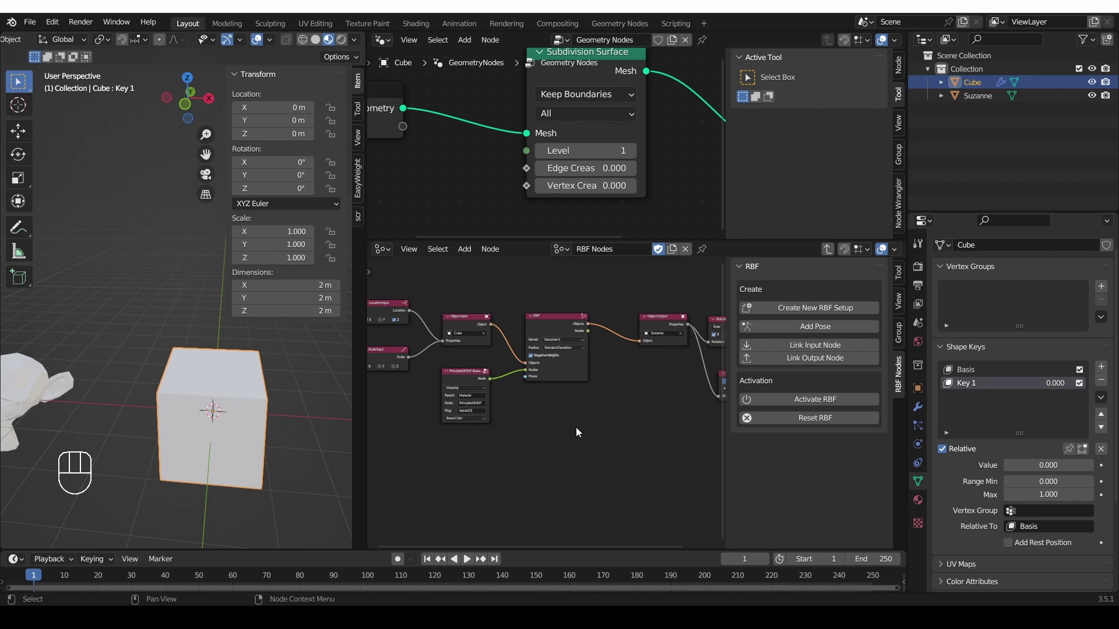
Step: Show the RBF sidebar tab in the node editor to add Pose 0 from the cube's start state
{"action": "left_click_drag", "start_coordinate": [214, 427], "coordinate": [218, 407]}
{"action": "key", "text": "n"}
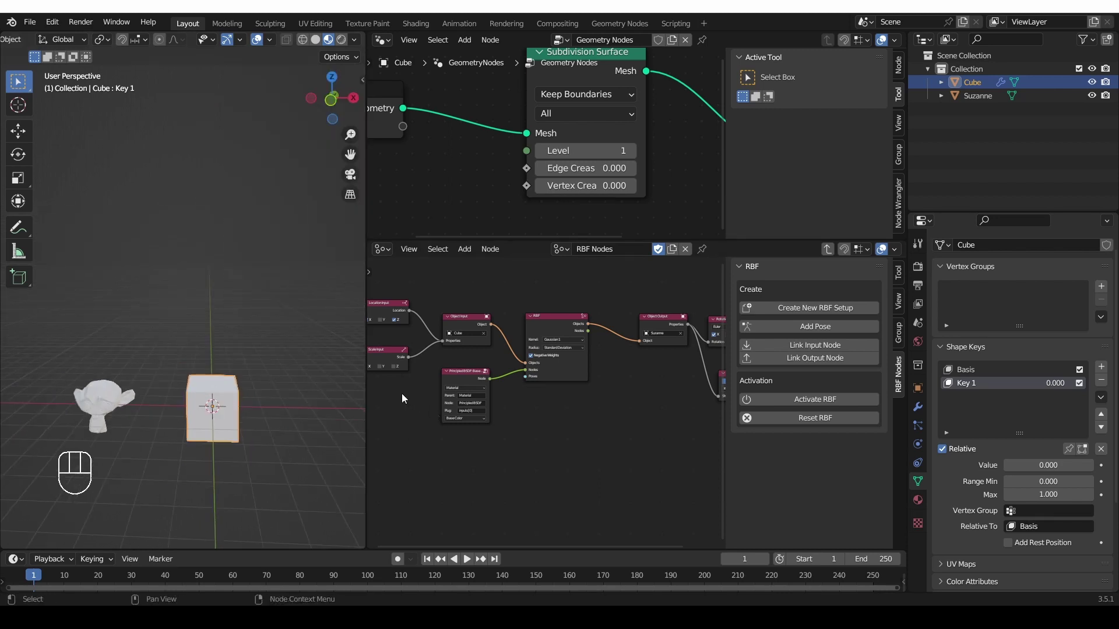
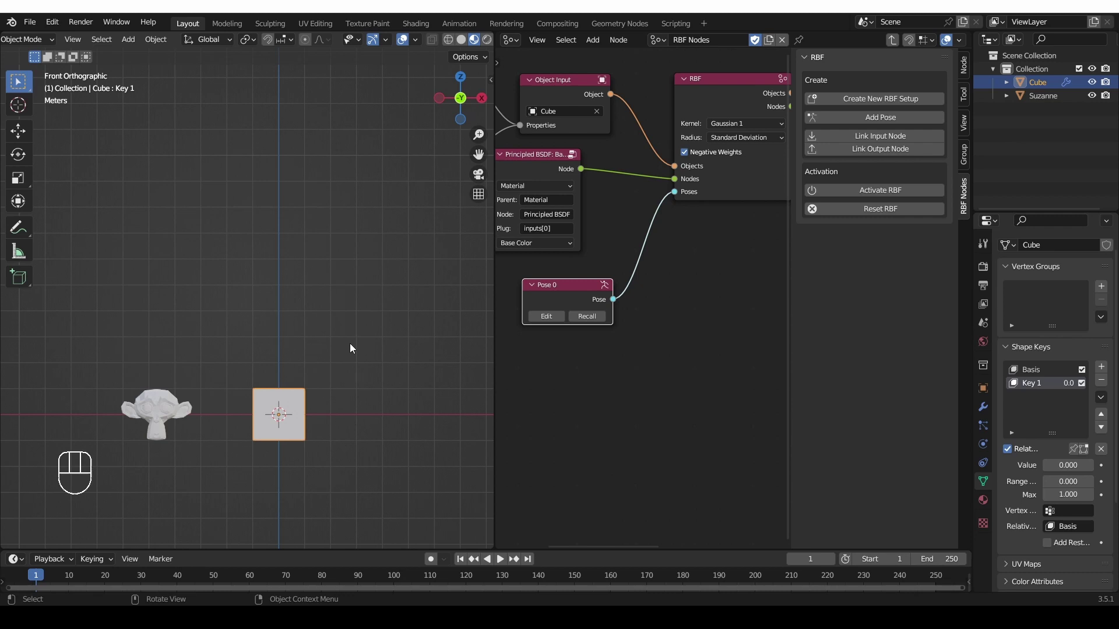
Step: Raise and enlarge the cube, make it red, rotate Suzanne with Key 1 full, for Pose 1
{"action": "key", "text": "g"}
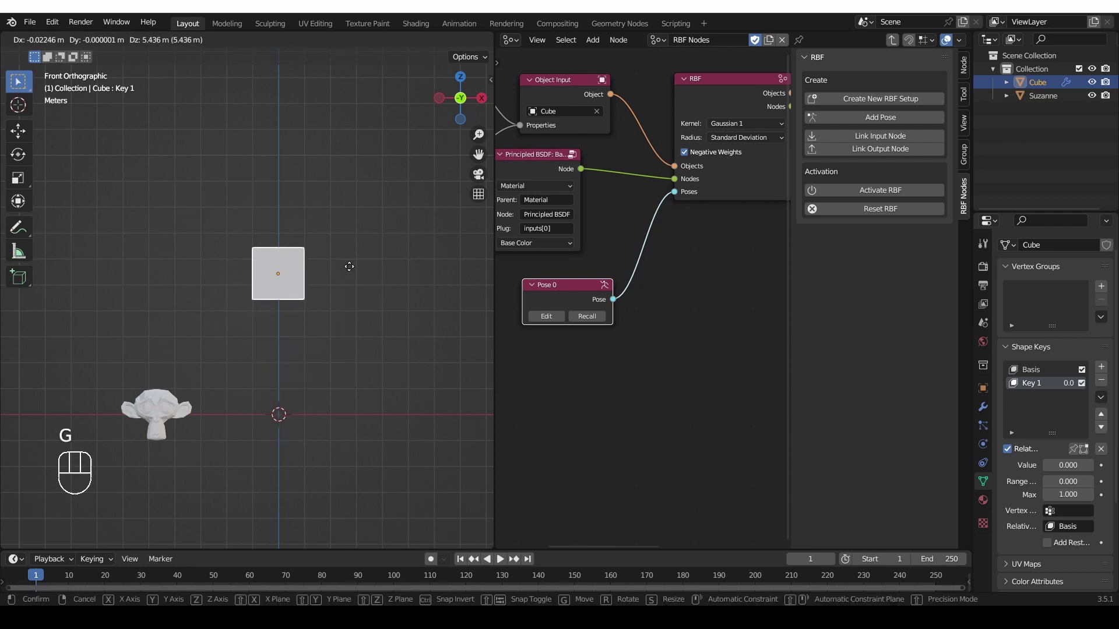
{"action": "middle_click", "coordinate": [581, 127]}
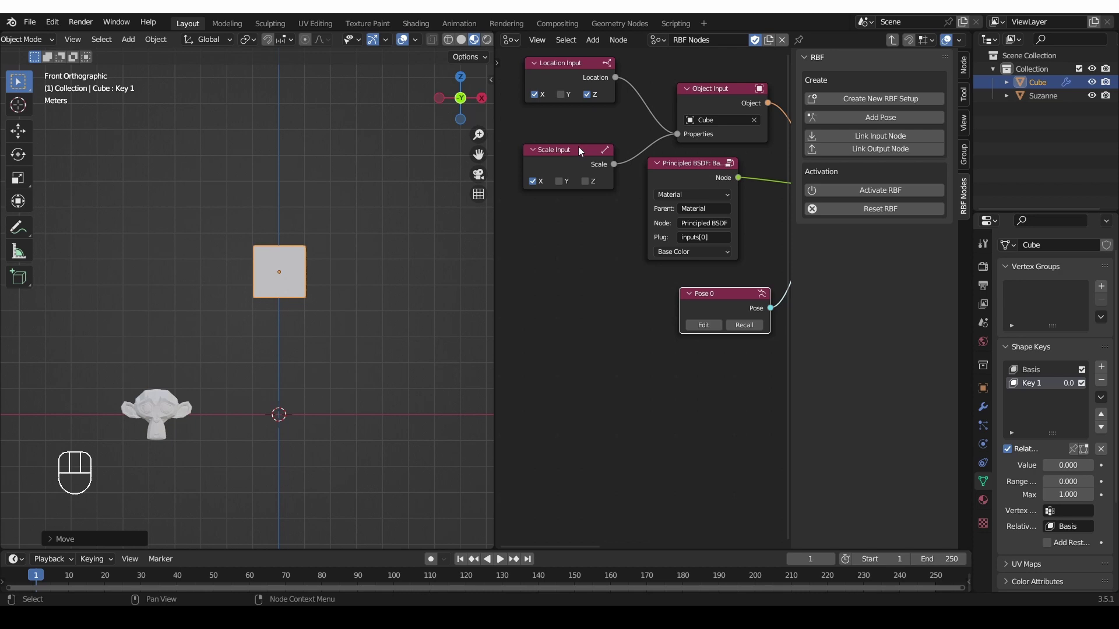
{"action": "middle_click", "coordinate": [723, 328]}
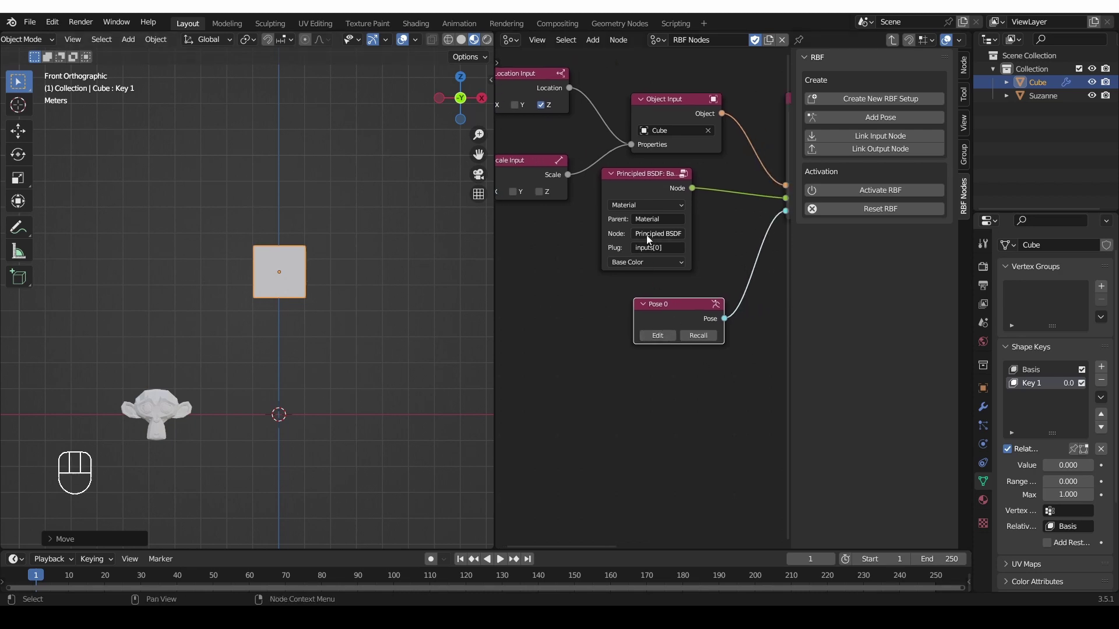
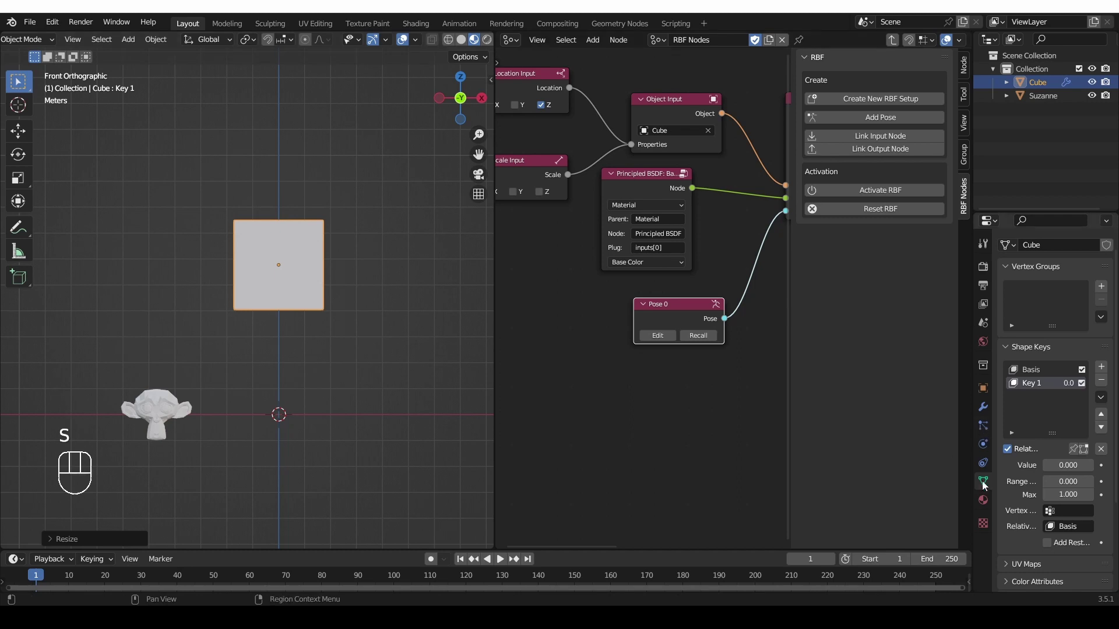
{"action": "left_click_drag", "start_coordinate": [985, 509], "coordinate": [992, 497]}
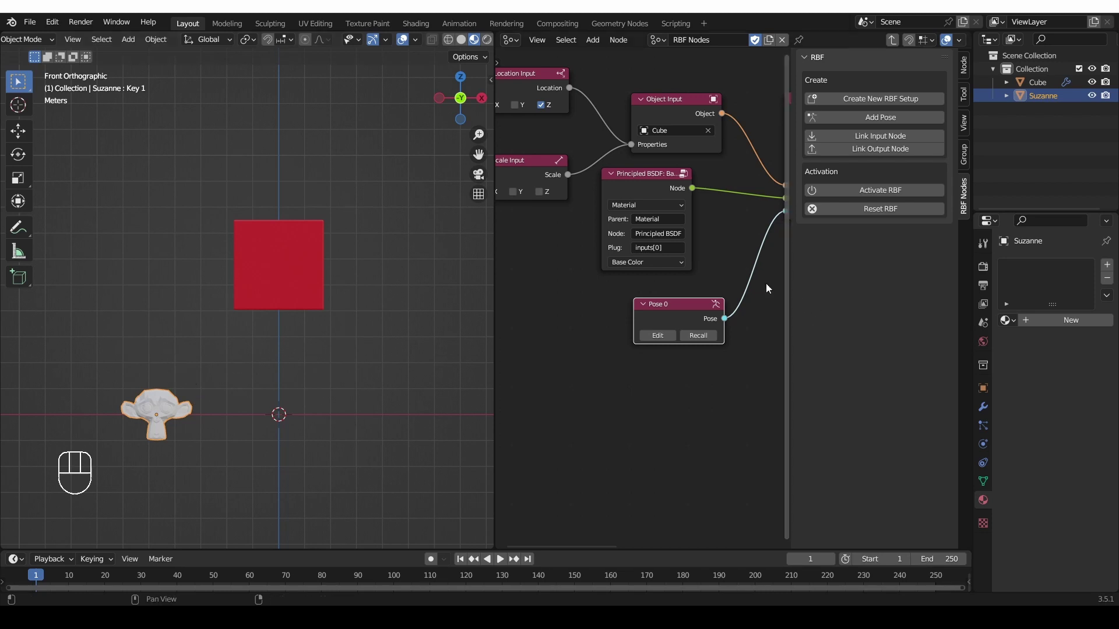
{"action": "left_click_drag", "start_coordinate": [513, 279], "coordinate": [526, 277]}
{"action": "middle_click", "coordinate": [670, 274]}
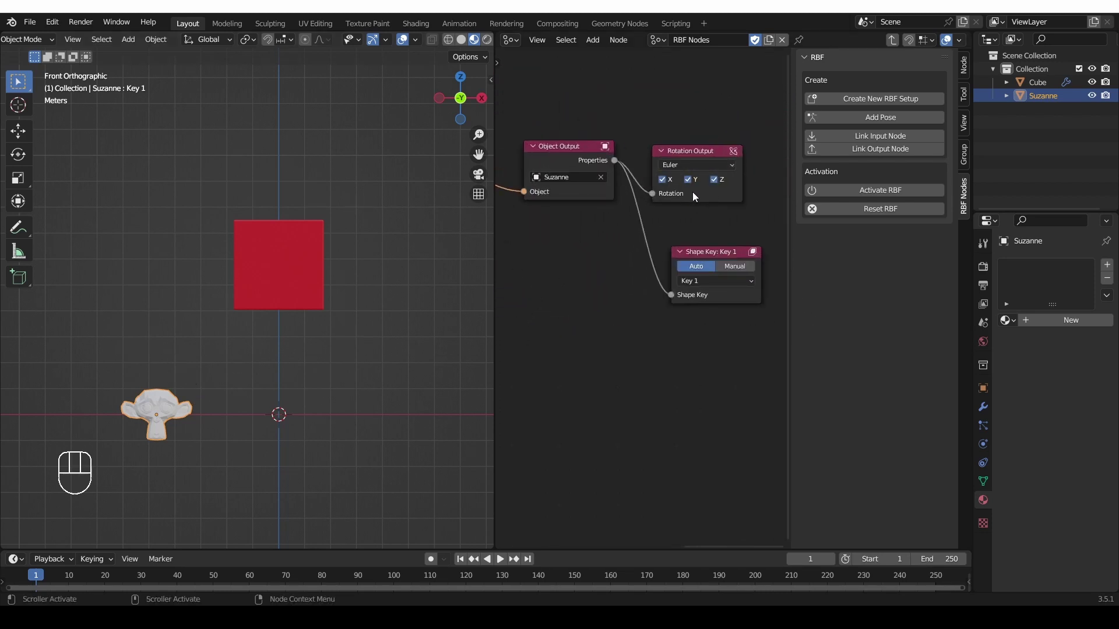
{"action": "key", "text": "r"}
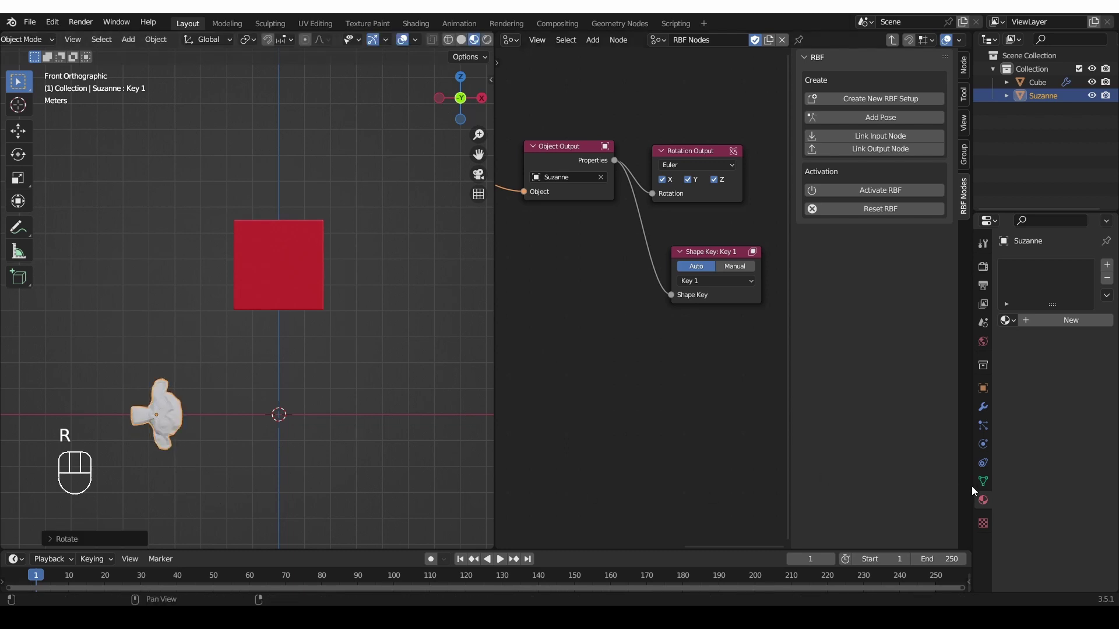
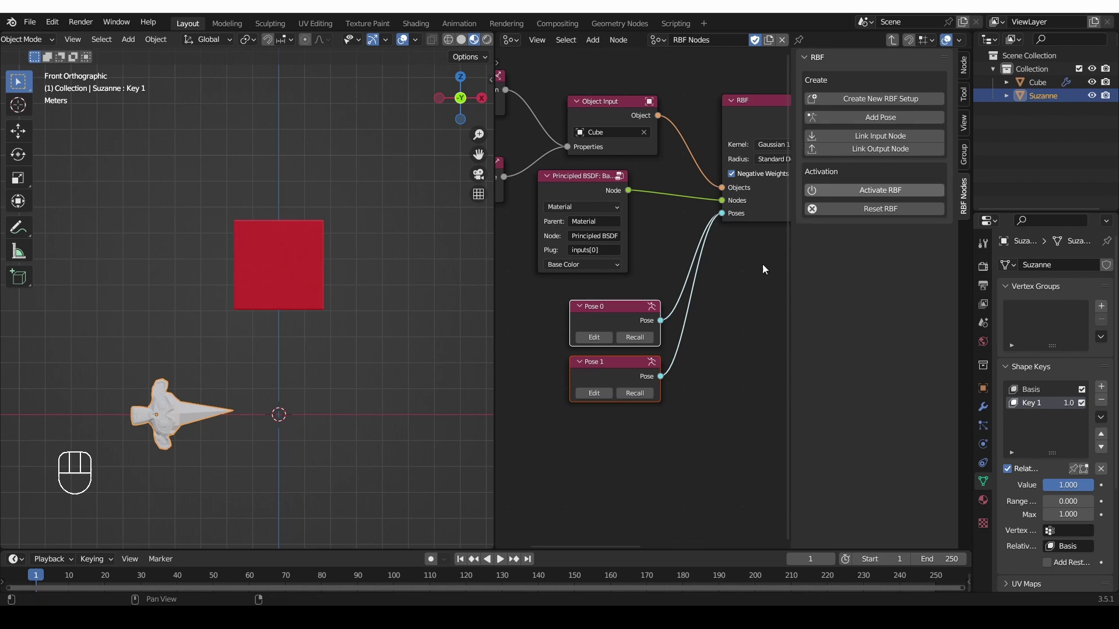
Step: Move the cube to the right and shrink it for the next stored pose
{"action": "left_click", "coordinate": [292, 265]}
{"action": "key", "text": "g"}
{"action": "left_click", "coordinate": [449, 427]}
{"action": "left_click_drag", "start_coordinate": [452, 479], "coordinate": [368, 446]}
{"action": "key", "text": "s"}
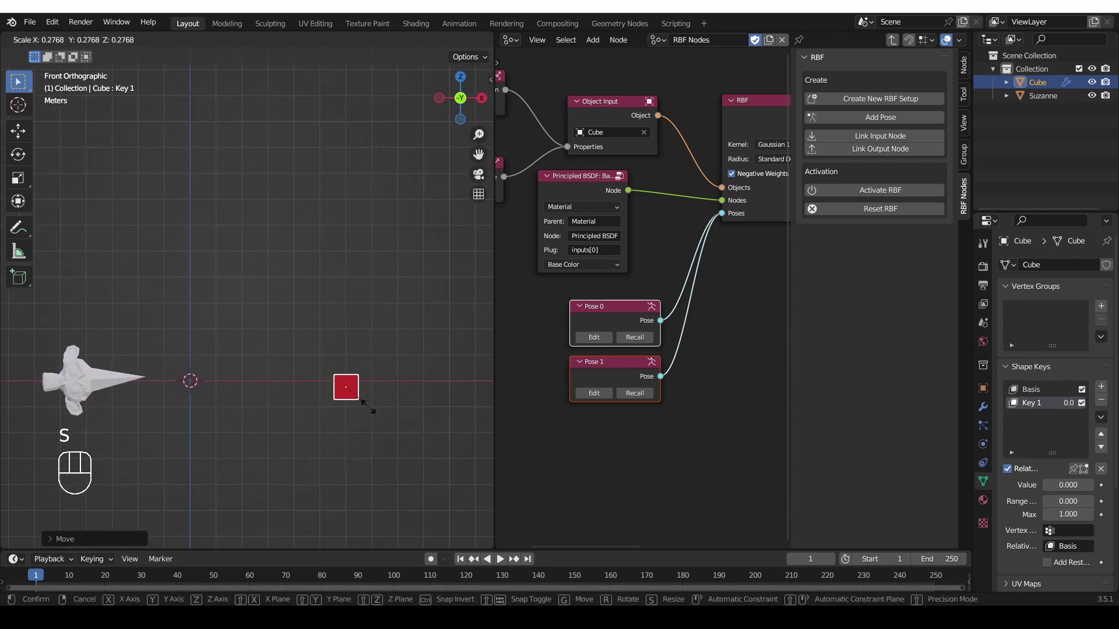
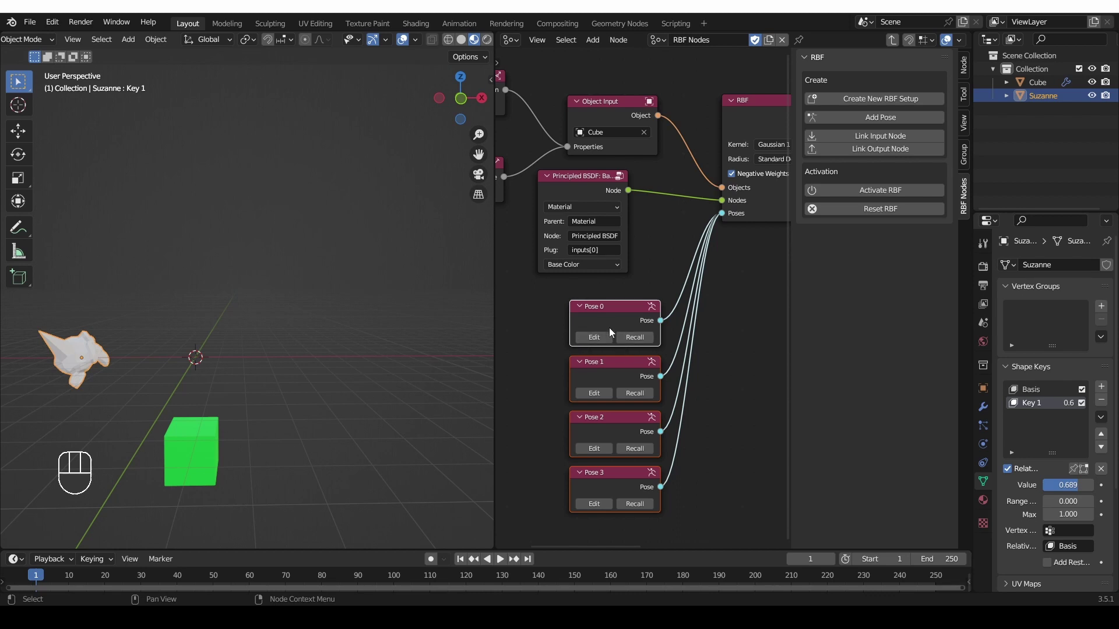
Step: Recall the raised red pose and the small blue pose, orbiting to inspect the cube
{"action": "left_click", "coordinate": [636, 342]}
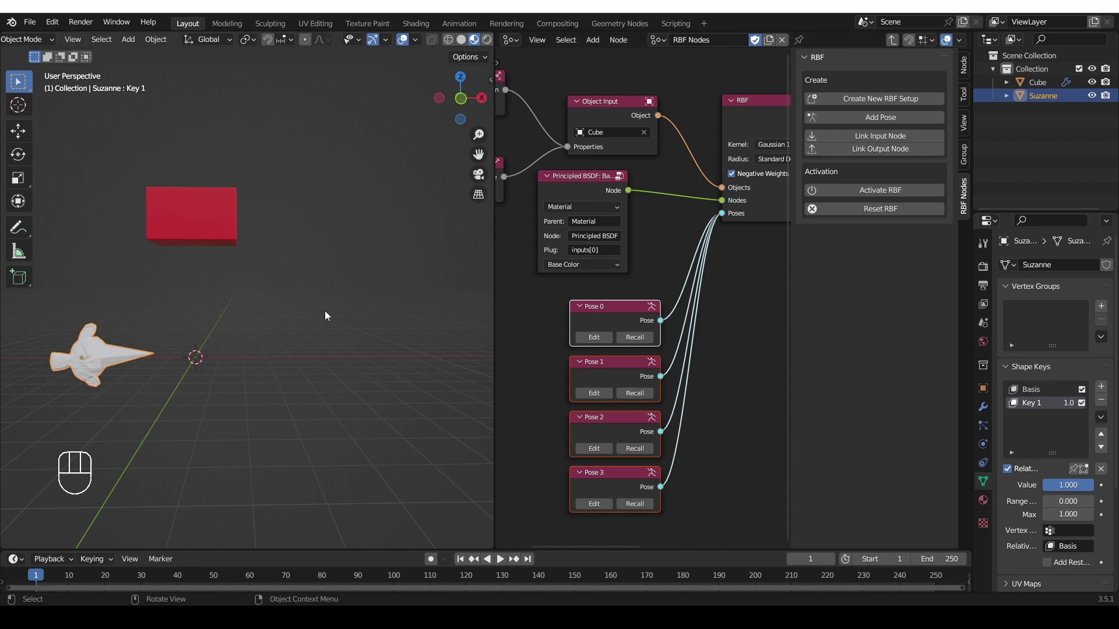
{"action": "left_click_drag", "start_coordinate": [316, 313], "coordinate": [599, 405]}
{"action": "left_click", "coordinate": [639, 448]}
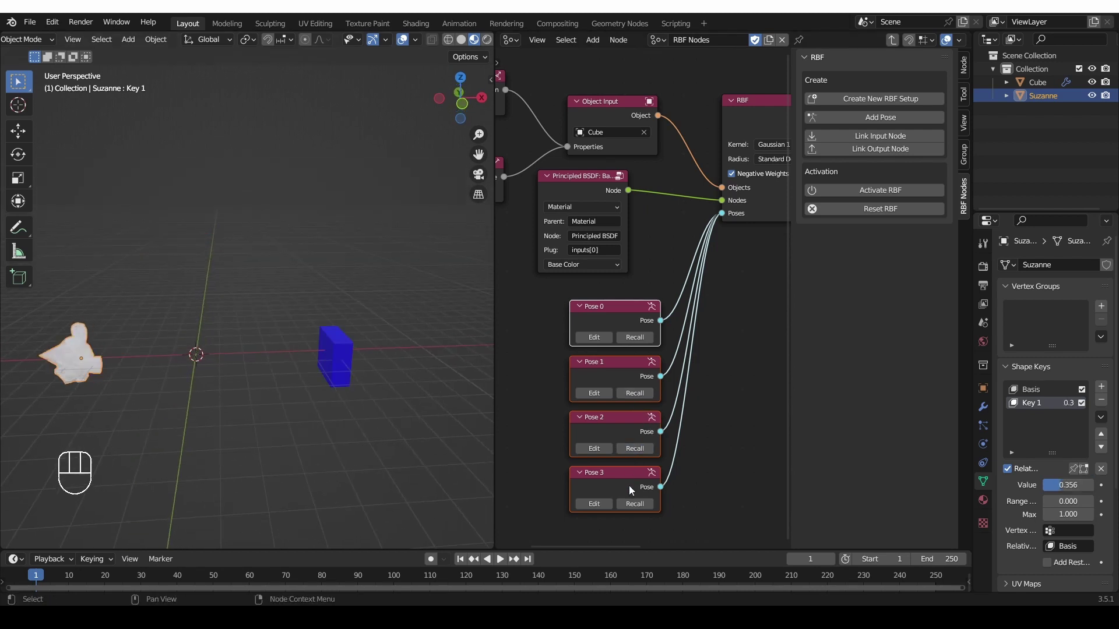
{"action": "left_click_drag", "start_coordinate": [227, 436], "coordinate": [223, 416]}
{"action": "left_click_drag", "start_coordinate": [177, 193], "coordinate": [182, 224]}
{"action": "middle_click", "coordinate": [274, 256]}
{"action": "middle_click", "coordinate": [239, 212]}
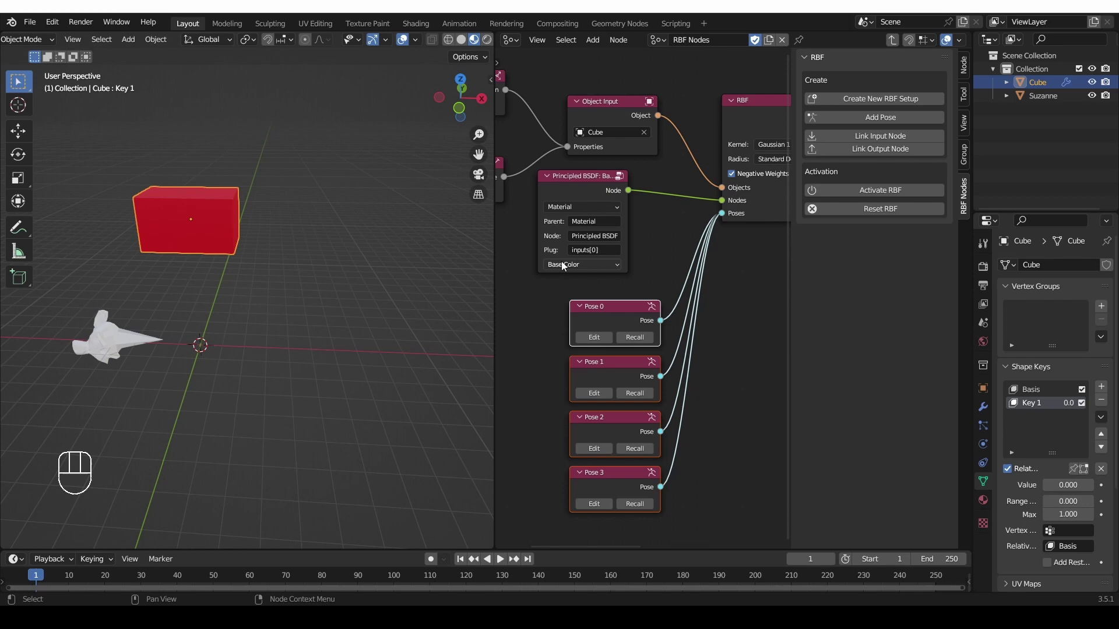
{"action": "left_click_drag", "start_coordinate": [524, 254], "coordinate": [689, 271]}
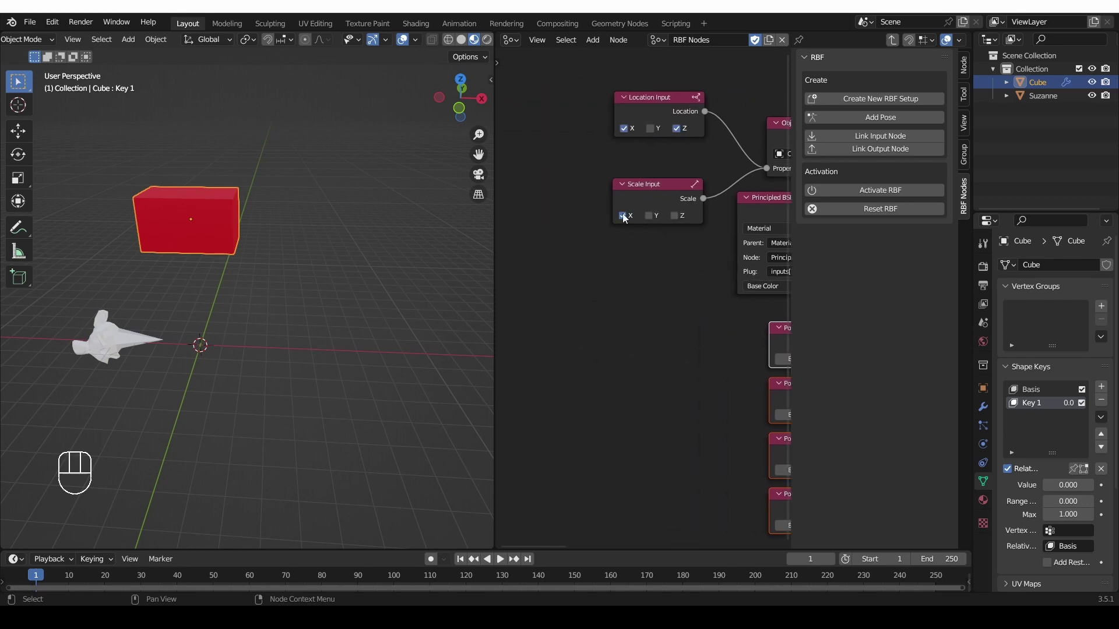
{"action": "double_click", "coordinate": [654, 199]}
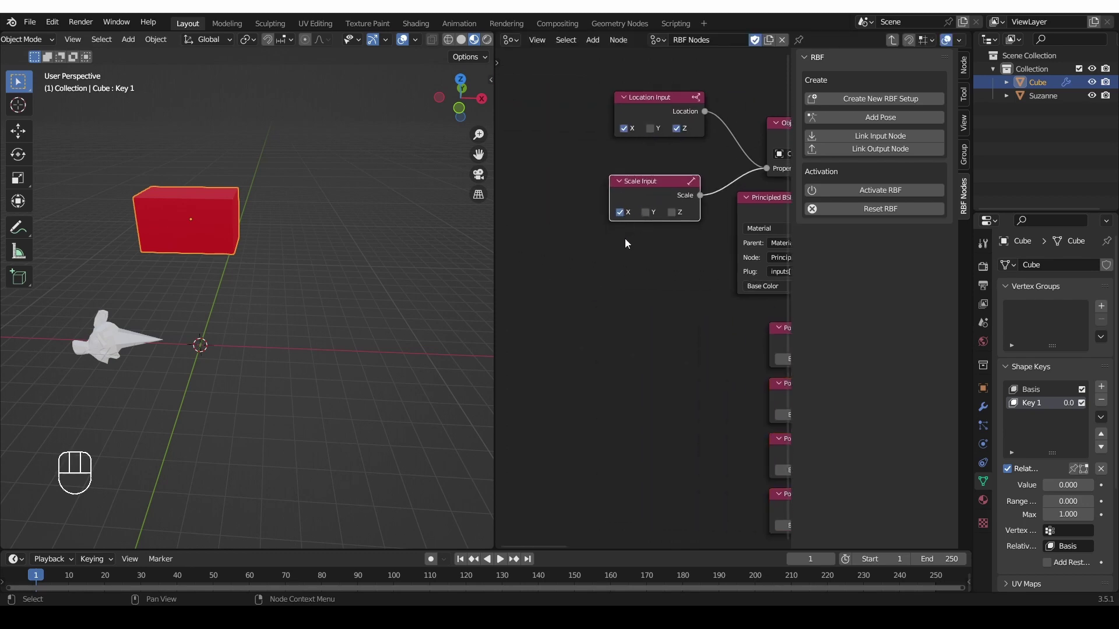
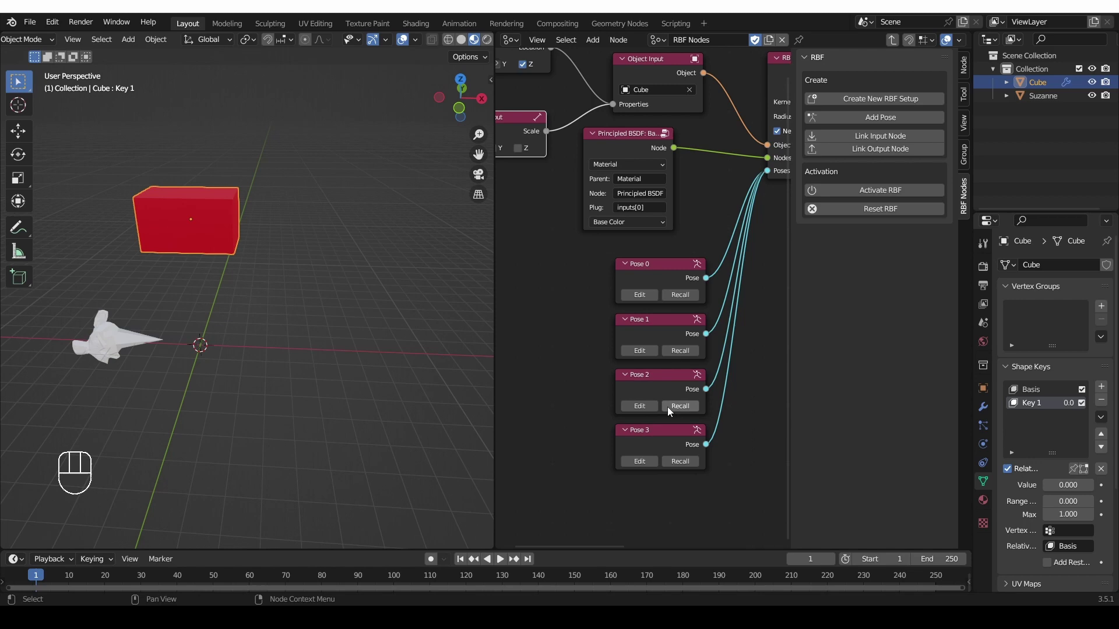
Step: Recall and edit Pose 2 in front view with the cube's material settings shown, then finish editing
{"action": "left_click", "coordinate": [662, 389]}
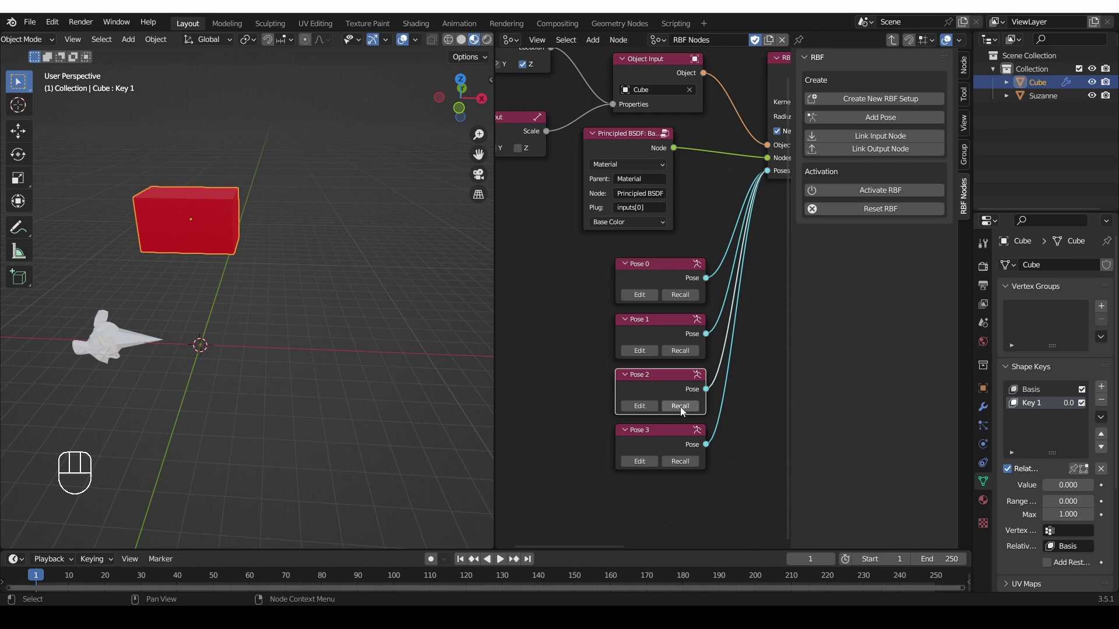
{"action": "left_click_drag", "start_coordinate": [394, 407], "coordinate": [382, 388]}
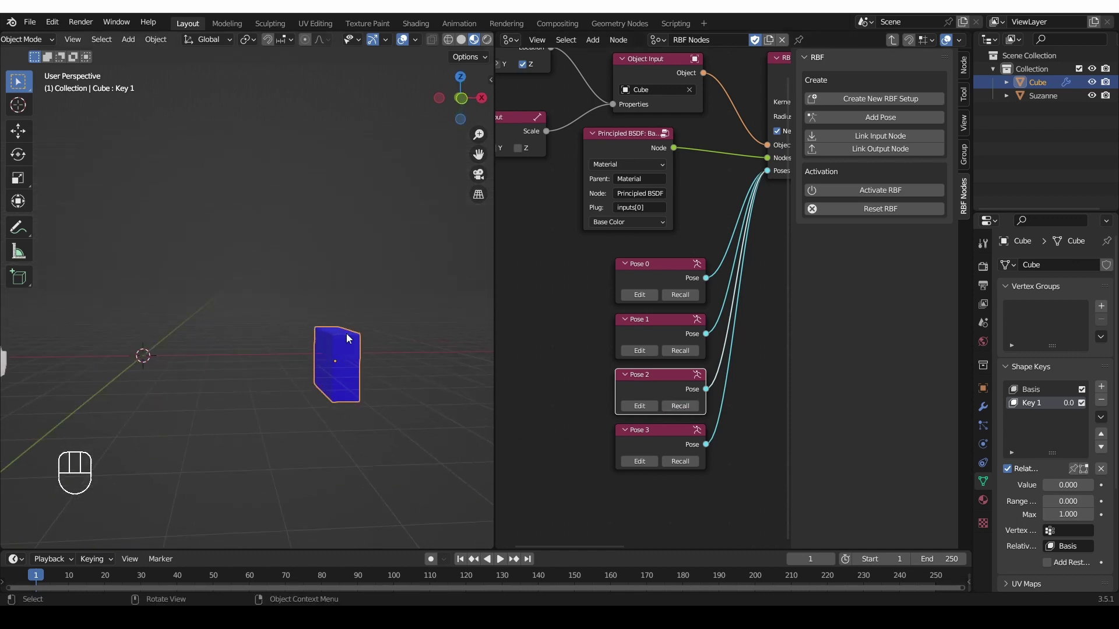
{"action": "left_click", "coordinate": [636, 408]}
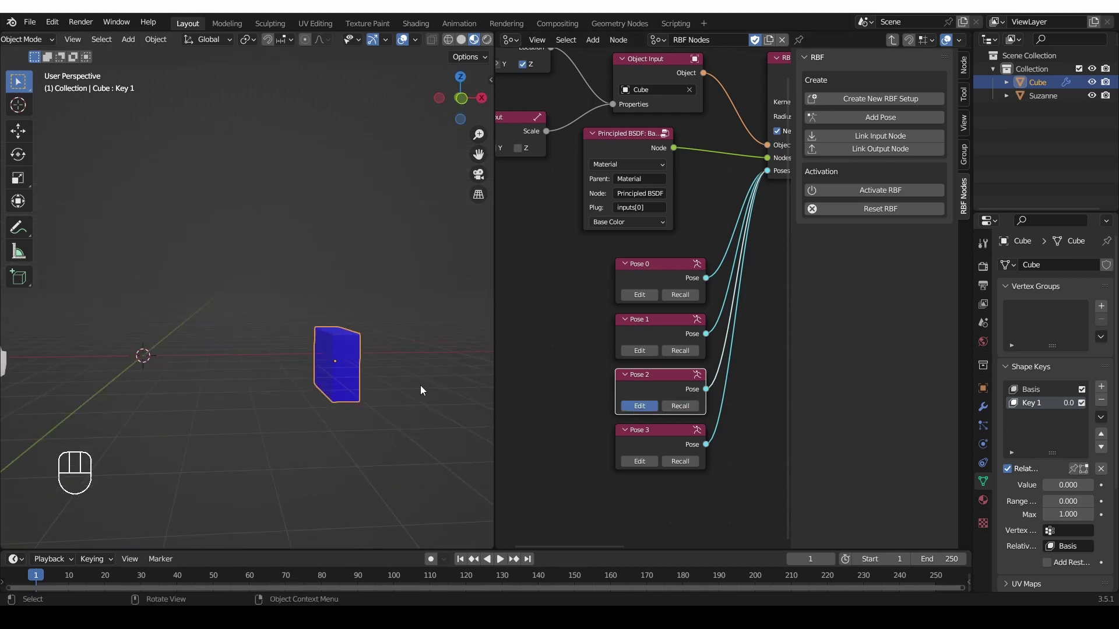
{"action": "middle_click", "coordinate": [424, 404]}
{"action": "key", "text": "KP_1"}
{"action": "key", "text": "g"}
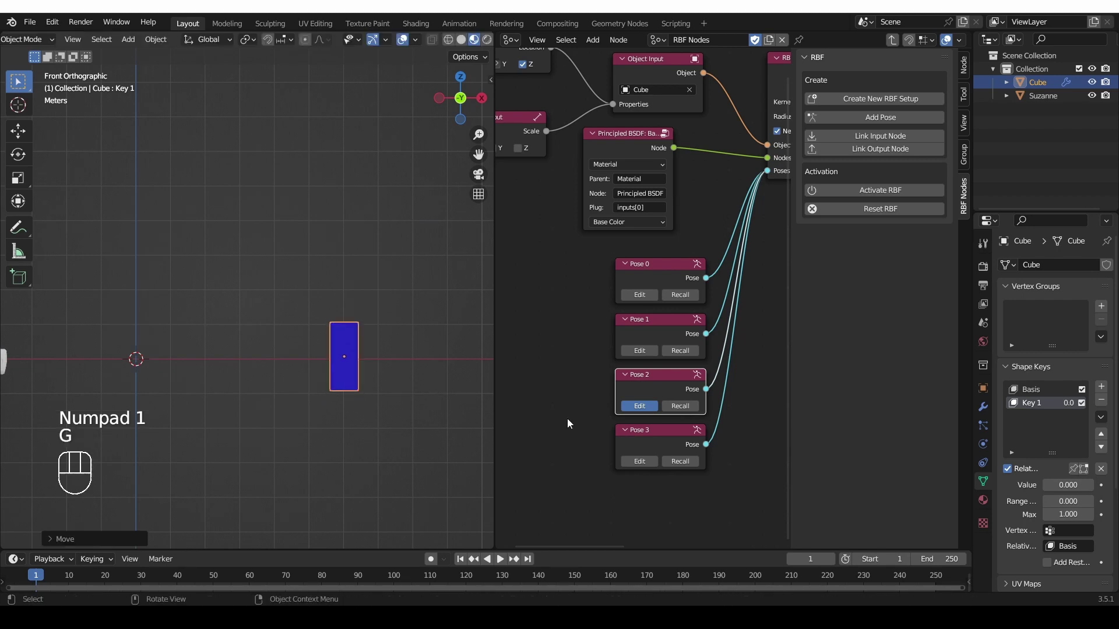
{"action": "left_click", "coordinate": [985, 503]}
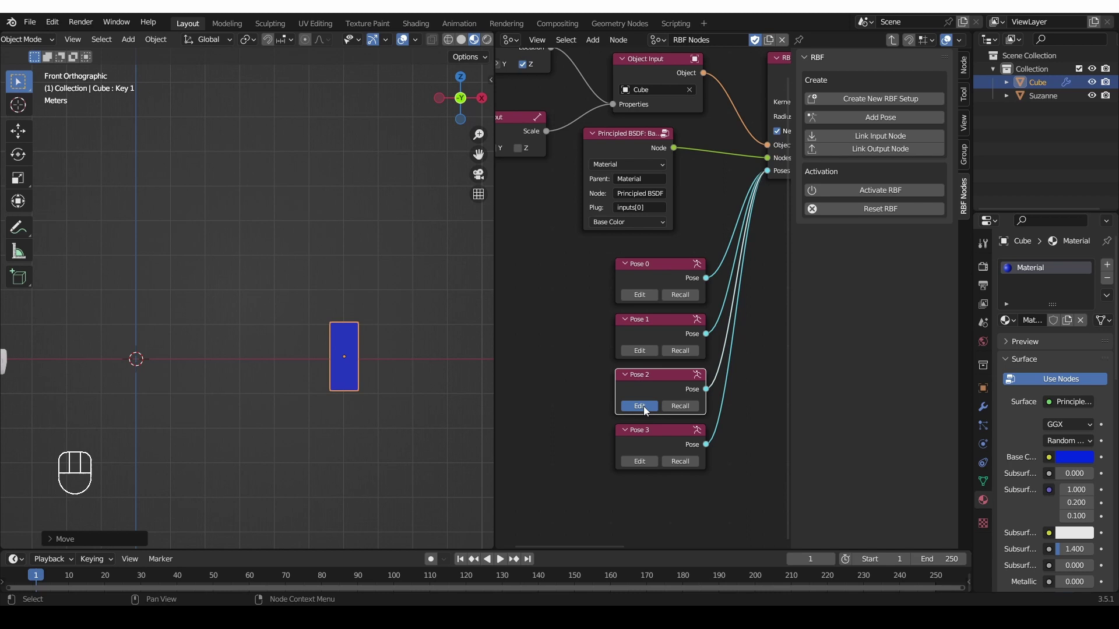
{"action": "left_click", "coordinate": [647, 410]}
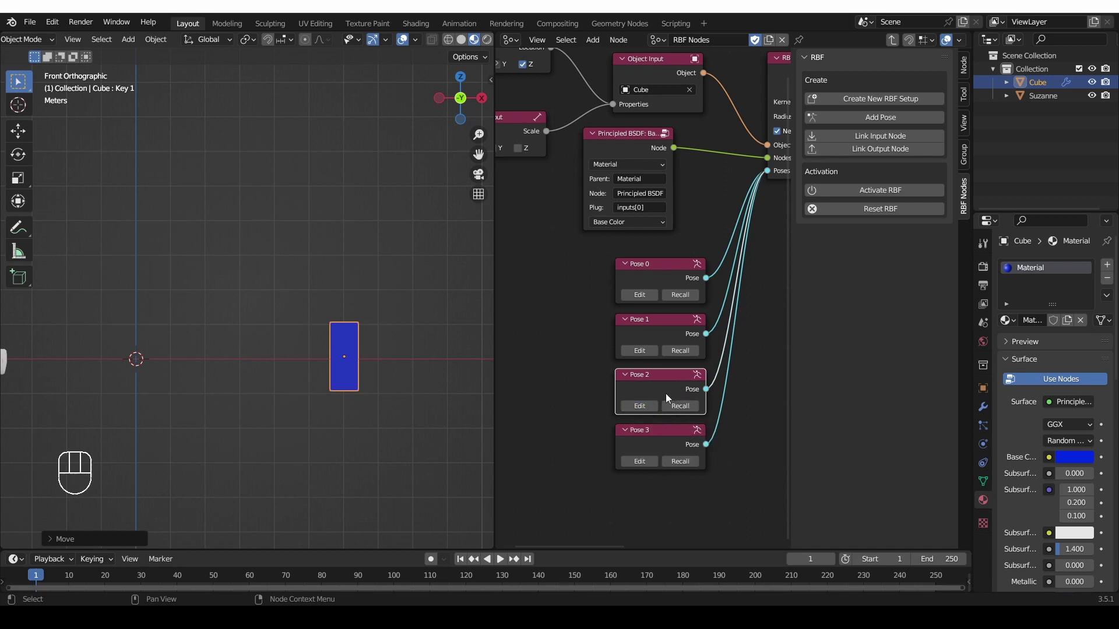
Step: Recall the red and blue poses, then Pose 0 to leave the cube white in its original state
{"action": "left_click", "coordinate": [687, 358]}
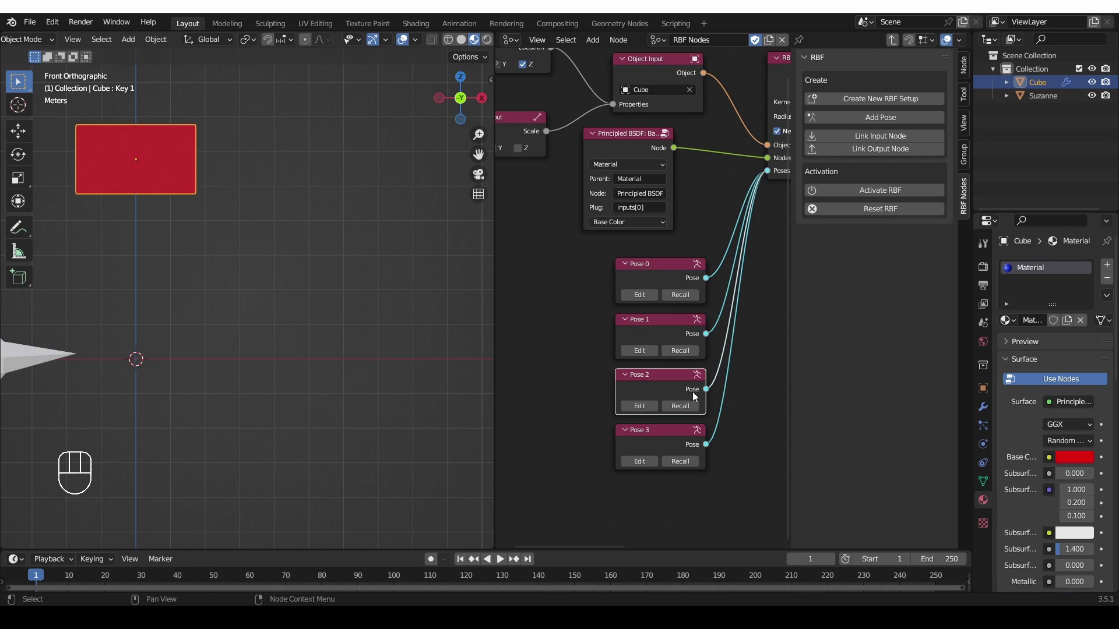
{"action": "left_click", "coordinate": [692, 407]}
{"action": "left_click_drag", "start_coordinate": [291, 314], "coordinate": [315, 353]}
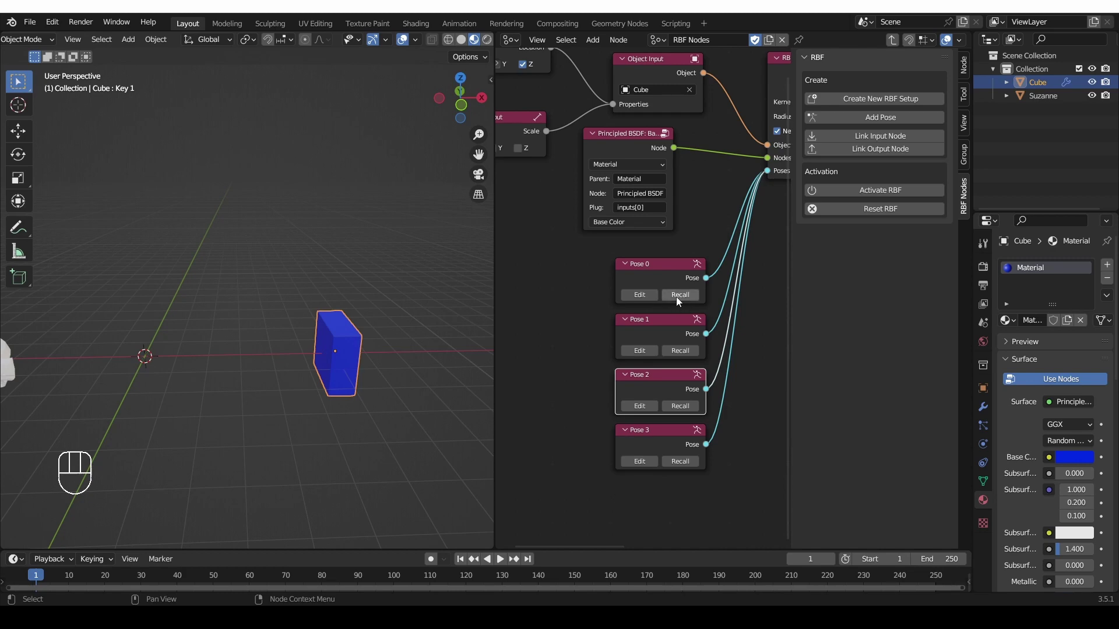
{"action": "left_click", "coordinate": [682, 300]}
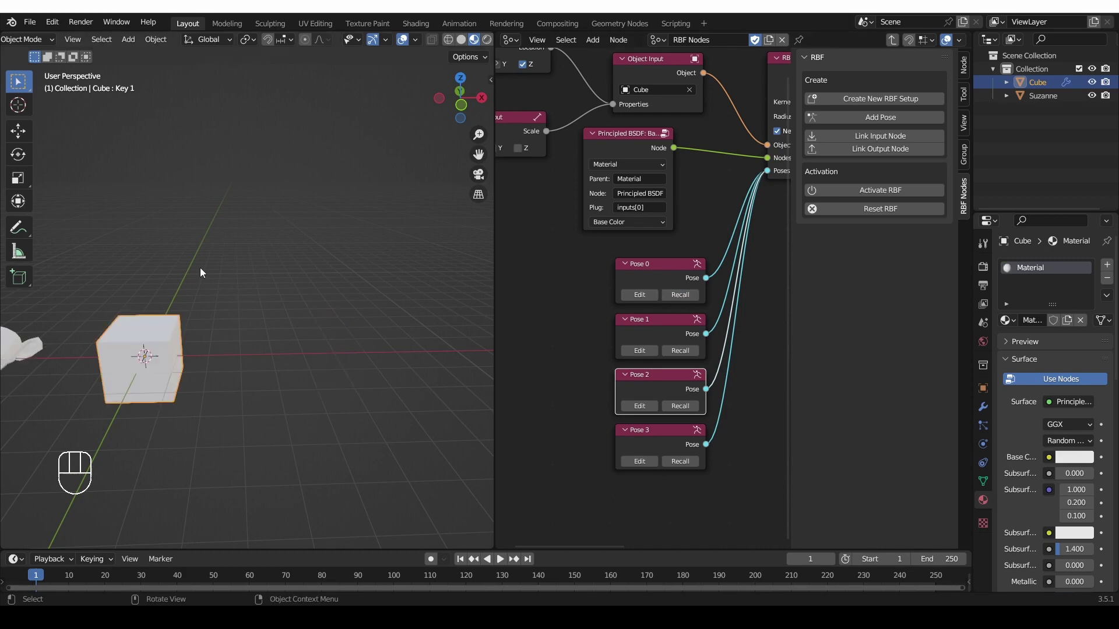
{"action": "middle_click", "coordinate": [303, 337]}
Step: Pan the node editor and nudge the RBF node slightly to the right
{"action": "middle_click", "coordinate": [271, 329]}
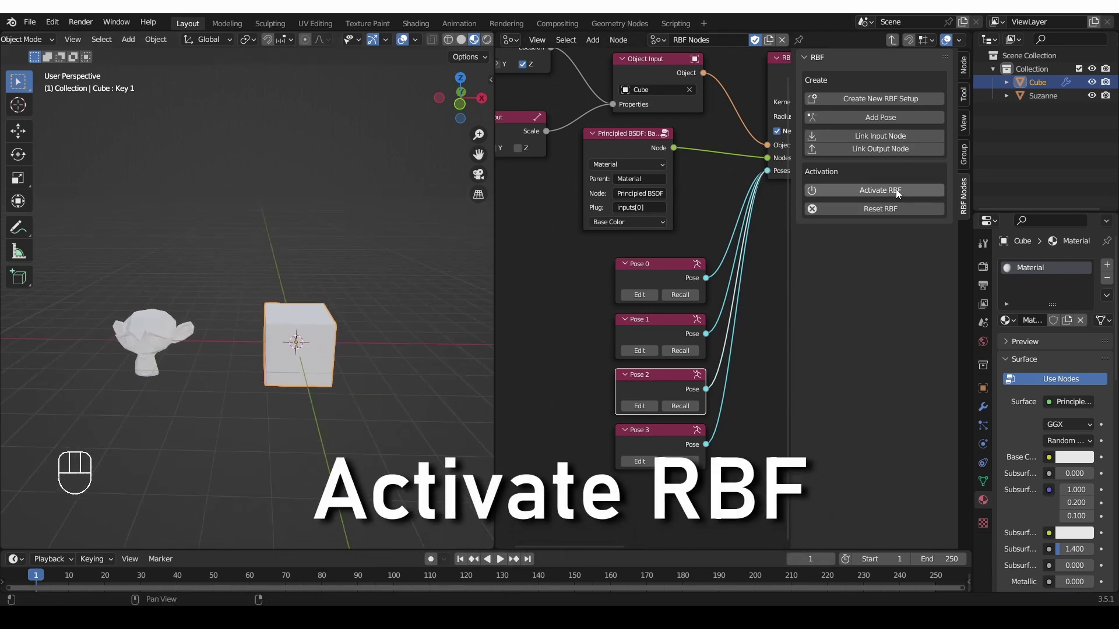
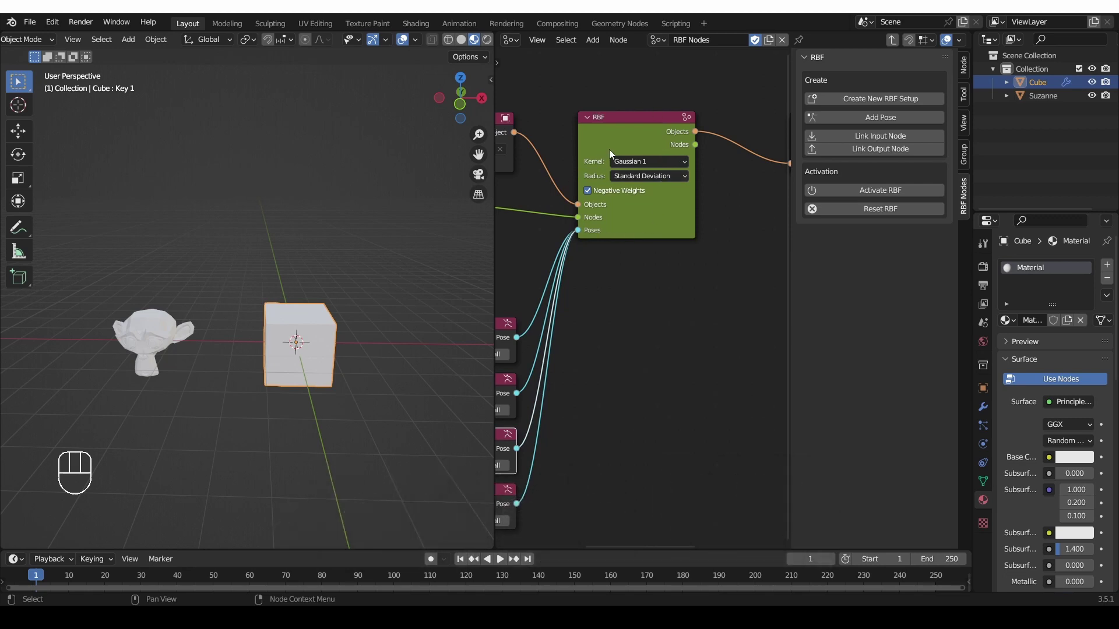
{"action": "left_click_drag", "start_coordinate": [613, 135], "coordinate": [625, 130]}
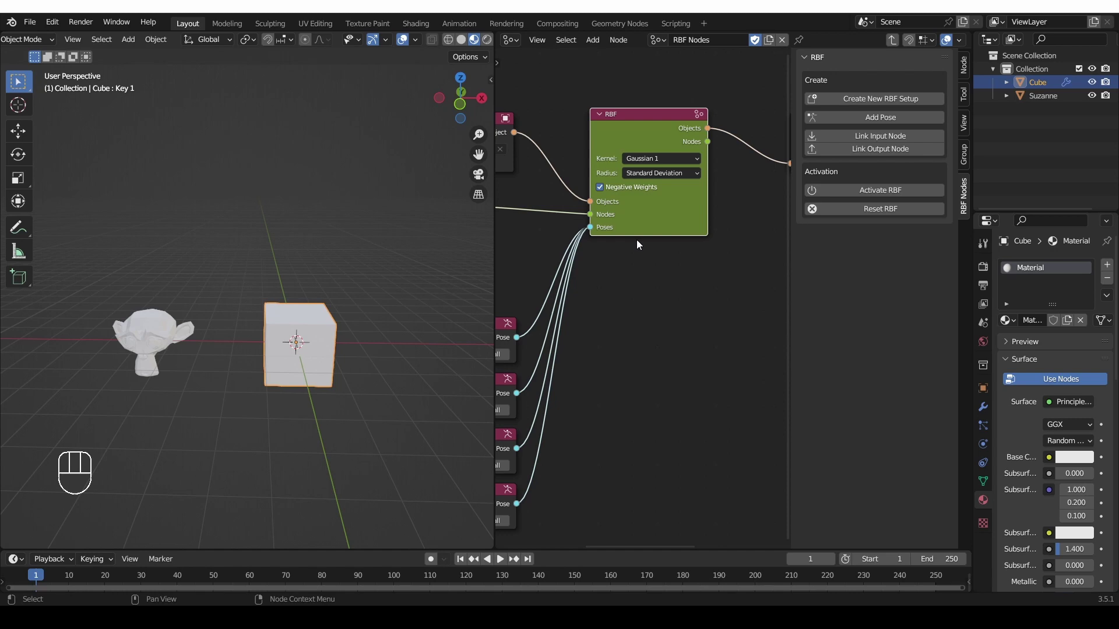
{"action": "middle_click", "coordinate": [250, 381]}
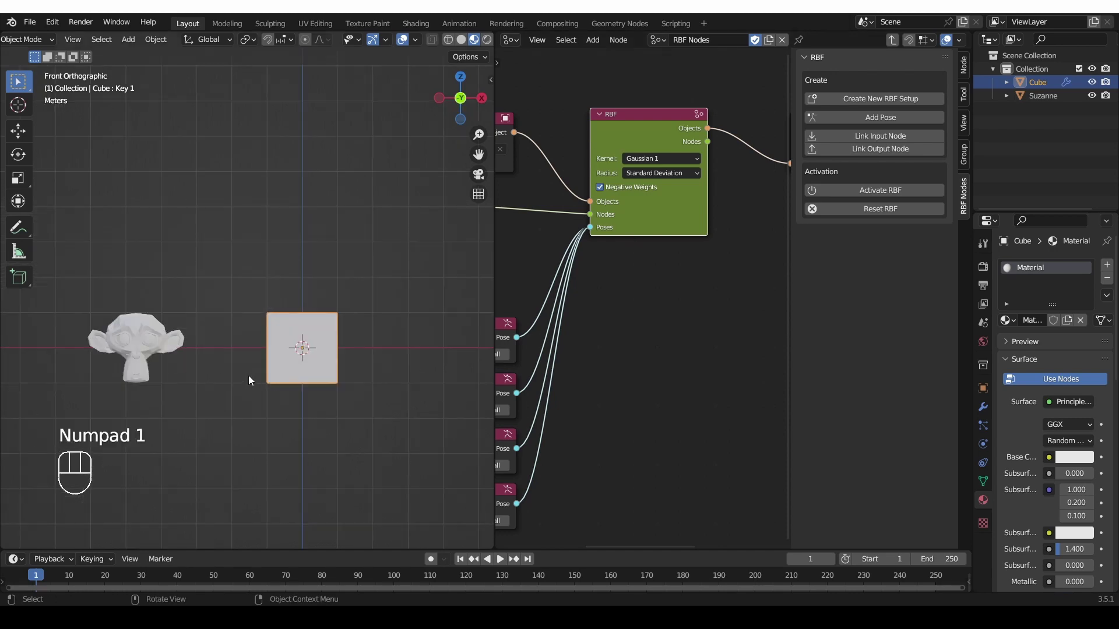